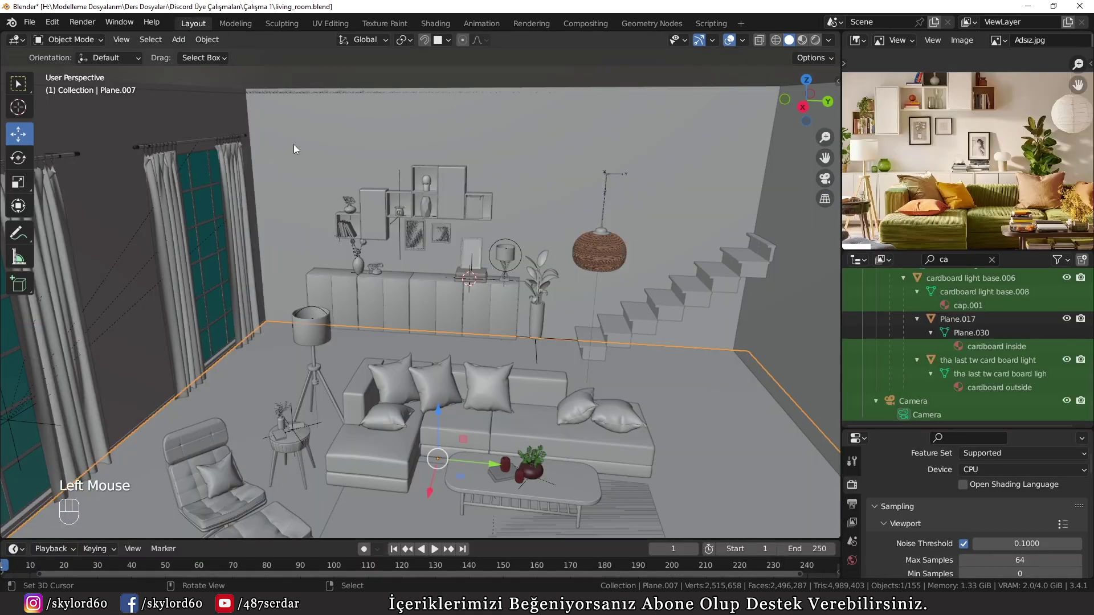
Step: Orbit and zoom around the living room interior to inspect it from several angles
{"action": "middle_click", "coordinate": [413, 243]}
{"action": "scroll", "scroll_direction": "down", "scroll_amount": 3}
{"action": "left_click_drag", "start_coordinate": [414, 266], "coordinate": [444, 254]}
{"action": "scroll", "scroll_direction": "down", "scroll_amount": 3}
{"action": "middle_click", "coordinate": [506, 233]}
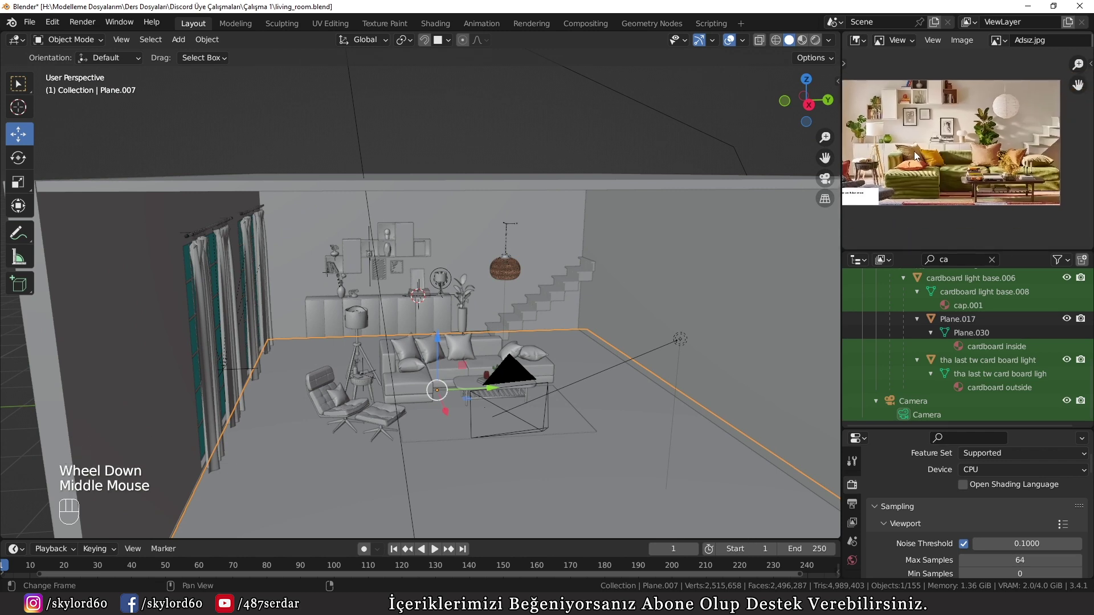
{"action": "middle_click", "coordinate": [922, 175]}
{"action": "scroll", "scroll_direction": "up", "scroll_amount": 3}
{"action": "scroll", "scroll_direction": "up", "scroll_amount": 3}
{"action": "scroll", "scroll_direction": "up", "scroll_amount": 3}
{"action": "scroll", "scroll_direction": "up", "scroll_amount": 3}
Step: Move the view in toward the sofa, then pull back out of the room
{"action": "middle_click", "coordinate": [606, 362]}
{"action": "scroll", "scroll_direction": "up", "scroll_amount": 3}
{"action": "middle_click", "coordinate": [553, 359]}
{"action": "left_click_drag", "start_coordinate": [514, 395], "coordinate": [450, 264]}
{"action": "left_click_drag", "start_coordinate": [447, 267], "coordinate": [537, 274]}
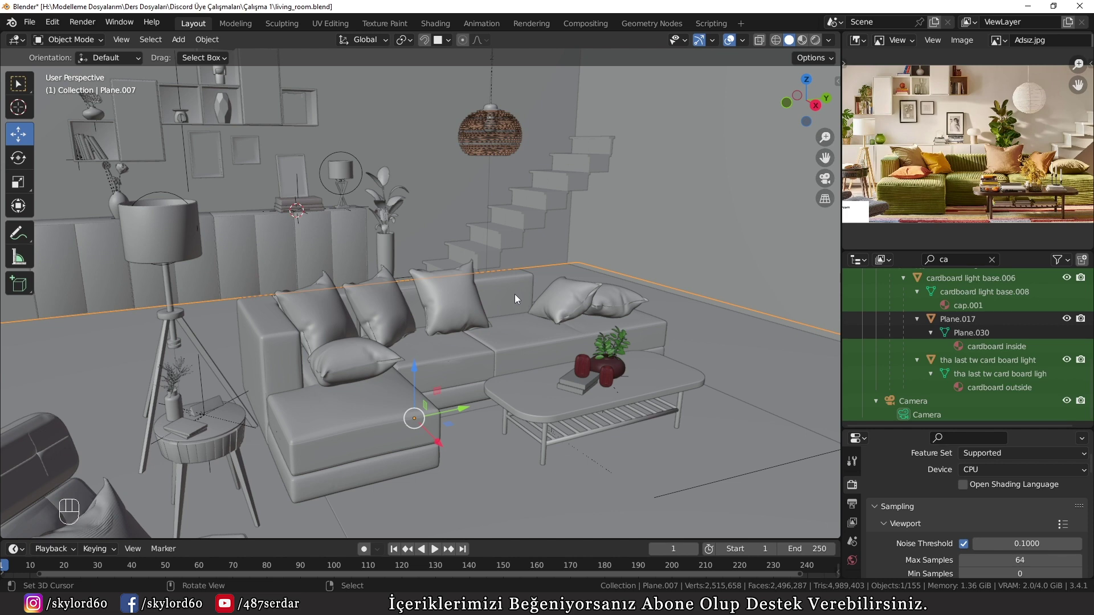
{"action": "scroll", "scroll_direction": "down", "scroll_amount": 3}
{"action": "left_click_drag", "start_coordinate": [486, 317], "coordinate": [447, 307]}
{"action": "left_click_drag", "start_coordinate": [333, 287], "coordinate": [369, 298]}
{"action": "scroll", "scroll_direction": "down", "scroll_amount": 3}
Step: Select the area light, unhide all objects with Alt+H, and select the front wall
{"action": "right_click", "coordinate": [551, 288]}
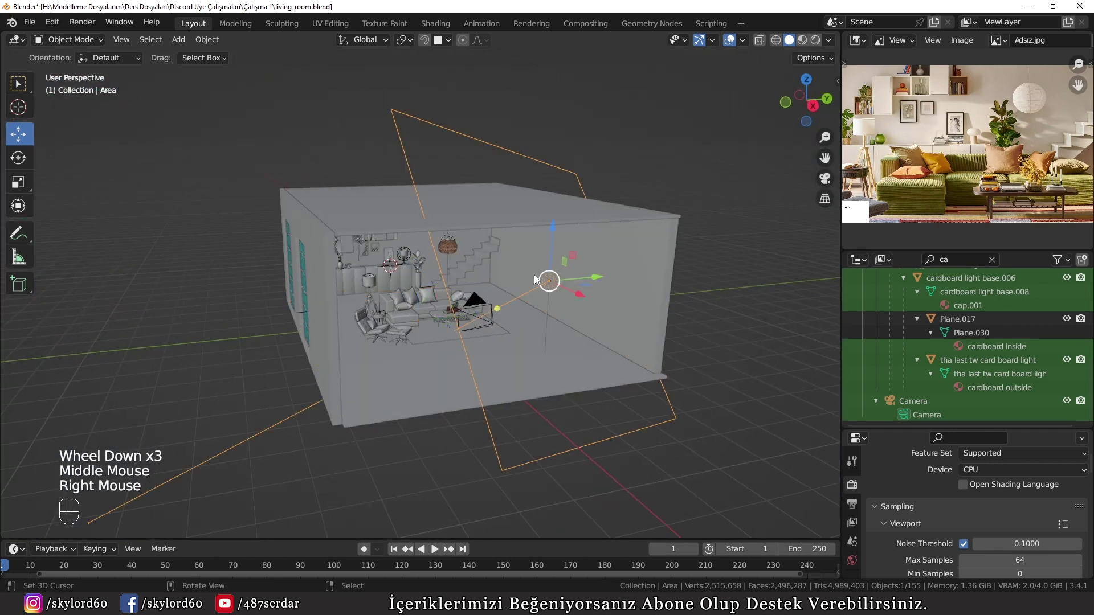
{"action": "middle_click", "coordinate": [557, 375]}
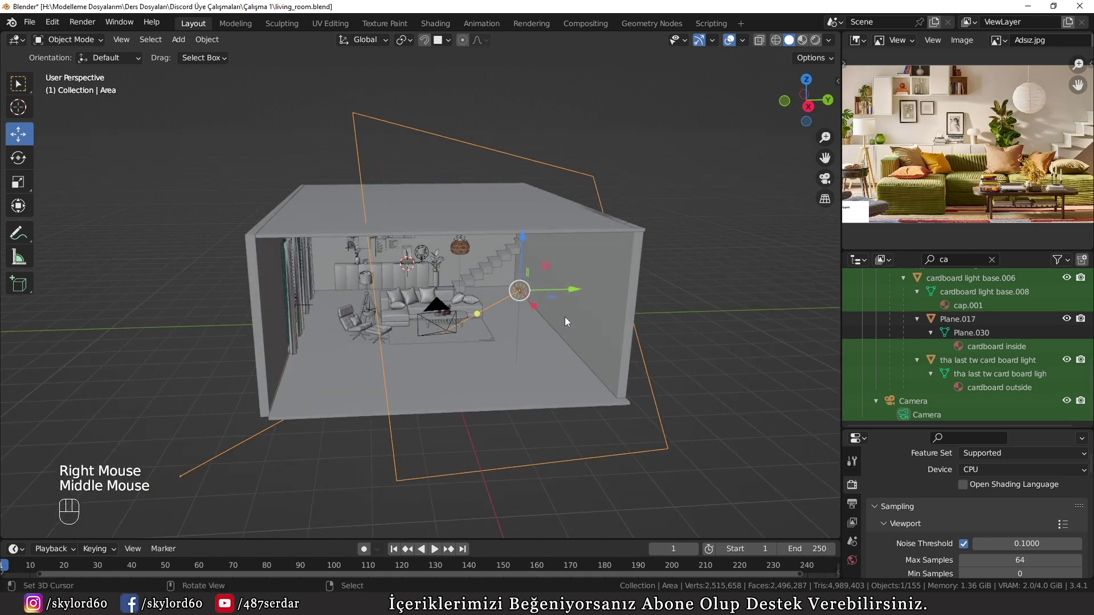
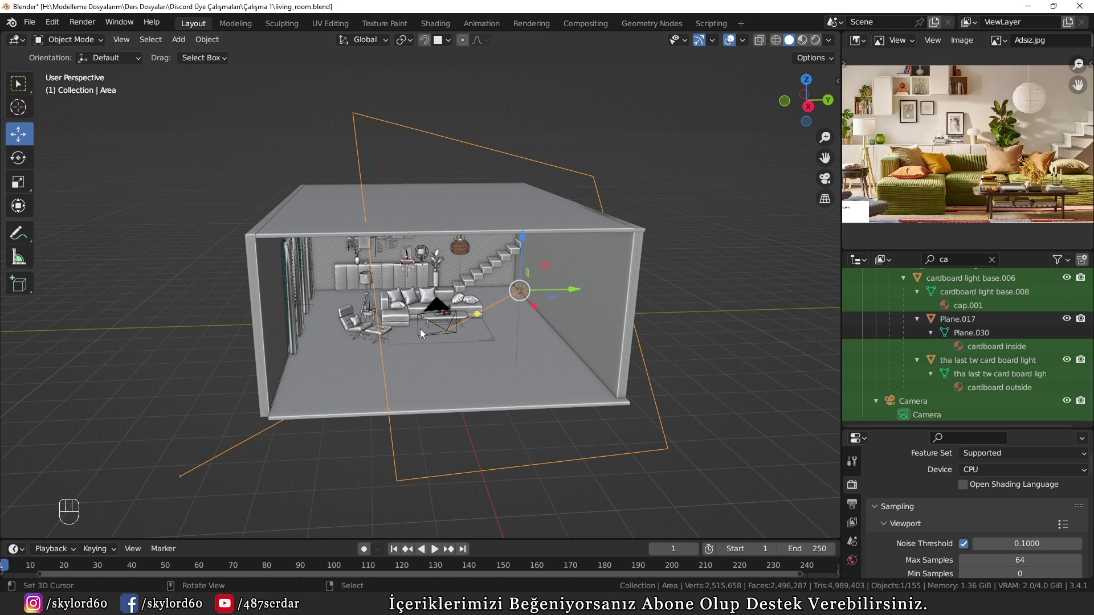
{"action": "middle_click", "coordinate": [445, 307]}
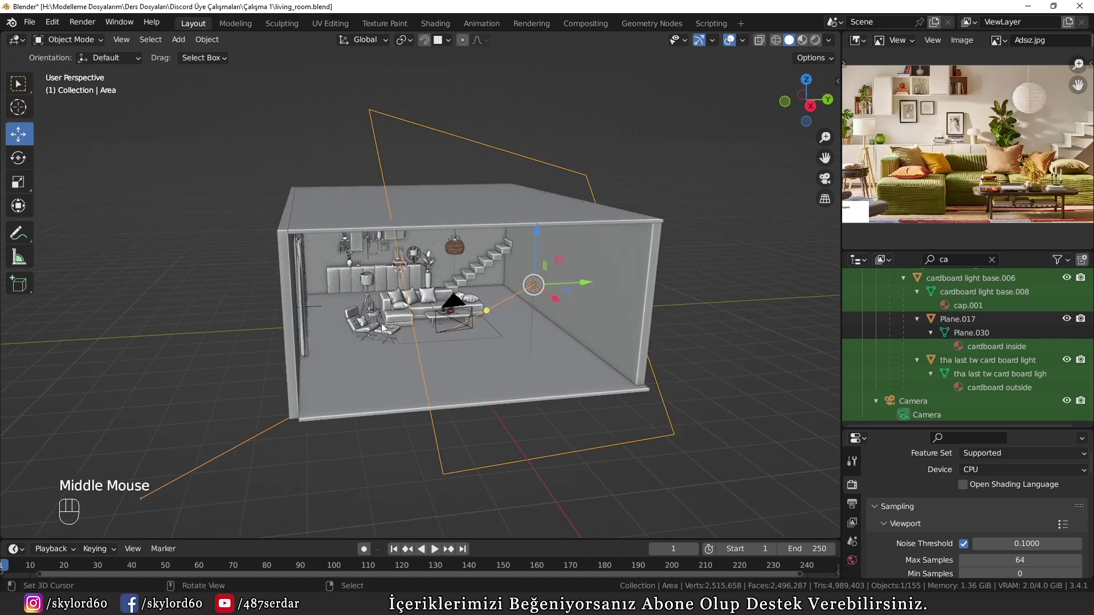
{"action": "left_click_drag", "start_coordinate": [226, 247], "coordinate": [279, 272]}
{"action": "key", "text": "alt+h"}
{"action": "left_click_drag", "start_coordinate": [300, 310], "coordinate": [305, 287]}
{"action": "right_click", "coordinate": [543, 319]}
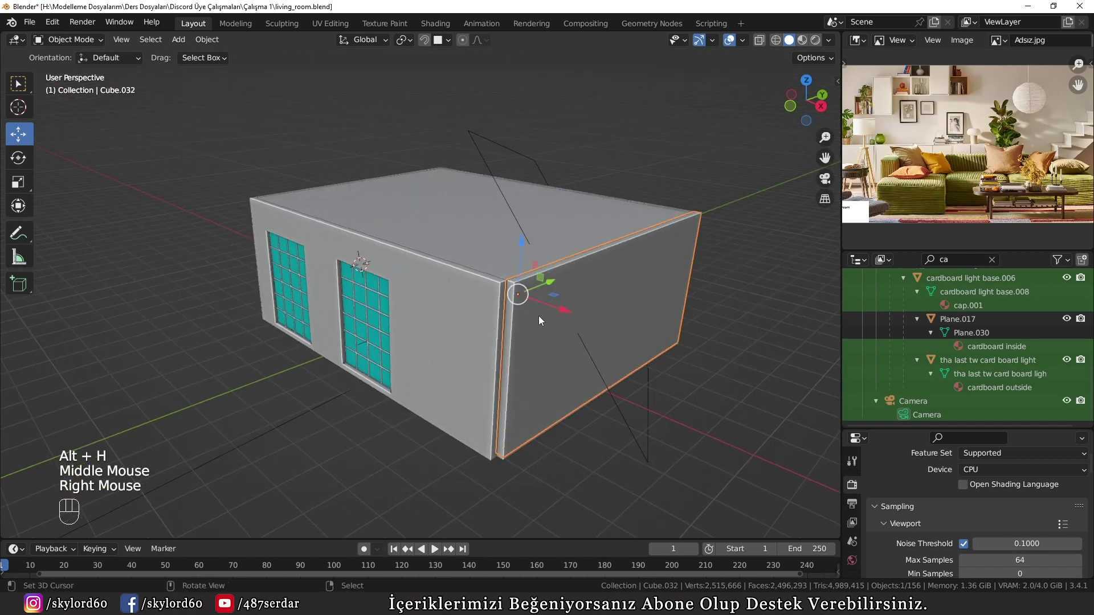
Step: Mark the room with D-key annotation strokes while orbiting, ending on the front wall
{"action": "left_click_drag", "start_coordinate": [218, 337], "coordinate": [286, 340]}
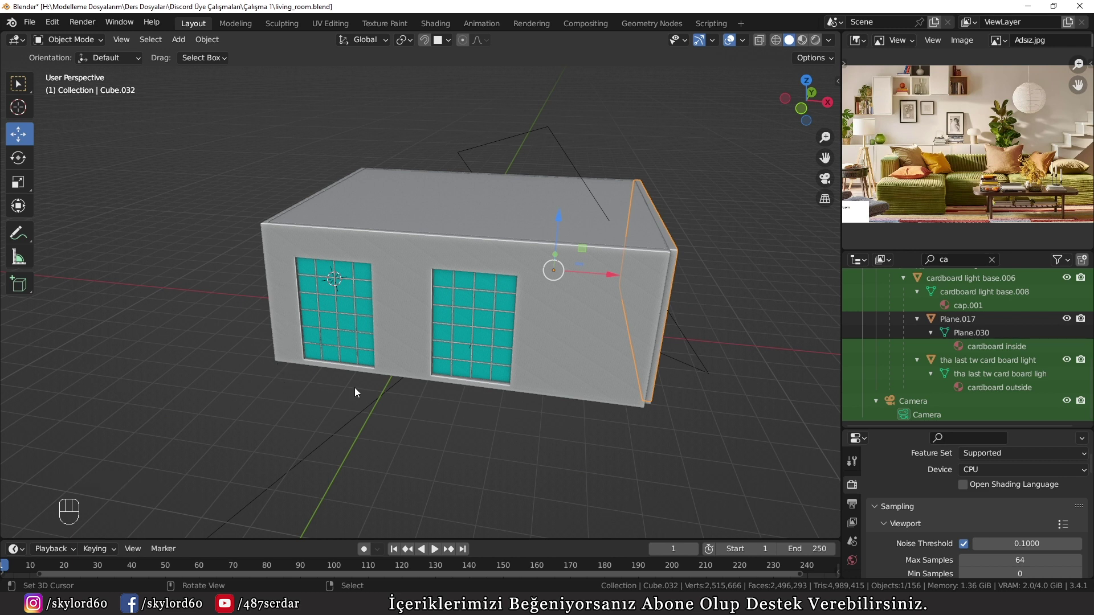
{"action": "key", "text": "d"}
{"action": "left_click_drag", "start_coordinate": [283, 256], "coordinate": [337, 281]}
{"action": "key", "text": "d"}
{"action": "key", "text": "d"}
{"action": "key", "text": "d"}
{"action": "left_click_drag", "start_coordinate": [421, 264], "coordinate": [395, 261]}
{"action": "key", "text": "d"}
{"action": "key", "text": "d"}
{"action": "right_click", "coordinate": [352, 261]}
Step: Hide the front wall with H, keep it hidden after an undo, and select the area light for removal
{"action": "middle_click", "coordinate": [504, 345]}
{"action": "scroll", "scroll_direction": "up", "scroll_amount": 3}
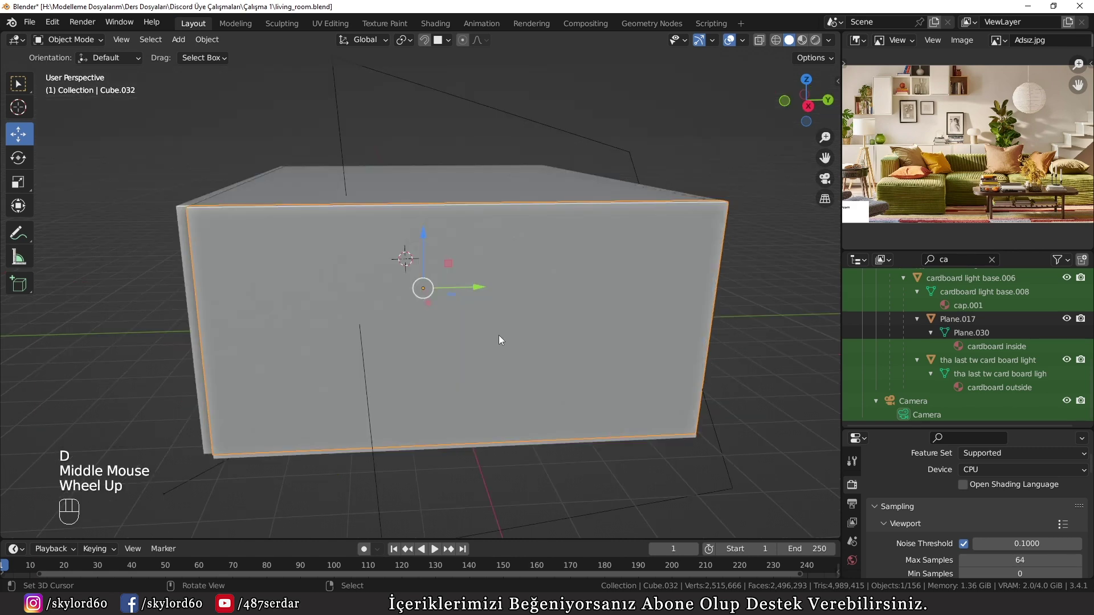
{"action": "left_click", "coordinate": [502, 339]}
{"action": "right_click", "coordinate": [502, 340]}
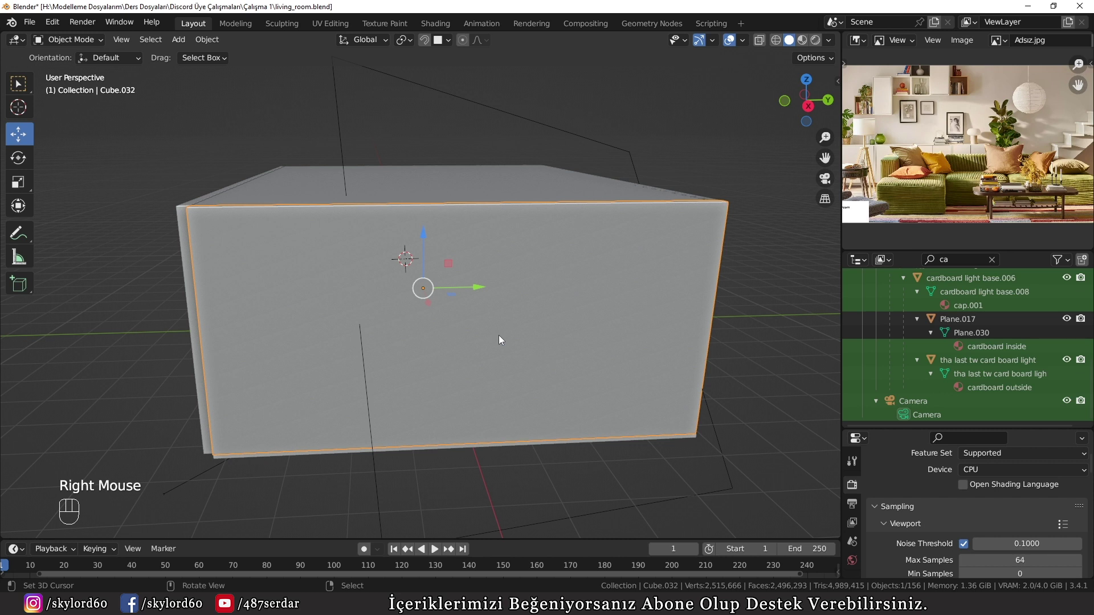
{"action": "key", "text": "h"}
{"action": "left_click", "coordinate": [548, 284]}
{"action": "right_click", "coordinate": [547, 285]}
{"action": "key", "text": "ctrl+z"}
{"action": "left_click", "coordinate": [548, 287]}
{"action": "right_click", "coordinate": [548, 288]}
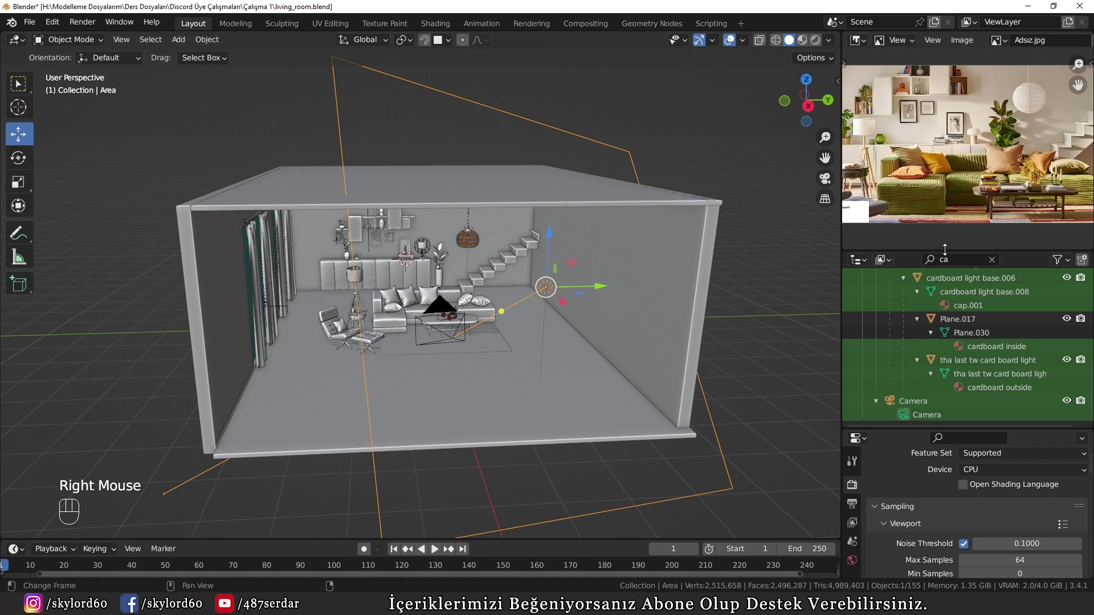
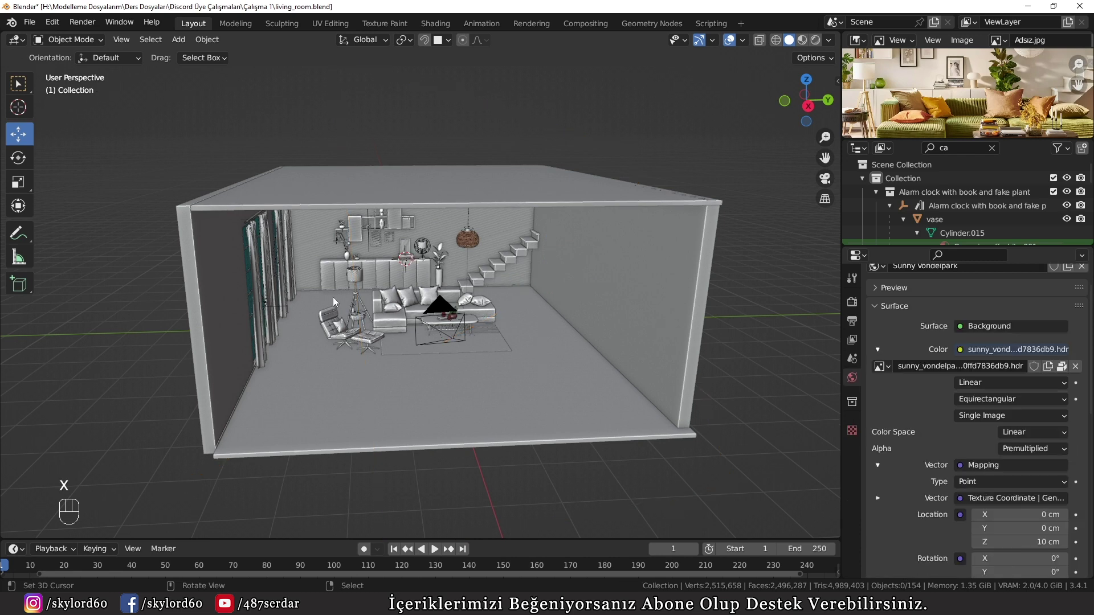
Step: Zoom the viewport in close to the sofa
{"action": "scroll", "scroll_direction": "up", "scroll_amount": 3}
{"action": "middle_click", "coordinate": [456, 337]}
{"action": "left_click_drag", "start_coordinate": [422, 322], "coordinate": [400, 340]}
{"action": "left_click_drag", "start_coordinate": [299, 344], "coordinate": [377, 347]}
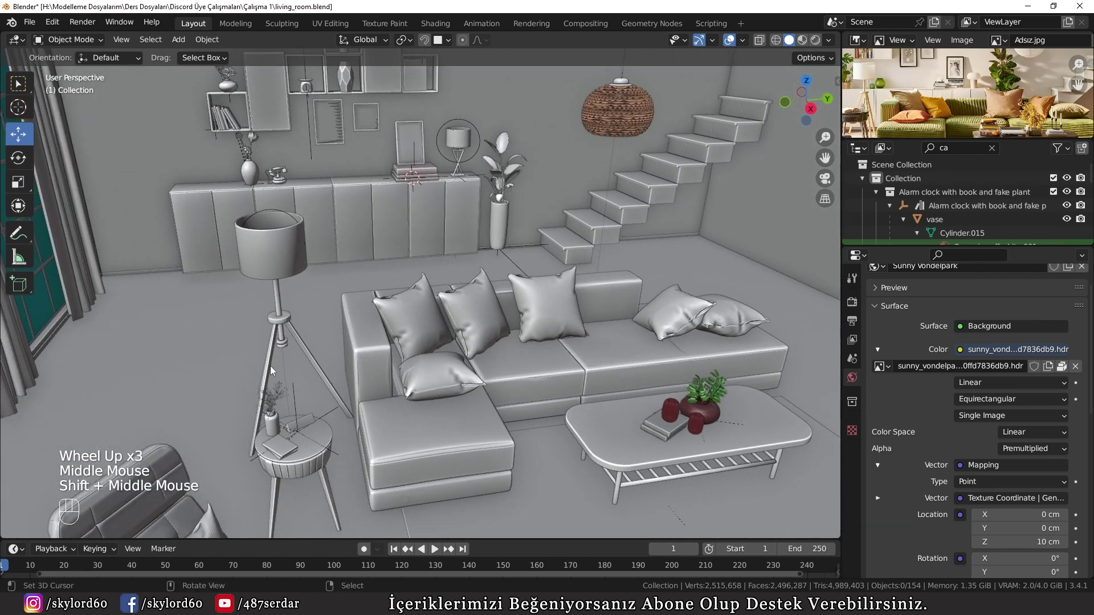
Step: Select the point light inside the floor lamp and reframe the view across the room
{"action": "right_click", "coordinate": [293, 217]}
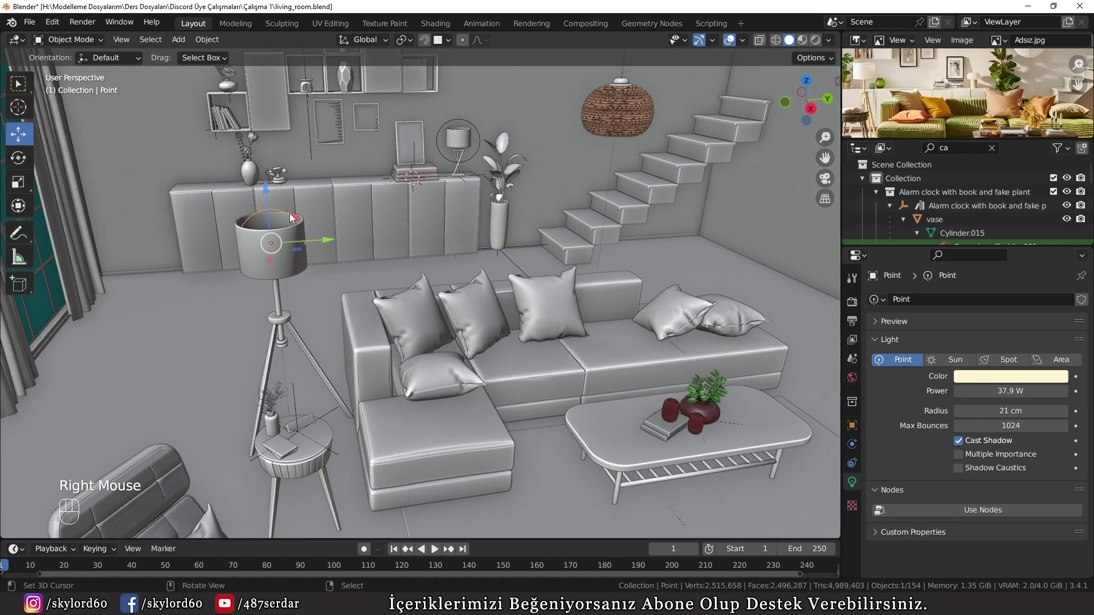
{"action": "scroll", "scroll_direction": "down", "scroll_amount": 3}
{"action": "middle_click", "coordinate": [315, 327]}
{"action": "scroll", "scroll_direction": "up", "scroll_amount": 3}
{"action": "left_click_drag", "start_coordinate": [470, 372], "coordinate": [435, 365]}
{"action": "scroll", "scroll_direction": "down", "scroll_amount": 3}
{"action": "middle_click", "coordinate": [478, 356]}
{"action": "left_click_drag", "start_coordinate": [285, 289], "coordinate": [396, 331]}
{"action": "left_click_drag", "start_coordinate": [384, 353], "coordinate": [366, 345]}
{"action": "middle_click", "coordinate": [356, 340]}
Step: Sketch D-key annotation marks around the floor lamp area
{"action": "key", "text": "d"}
{"action": "left_click", "coordinate": [219, 207]}
{"action": "key", "text": "d"}
{"action": "key", "text": "d"}
{"action": "left_click", "coordinate": [343, 199]}
{"action": "key", "text": "d"}
{"action": "key", "text": "d"}
{"action": "key", "text": "d"}
{"action": "key", "text": "d"}
Step: Drag across the open floor right of the sofa while continuing the D-key marks
{"action": "left_click_drag", "start_coordinate": [655, 296], "coordinate": [673, 445]}
{"action": "key", "text": "d"}
{"action": "scroll", "scroll_direction": "down", "scroll_amount": 3}
{"action": "key", "text": "d"}
{"action": "scroll", "scroll_direction": "down", "scroll_amount": 3}
{"action": "key", "text": "d"}
{"action": "right_click", "coordinate": [682, 289]}
{"action": "left_click_drag", "start_coordinate": [682, 289], "coordinate": [363, 329]}
{"action": "key", "text": "d"}
Step: Orbit in toward the floor lamp and select its shade
{"action": "middle_click", "coordinate": [554, 333]}
{"action": "scroll", "scroll_direction": "up", "scroll_amount": 3}
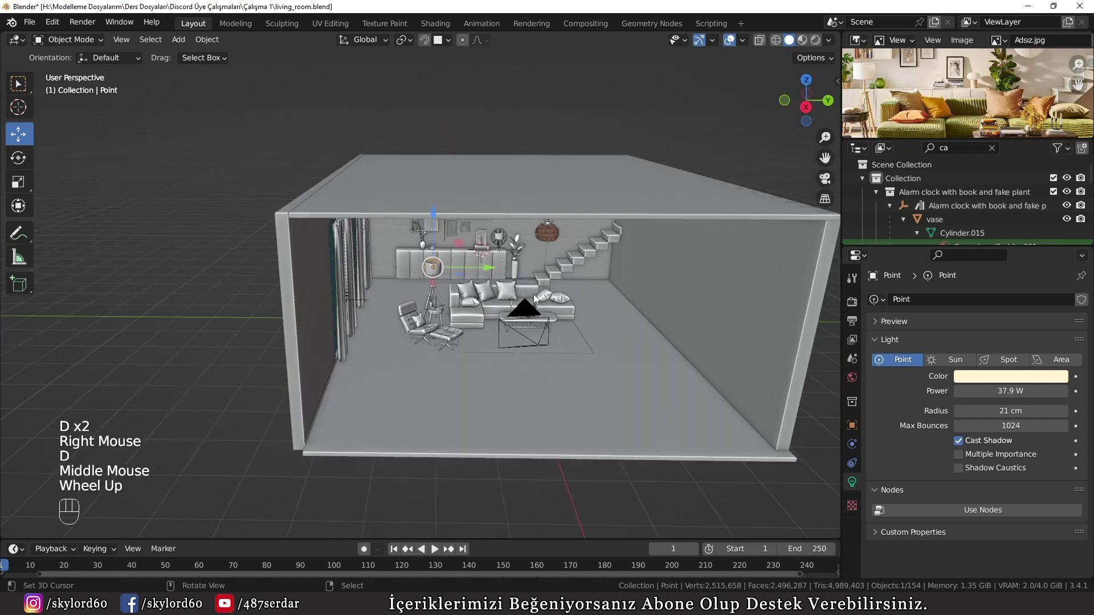
{"action": "scroll", "scroll_direction": "up", "scroll_amount": 3}
{"action": "middle_click", "coordinate": [504, 374]}
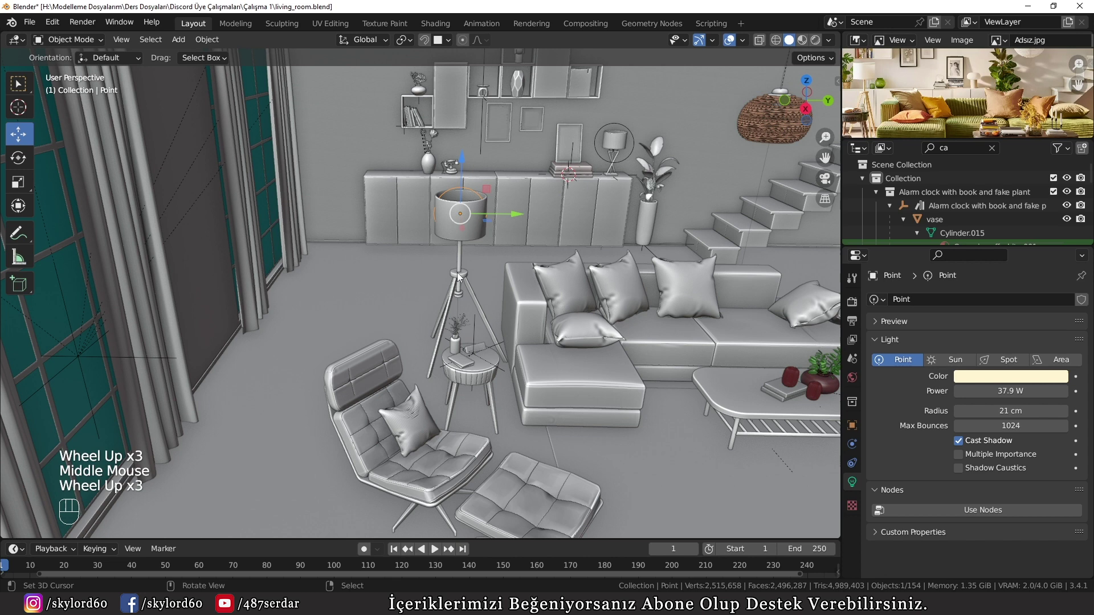
{"action": "scroll", "scroll_direction": "up", "scroll_amount": 3}
{"action": "right_click", "coordinate": [492, 299]}
Step: Add the lamp legs and remaining lamp parts to the selection, then reframe the room
{"action": "scroll", "scroll_direction": "up", "scroll_amount": 3}
{"action": "left_click", "coordinate": [494, 262]}
{"action": "right_click", "coordinate": [494, 262]}
{"action": "right_click", "coordinate": [520, 185]}
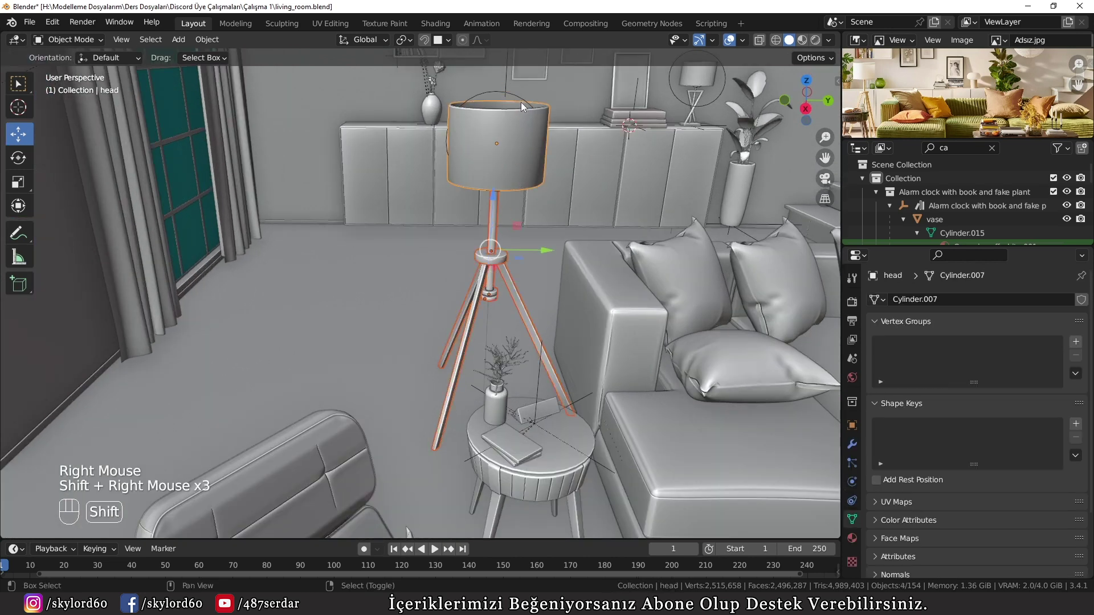
{"action": "right_click", "coordinate": [526, 102]}
{"action": "scroll", "scroll_direction": "down", "scroll_amount": 3}
{"action": "left_click_drag", "start_coordinate": [560, 361], "coordinate": [368, 284]}
{"action": "middle_click", "coordinate": [368, 285]}
Step: Duplicate the floor lamp with its light (Shift+D) and set the copy on the floor right of the coffee table
{"action": "key", "text": "shift+d"}
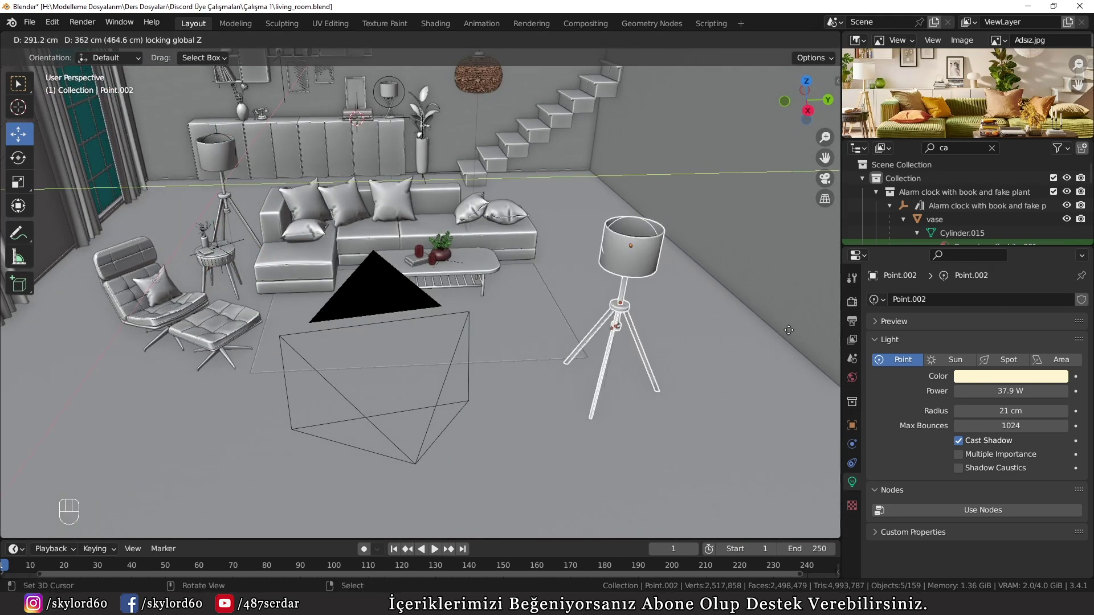
{"action": "scroll", "scroll_direction": "down", "scroll_amount": 3}
{"action": "middle_click", "coordinate": [560, 336]}
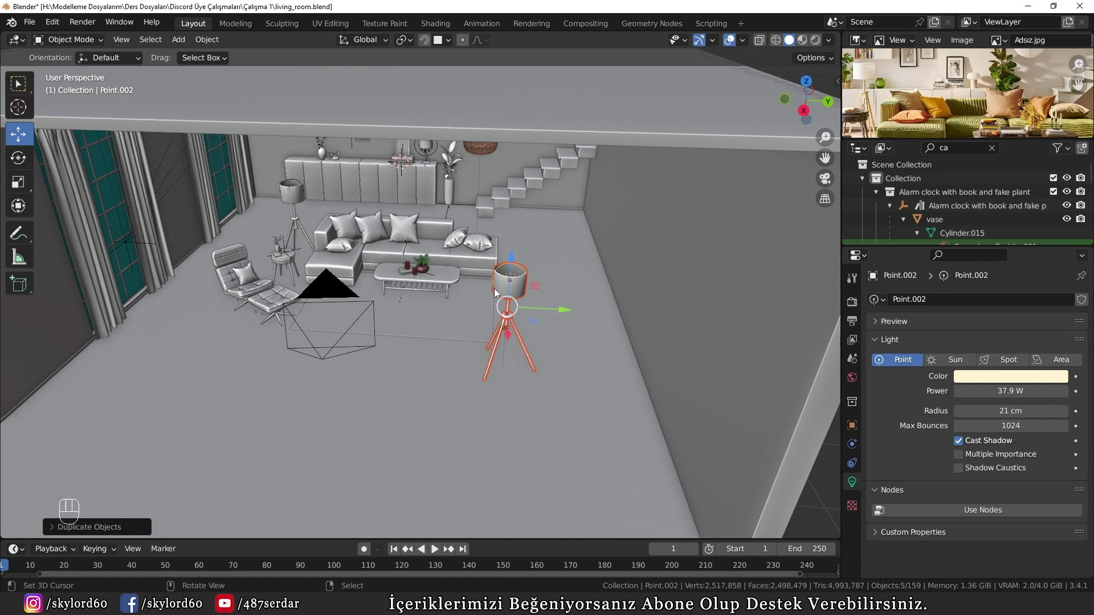
{"action": "left_click", "coordinate": [557, 313]}
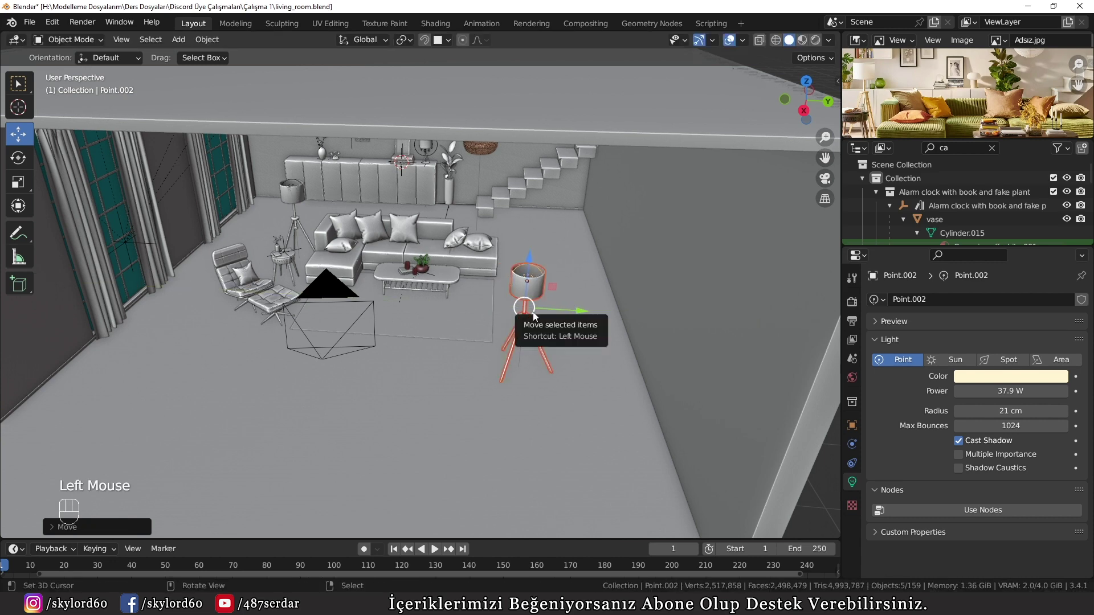
{"action": "right_click", "coordinate": [534, 270]}
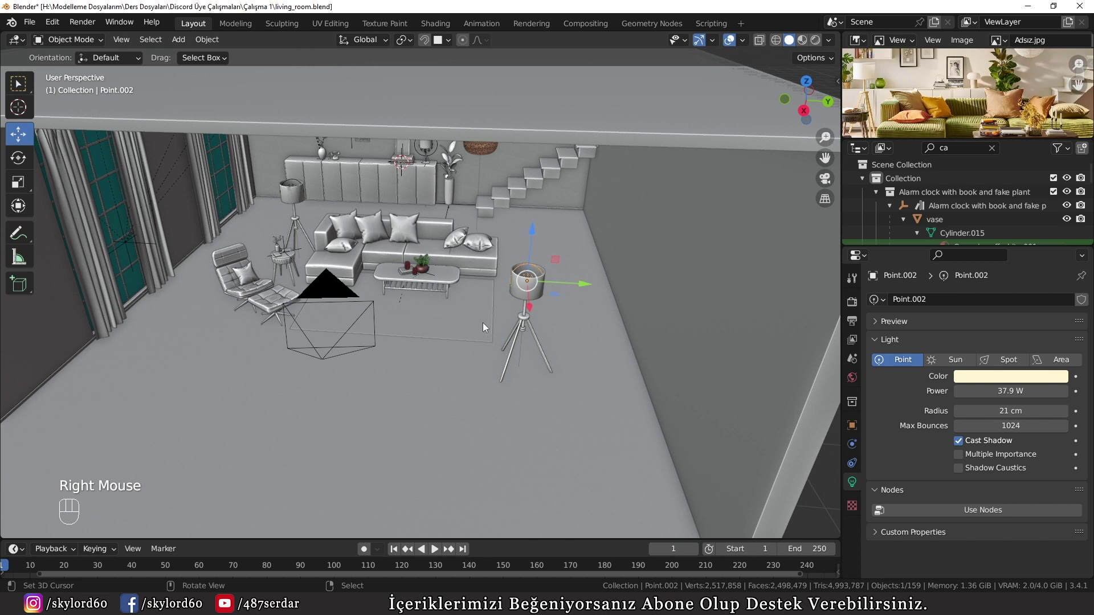
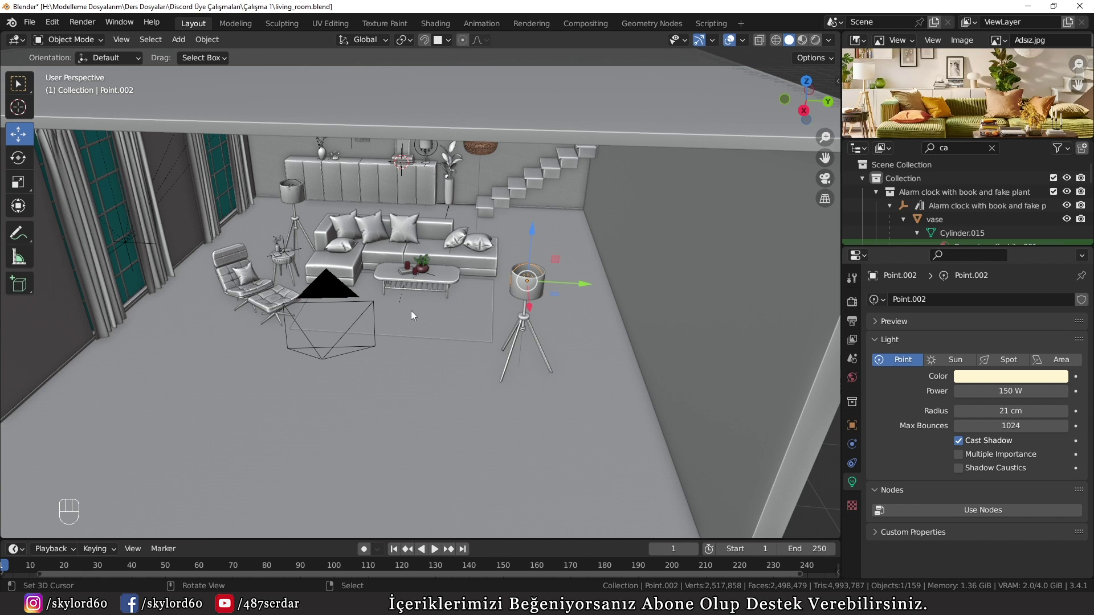
Step: Pull the view back out to see the whole room with both lamps
{"action": "left_click_drag", "start_coordinate": [322, 285], "coordinate": [446, 289]}
{"action": "scroll", "scroll_direction": "down", "scroll_amount": 3}
{"action": "left_click_drag", "start_coordinate": [467, 289], "coordinate": [389, 257]}
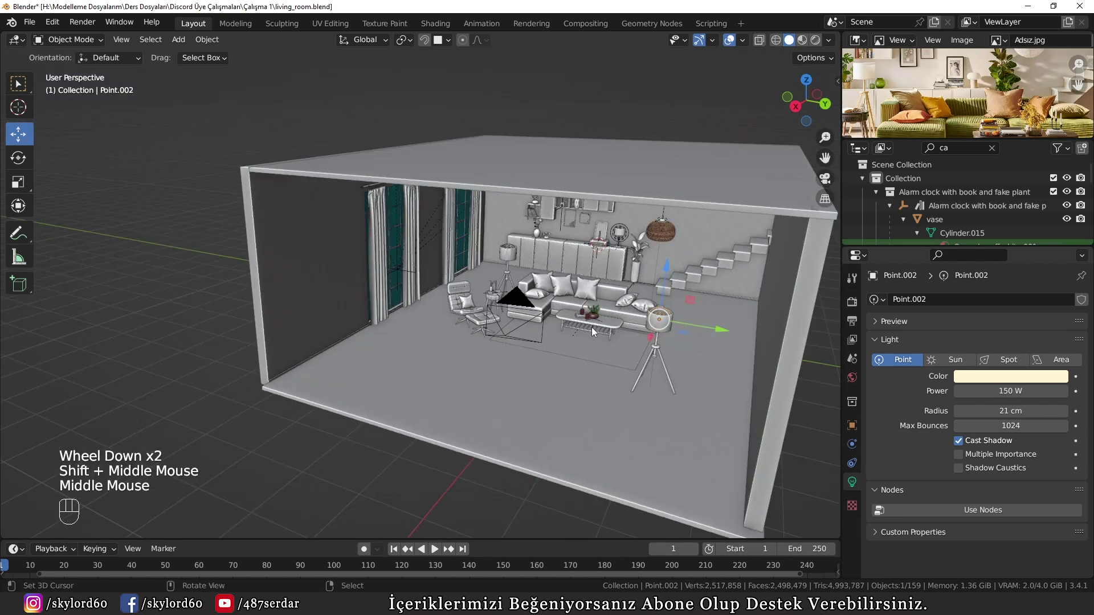
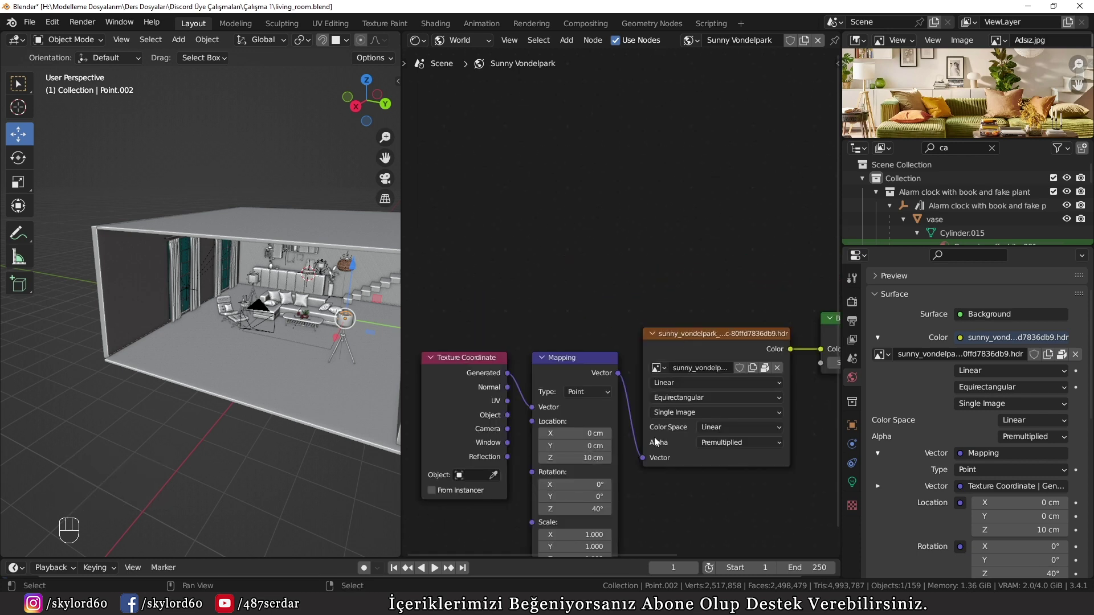
Step: Set the Cycles render device to GPU Compute in Render Properties
{"action": "scroll", "scroll_direction": "down", "scroll_amount": 3}
{"action": "left_click_drag", "start_coordinate": [186, 323], "coordinate": [136, 335]}
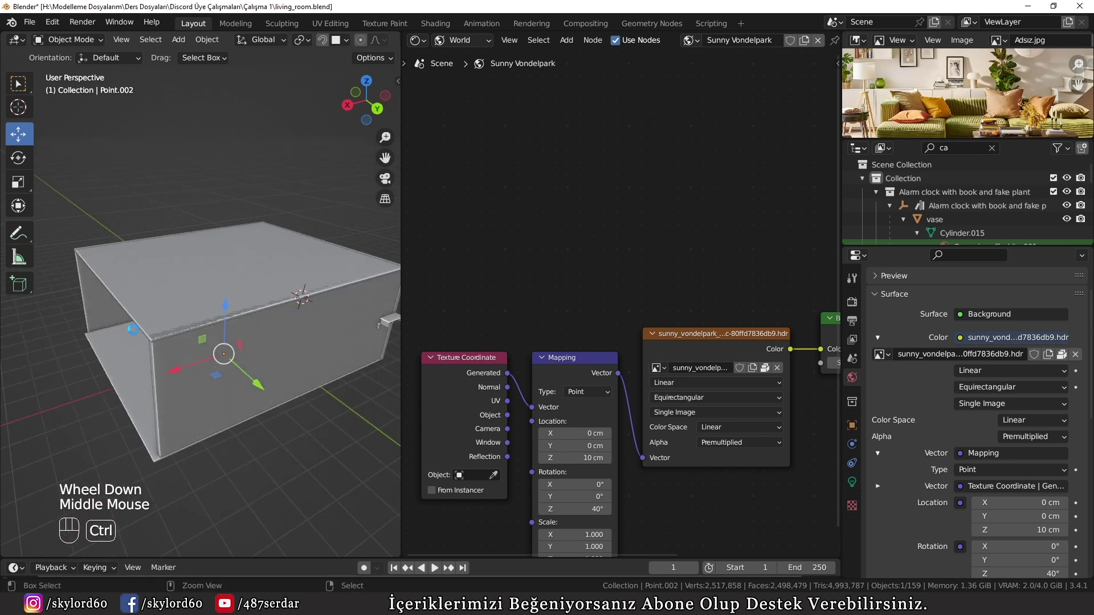
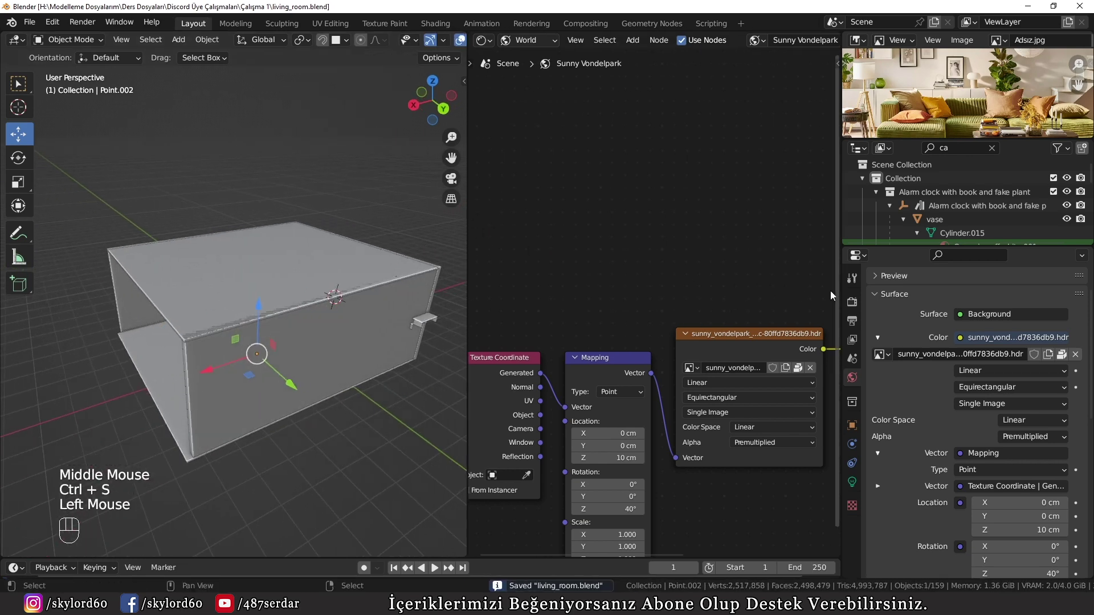
{"action": "left_click", "coordinate": [848, 309]}
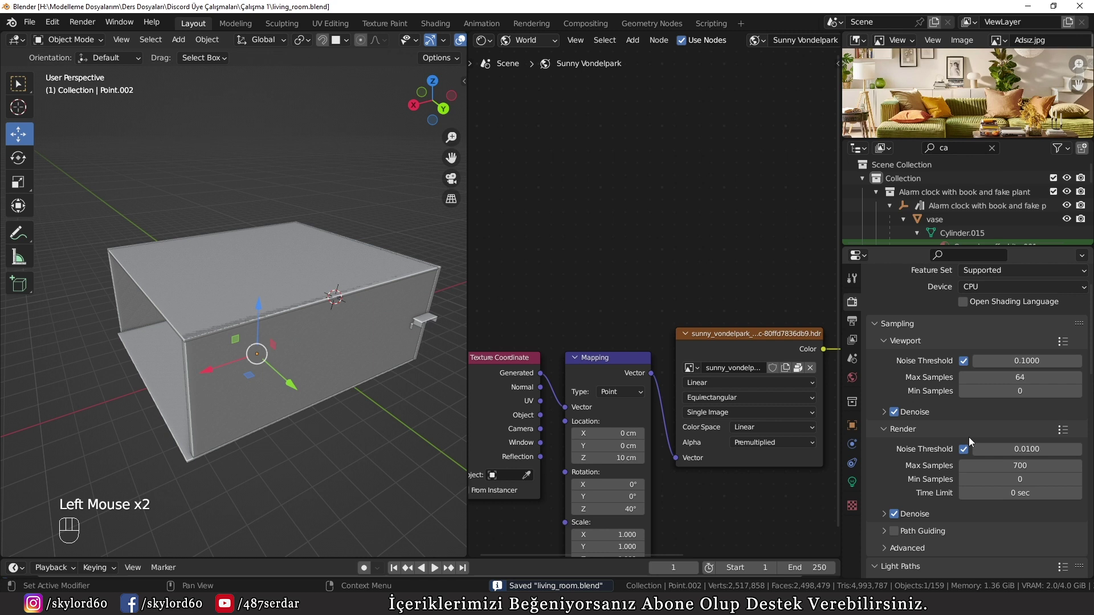
{"action": "left_click", "coordinate": [895, 402]}
Step: Turn off viewport noise threshold and denoising, save the file, and switch to Rendered shading
{"action": "left_click_drag", "start_coordinate": [984, 289], "coordinate": [869, 320]}
{"action": "key", "text": "ctrl+s"}
{"action": "key", "text": "z"}
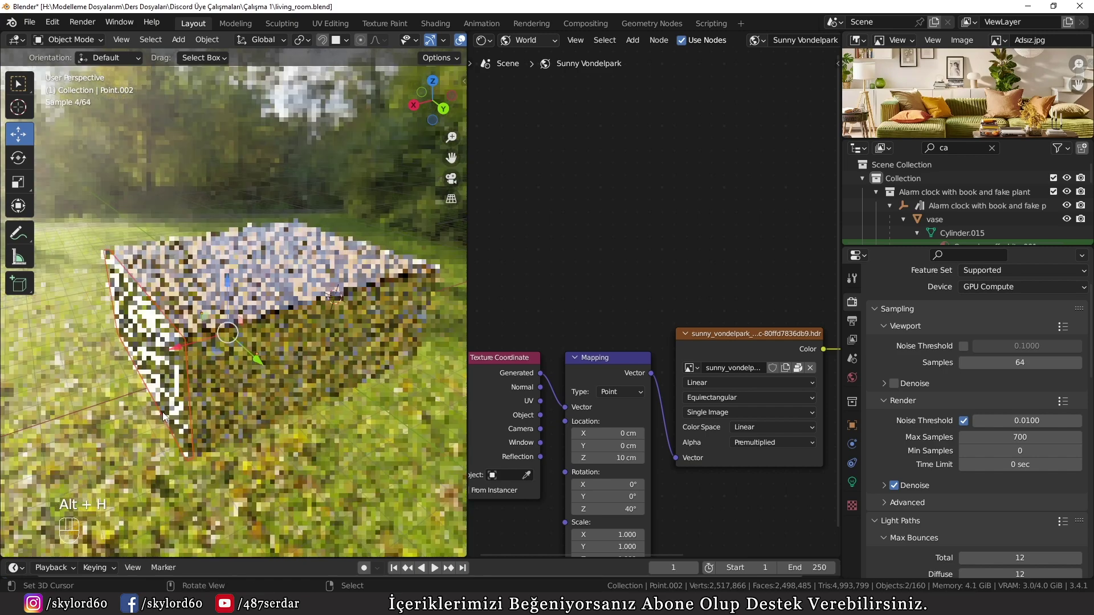
Step: Orbit and zoom the view in close over the top of the box
{"action": "right_click", "coordinate": [115, 456]}
{"action": "left_click_drag", "start_coordinate": [369, 457], "coordinate": [283, 446]}
{"action": "scroll", "scroll_direction": "up", "scroll_amount": 3}
{"action": "left_click_drag", "start_coordinate": [229, 407], "coordinate": [261, 451]}
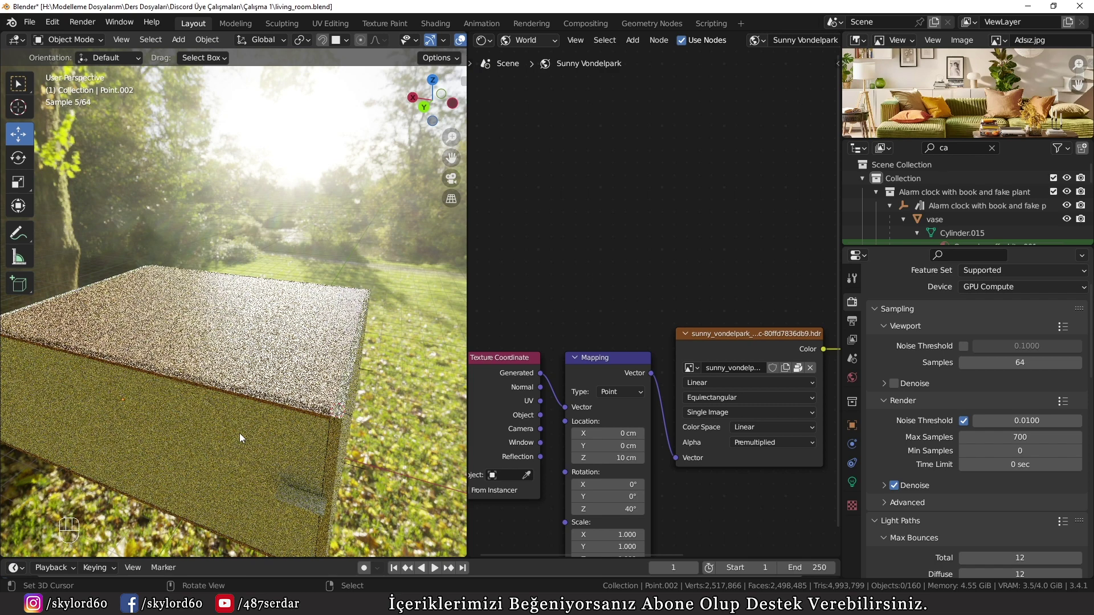
{"action": "left_click_drag", "start_coordinate": [207, 321], "coordinate": [235, 325]}
{"action": "scroll", "scroll_direction": "up", "scroll_amount": 3}
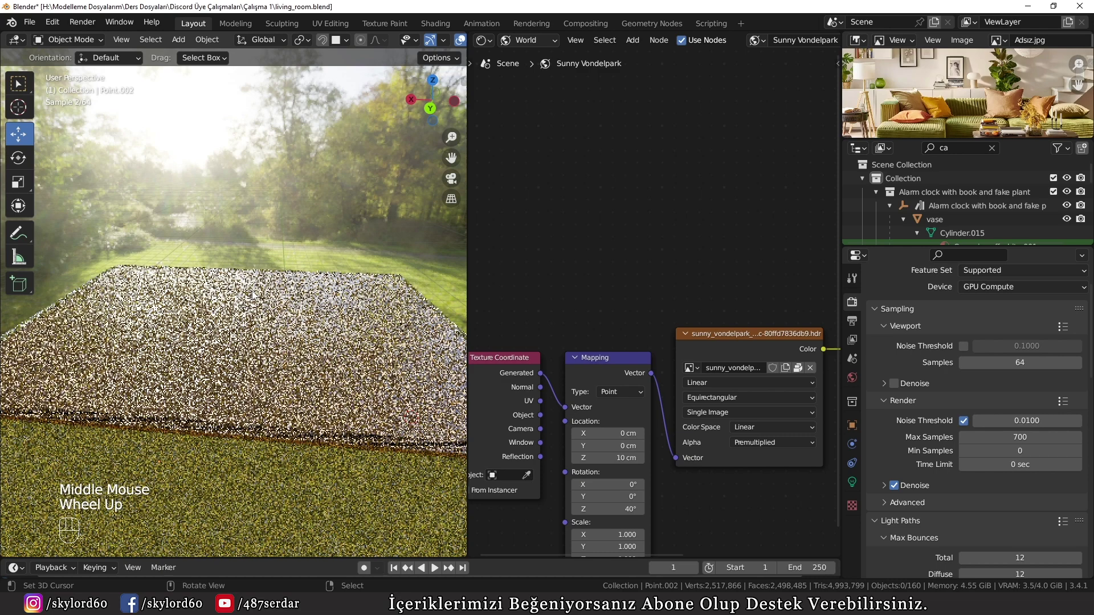
Step: Add a cube via Shift+A > Mesh, shrink it and place it standing on the box
{"action": "key", "text": "shift+a"}
{"action": "left_click", "coordinate": [226, 325]}
{"action": "key", "text": "shift+a"}
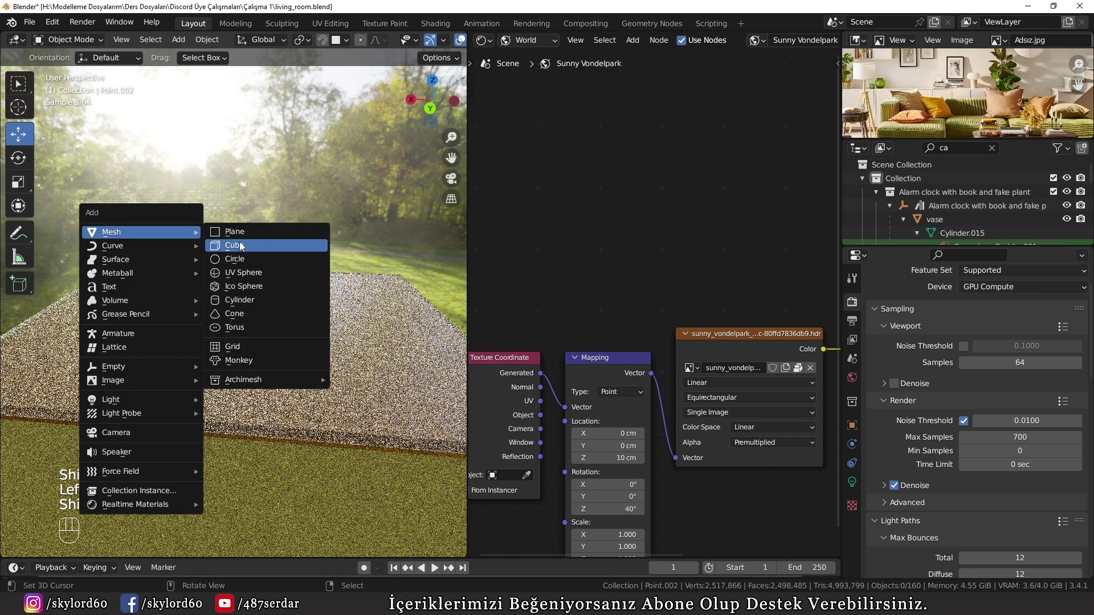
{"action": "left_click", "coordinate": [314, 369]}
{"action": "key", "text": "s"}
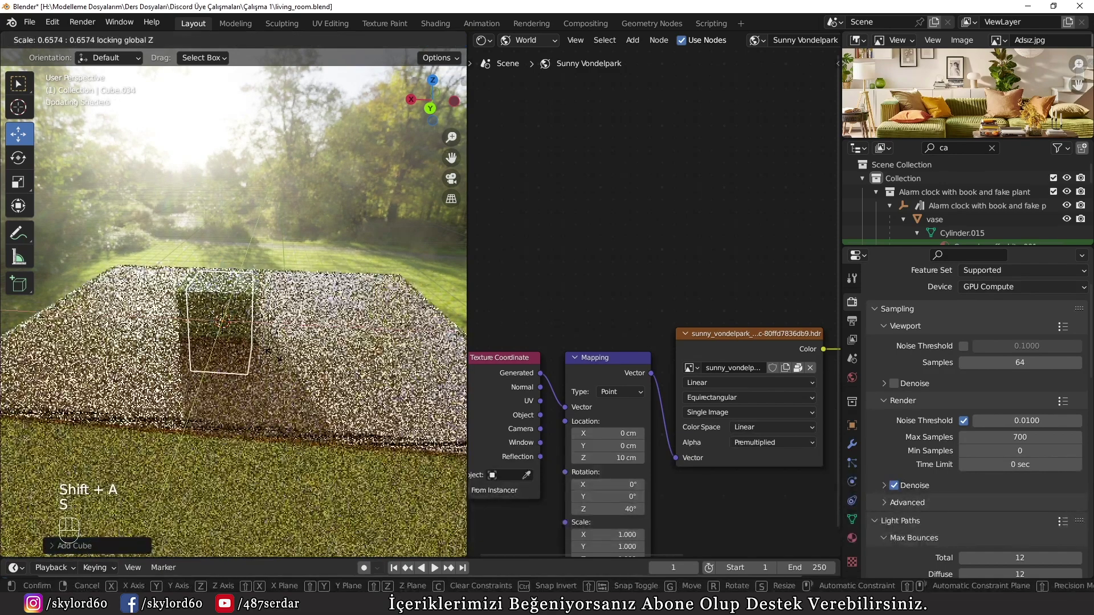
{"action": "key", "text": "g"}
Step: Frame the block with Ctrl+B and pan across the enlarged reference living-room photo
{"action": "scroll", "scroll_direction": "up", "scroll_amount": 3}
{"action": "middle_click", "coordinate": [263, 359]}
{"action": "middle_click", "coordinate": [223, 411]}
{"action": "key", "text": "ctrl+b"}
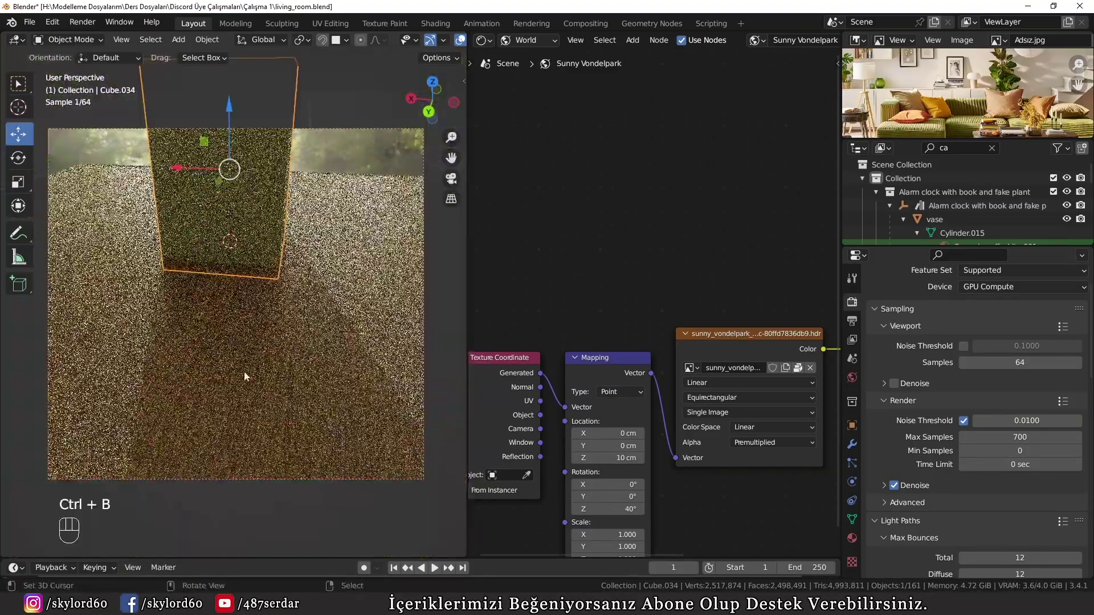
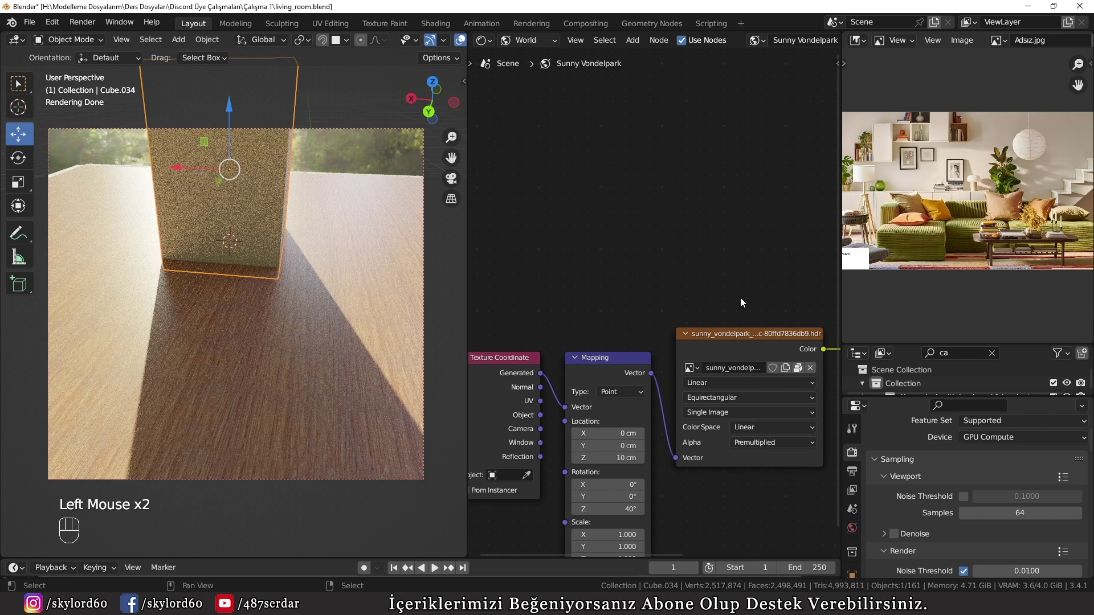
{"action": "scroll", "scroll_direction": "up", "scroll_amount": 3}
{"action": "middle_click", "coordinate": [1027, 234]}
{"action": "middle_click", "coordinate": [911, 172]}
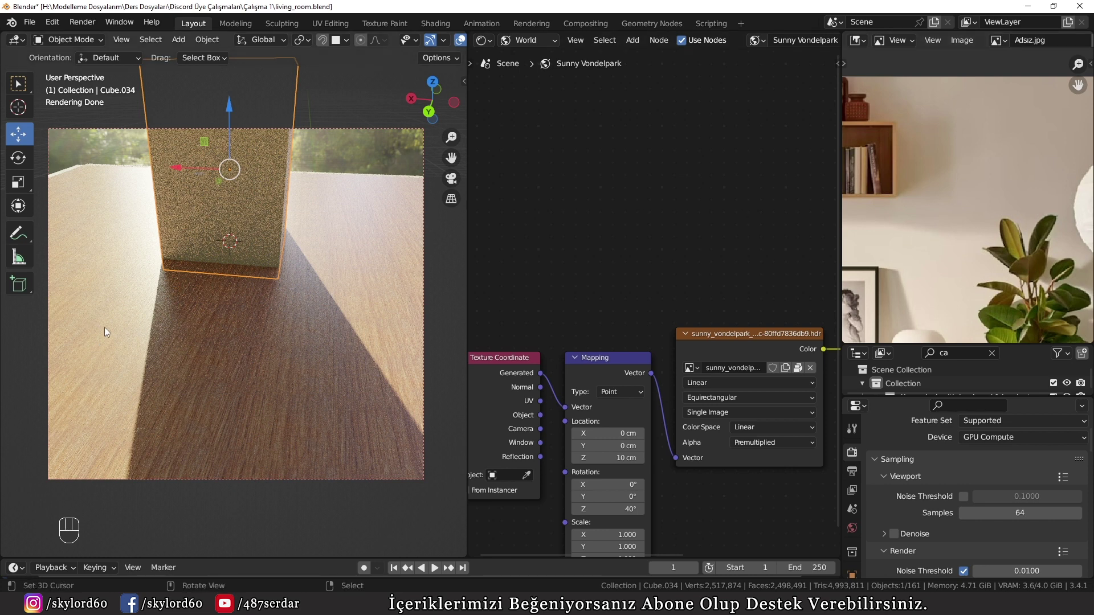
Step: Trace the block's sharp sun shadow with hand-drawn D-key annotation marks
{"action": "key", "text": "d"}
{"action": "left_click", "coordinate": [74, 309]}
{"action": "key", "text": "d"}
{"action": "key", "text": "d"}
{"action": "key", "text": "d"}
{"action": "left_click", "coordinate": [84, 294]}
{"action": "key", "text": "d"}
{"action": "key", "text": "d"}
{"action": "key", "text": "d"}
{"action": "left_click", "coordinate": [166, 336]}
{"action": "key", "text": "d"}
{"action": "key", "text": "d"}
{"action": "left_click", "coordinate": [191, 318]}
Step: Erase the hand-drawn shadow annotation marks from the viewport
{"action": "key", "text": "d"}
{"action": "key", "text": "d"}
{"action": "key", "text": "d"}
{"action": "key", "text": "d"}
{"action": "left_click", "coordinate": [124, 392]}
{"action": "key", "text": "d"}
{"action": "key", "text": "d"}
{"action": "key", "text": "d"}
{"action": "left_click", "coordinate": [132, 373]}
{"action": "key", "text": "d"}
{"action": "key", "text": "d"}
{"action": "key", "text": "d"}
{"action": "key", "text": "d"}
{"action": "key", "text": "d"}
{"action": "key", "text": "d"}
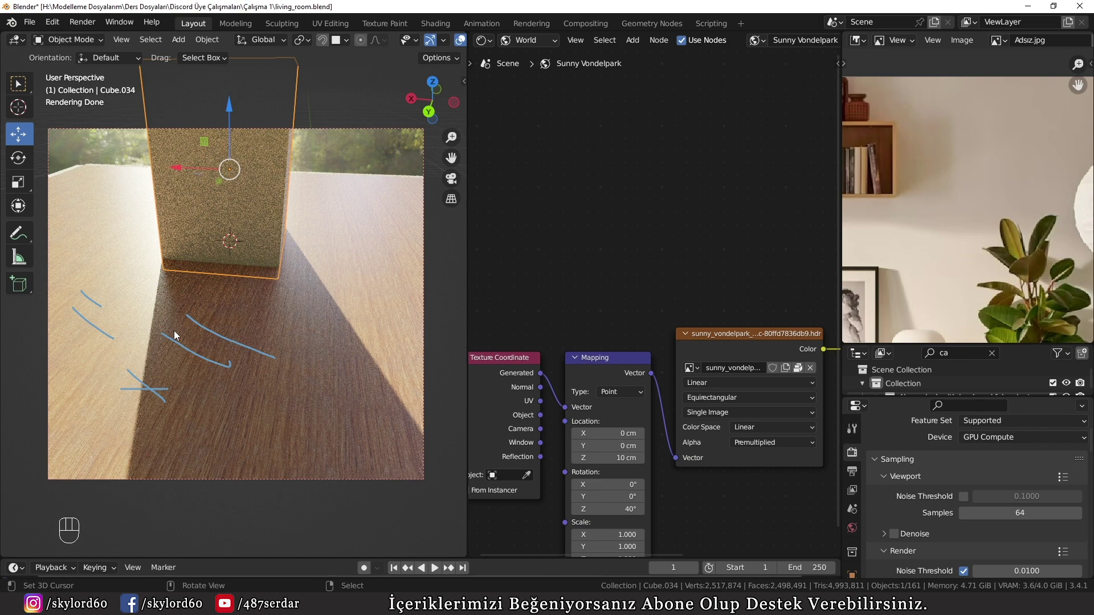
{"action": "key", "text": "d"}
{"action": "left_click_drag", "start_coordinate": [193, 328], "coordinate": [298, 307]}
{"action": "key", "text": "d"}
Step: Look through the scene camera into the living room and restart the live render
{"action": "key", "text": "KP_0"}
{"action": "scroll", "scroll_direction": "down", "scroll_amount": 3}
{"action": "key", "text": "ctrl+b"}
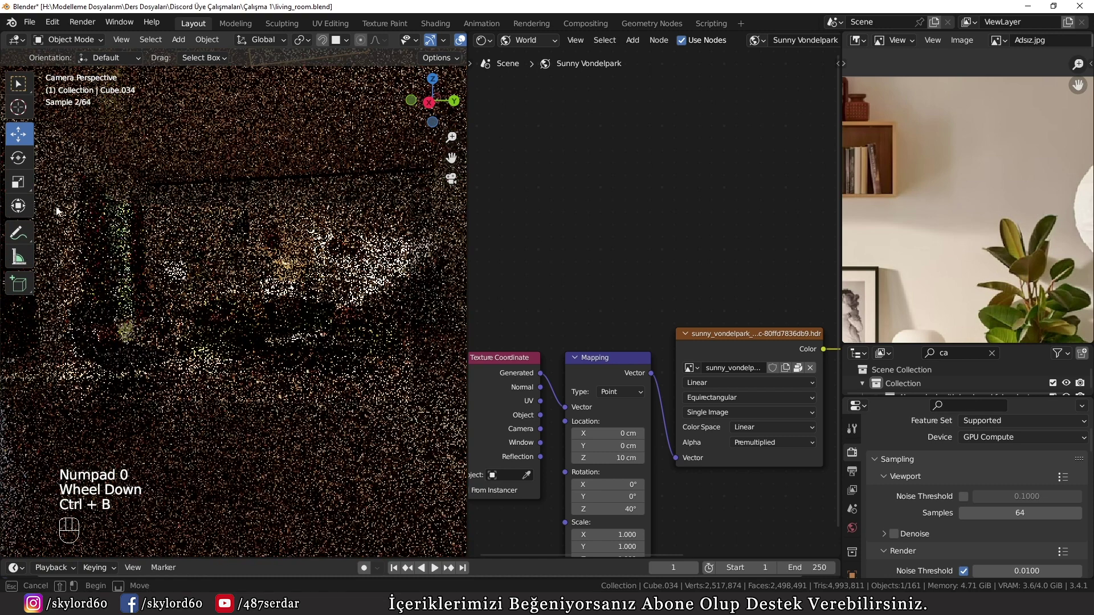
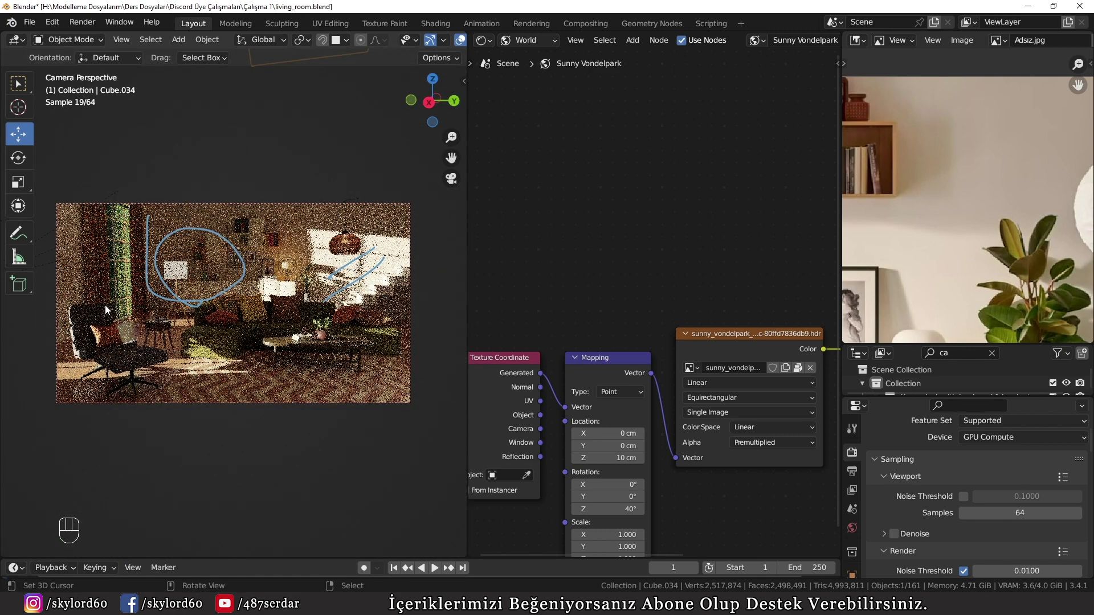
Step: Zoom out of the camera view and orbit to see the room box from outside against the park background
{"action": "scroll", "scroll_direction": "down", "scroll_amount": 3}
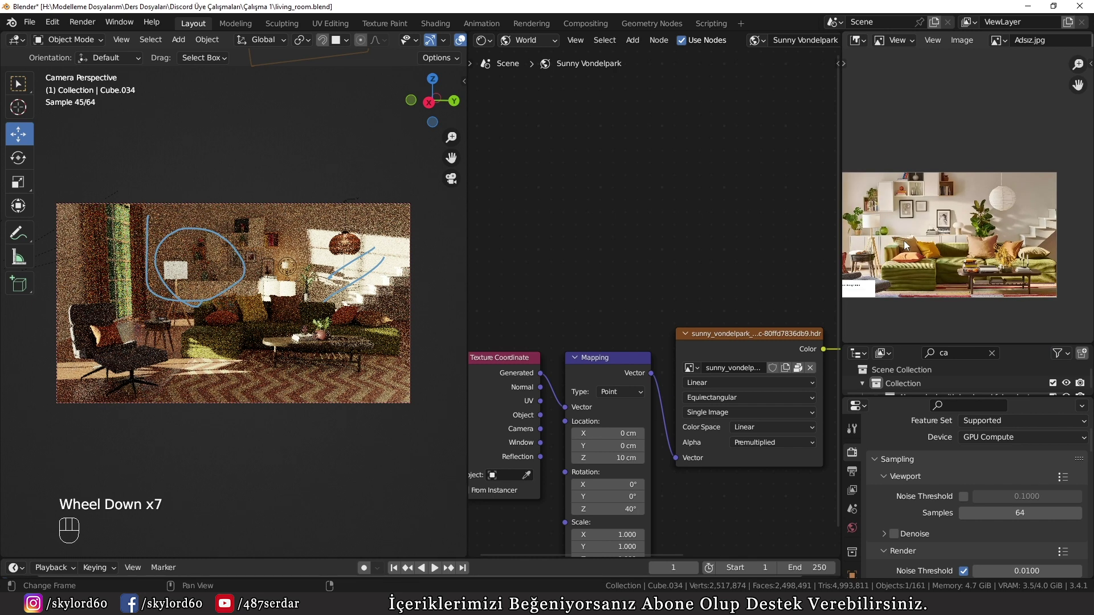
{"action": "scroll", "scroll_direction": "down", "scroll_amount": 3}
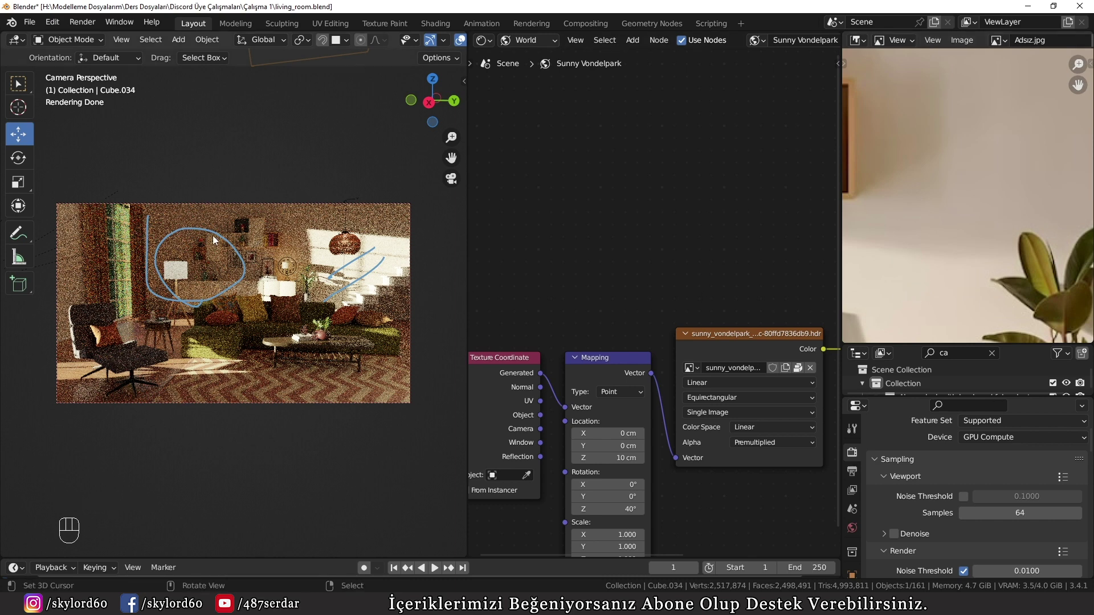
{"action": "key", "text": "d"}
{"action": "right_click", "coordinate": [136, 248]}
{"action": "scroll", "scroll_direction": "down", "scroll_amount": 3}
{"action": "left_click_drag", "start_coordinate": [343, 271], "coordinate": [217, 293]}
{"action": "scroll", "scroll_direction": "down", "scroll_amount": 3}
{"action": "scroll", "scroll_direction": "down", "scroll_amount": 3}
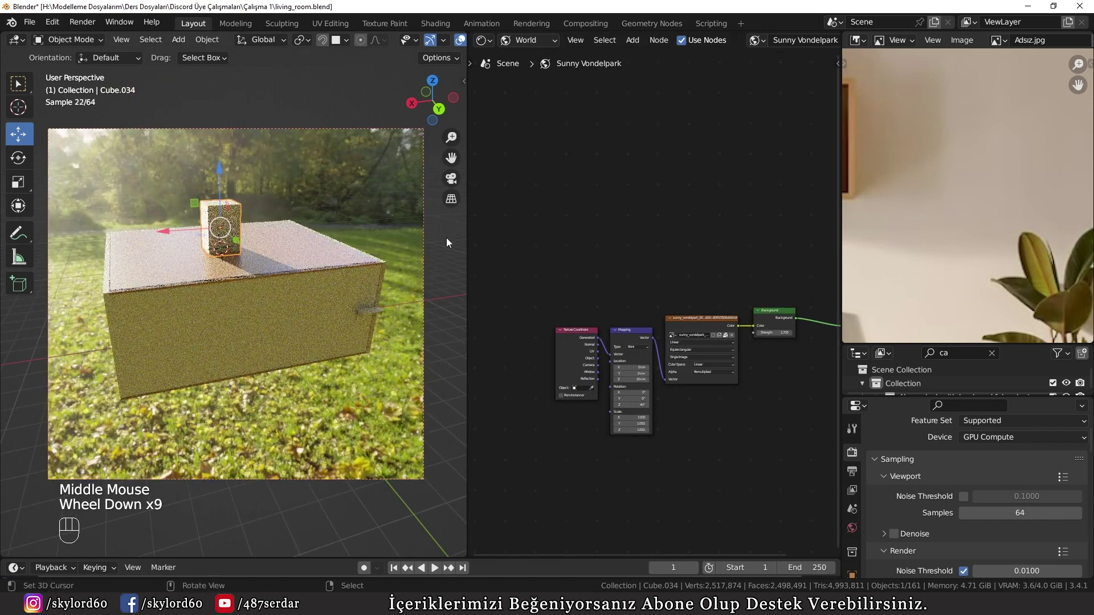
Step: Delete the park HDRI texture nodes from the World shader
{"action": "right_click", "coordinate": [616, 305]}
{"action": "scroll", "scroll_direction": "up", "scroll_amount": 3}
{"action": "scroll", "scroll_direction": "up", "scroll_amount": 3}
{"action": "key", "text": "b"}
{"action": "scroll", "scroll_direction": "up", "scroll_amount": 3}
{"action": "key", "text": "x"}
{"action": "middle_click", "coordinate": [780, 329]}
Step: Add a Nishita Sky Texture node and feed its Color into the Background Color
{"action": "key", "text": "shift+a"}
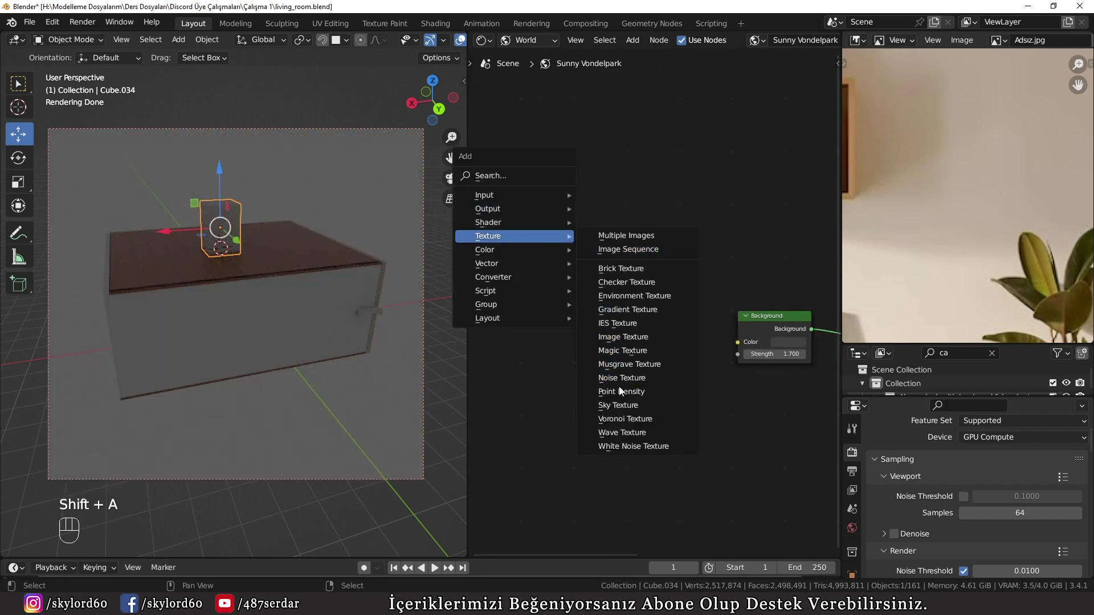
{"action": "left_click_drag", "start_coordinate": [663, 305], "coordinate": [693, 327]}
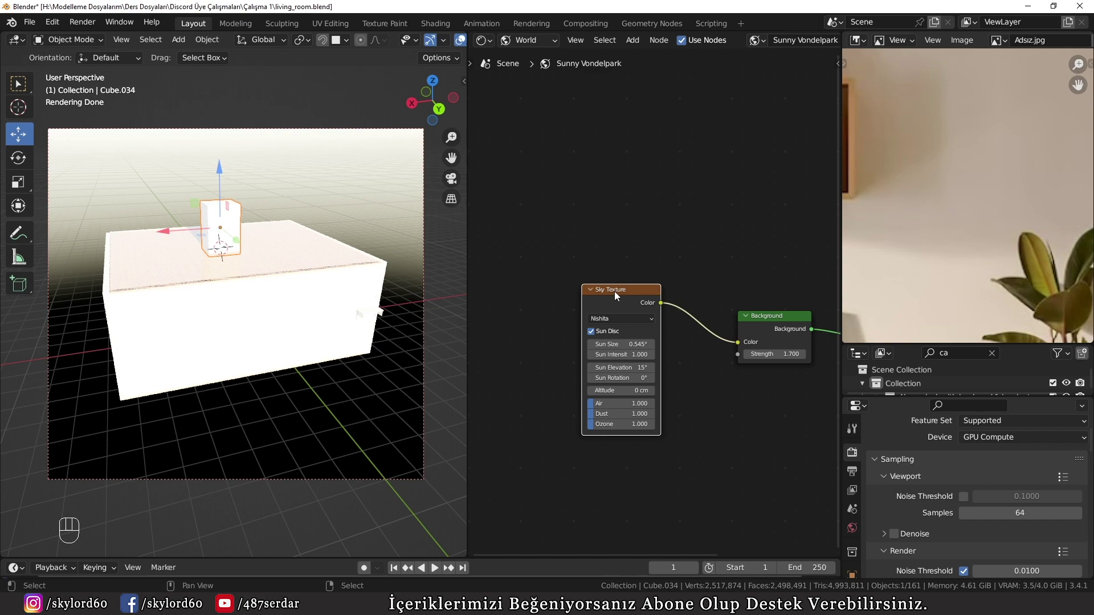
{"action": "left_click_drag", "start_coordinate": [619, 294], "coordinate": [616, 281]}
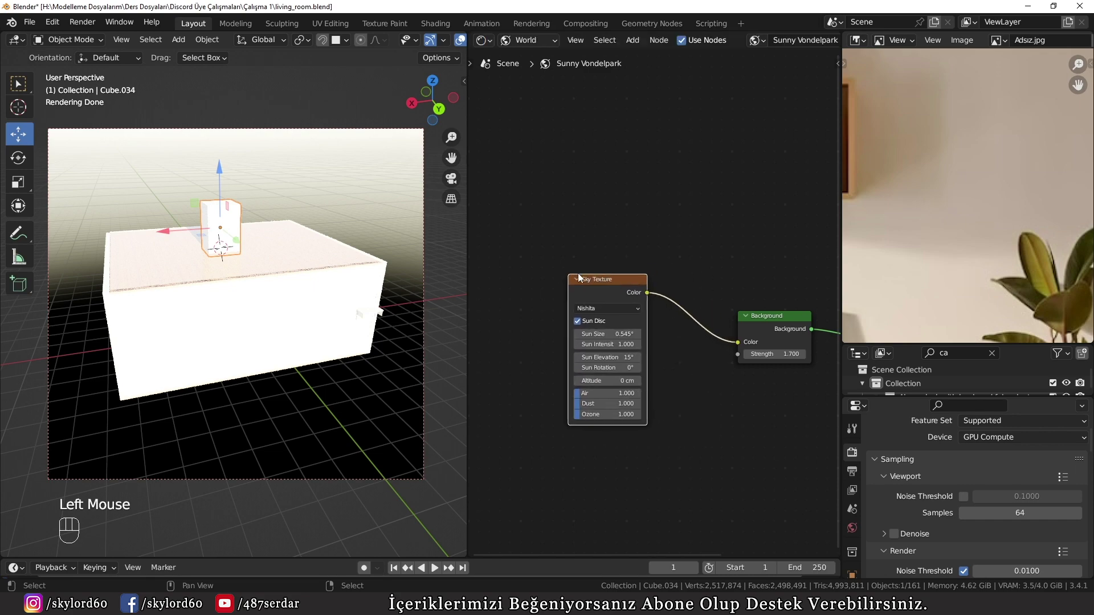
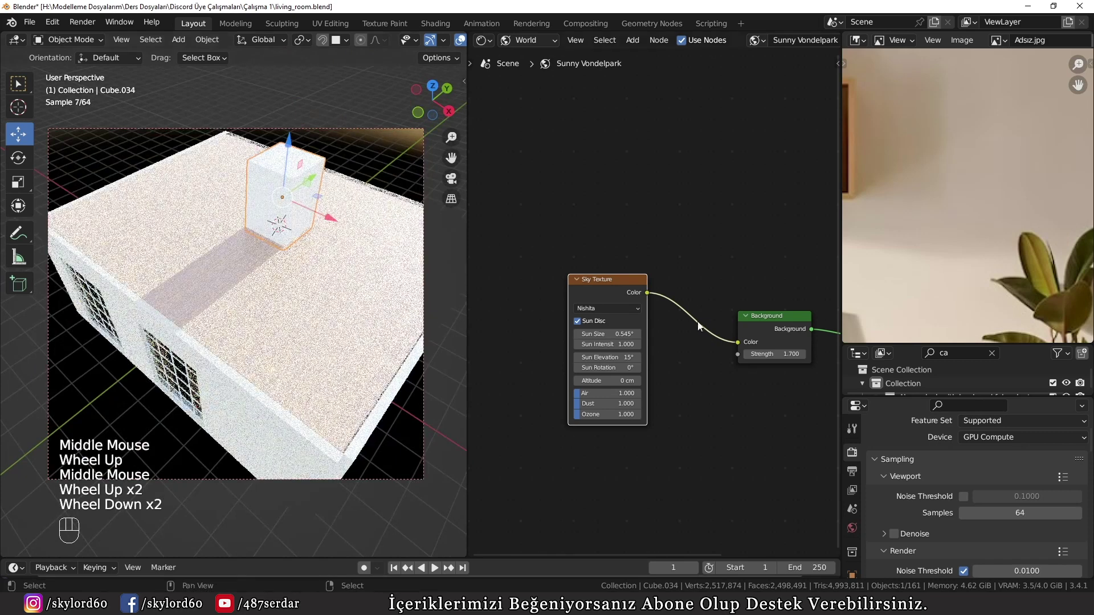
Step: Orbit and zoom around the room box to check the warm low-angle sunlight from outside
{"action": "scroll", "scroll_direction": "up", "scroll_amount": 3}
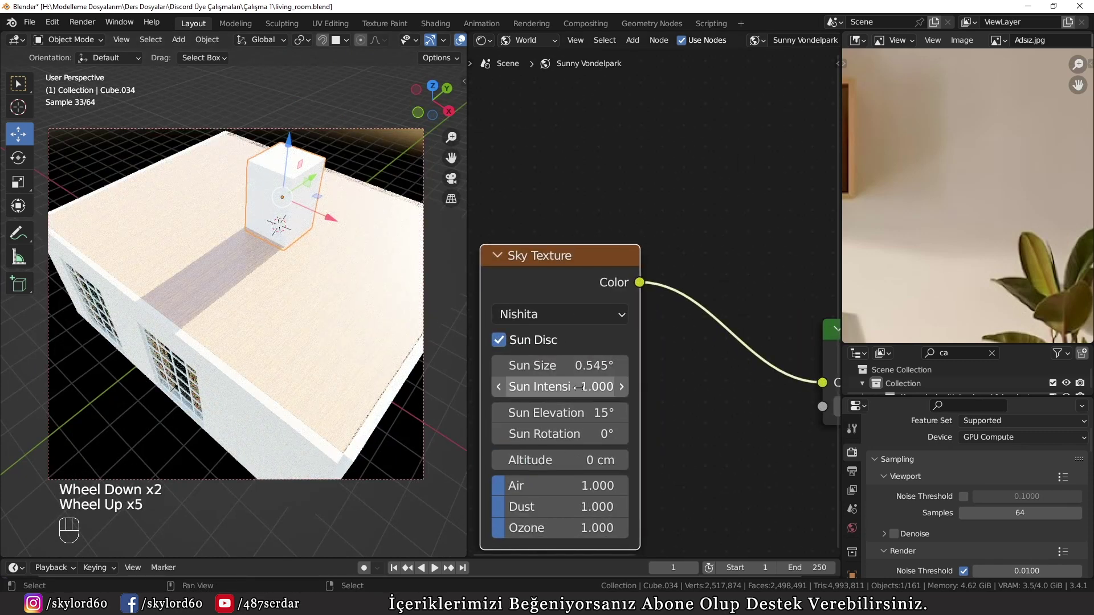
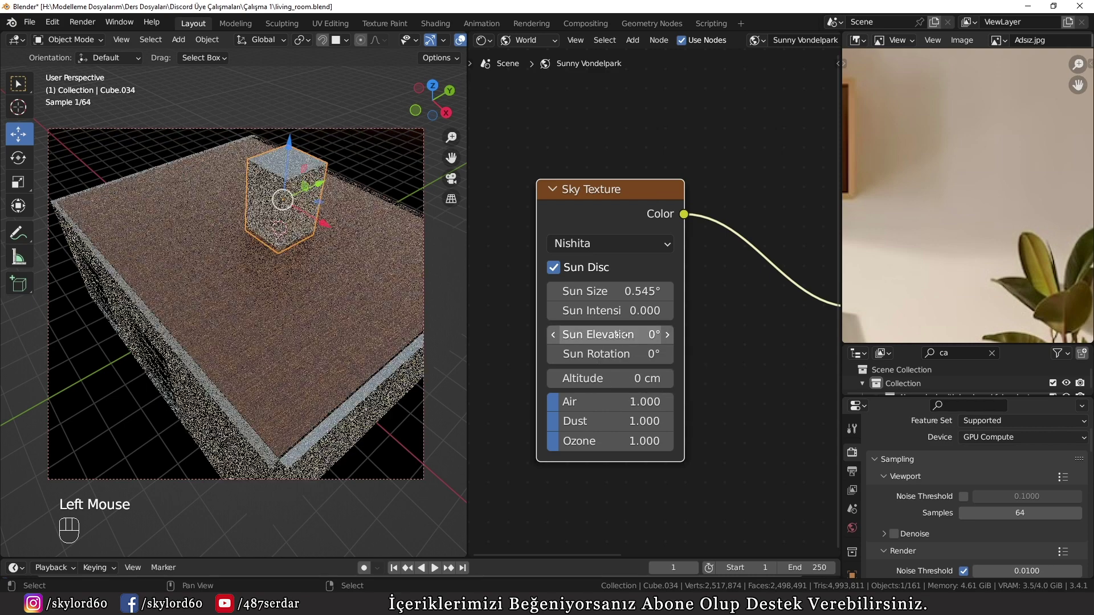
{"action": "scroll", "scroll_direction": "down", "scroll_amount": 3}
{"action": "left_click_drag", "start_coordinate": [237, 326], "coordinate": [247, 264]}
{"action": "middle_click", "coordinate": [254, 267]}
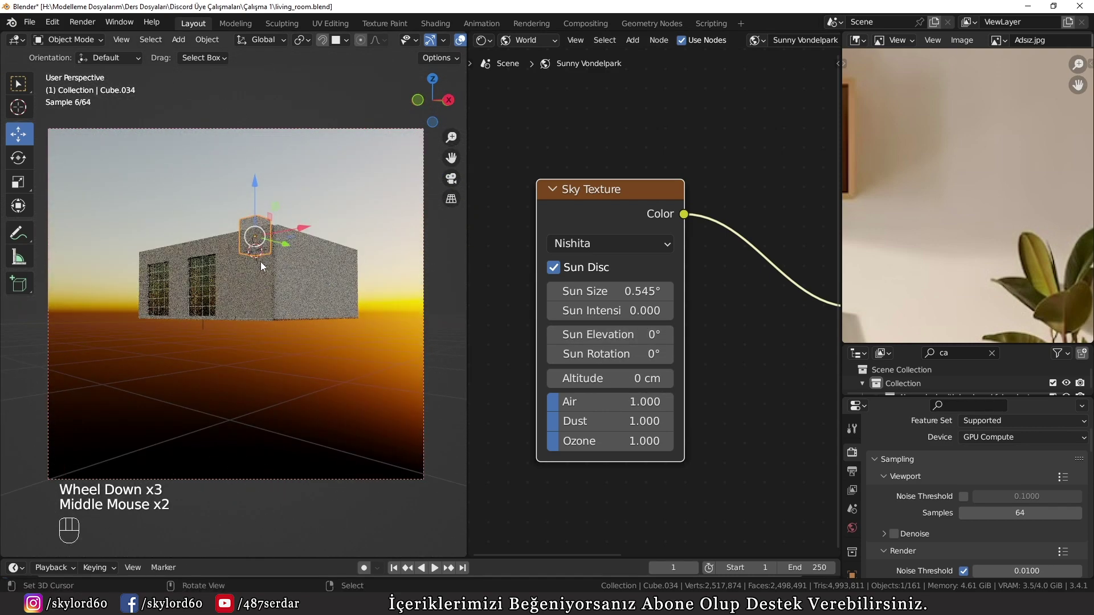
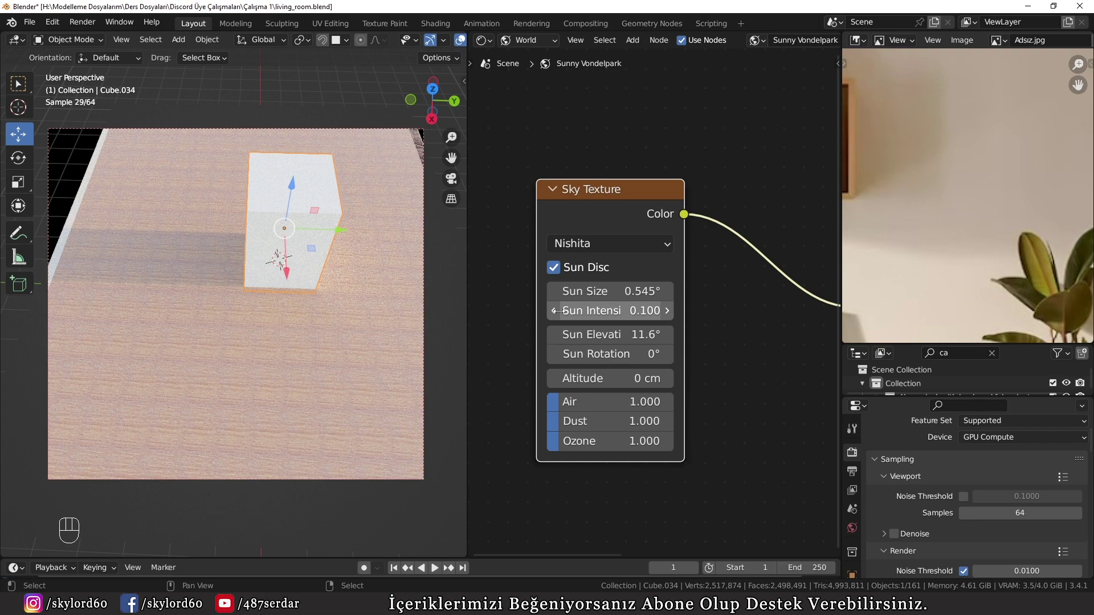
{"action": "scroll", "scroll_direction": "down", "scroll_amount": 3}
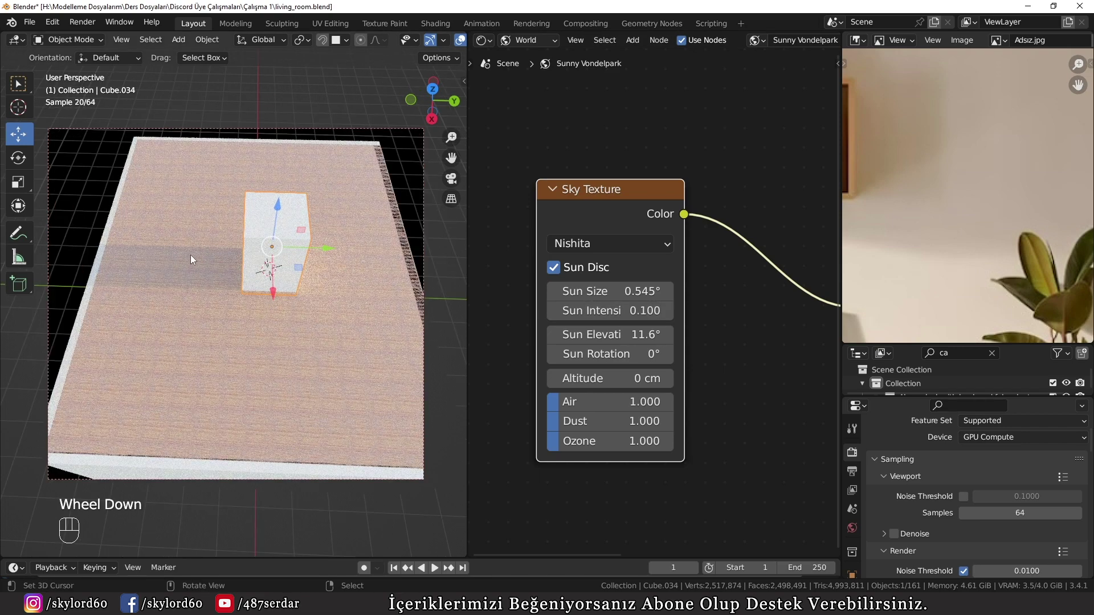
{"action": "scroll", "scroll_direction": "down", "scroll_amount": 3}
{"action": "left_click_drag", "start_coordinate": [130, 315], "coordinate": [176, 306]}
{"action": "scroll", "scroll_direction": "up", "scroll_amount": 3}
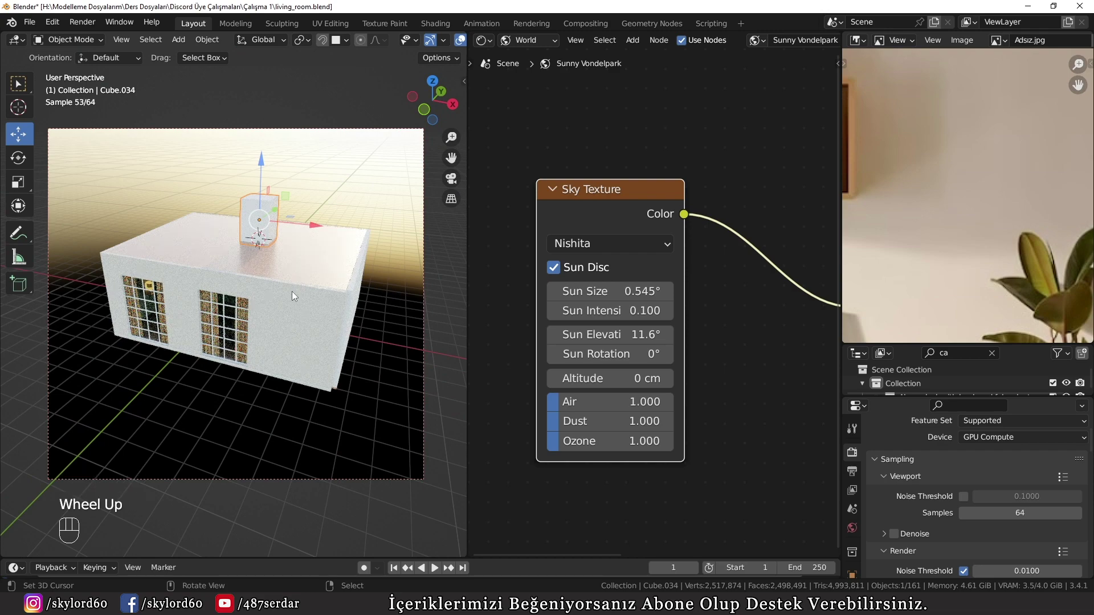
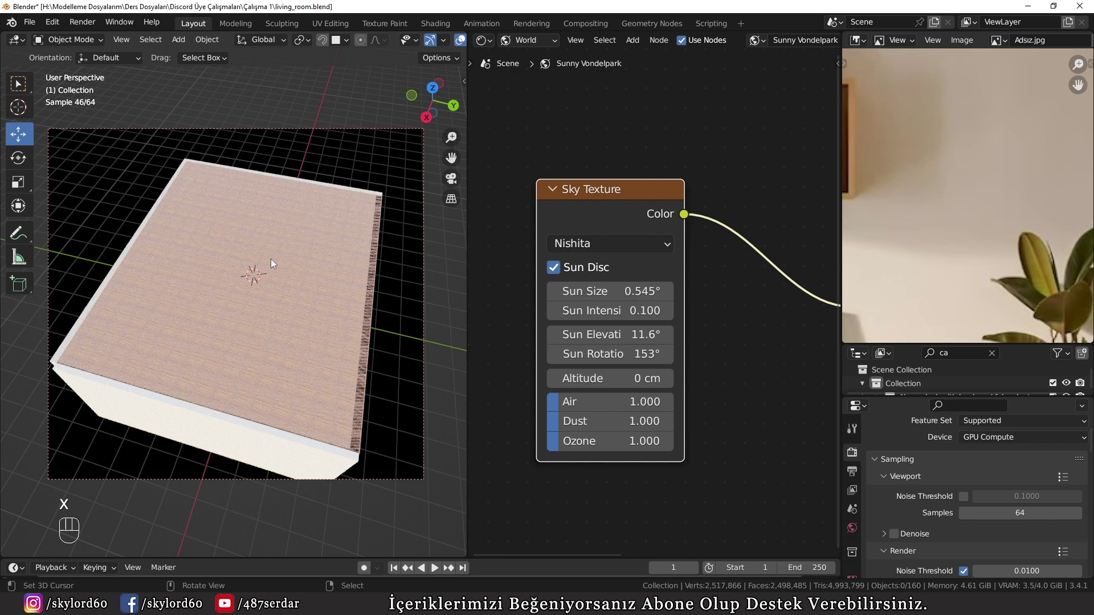
Step: In camera view lower the sky's Sun Intensity to 0.030 and save living_room.blend
{"action": "key", "text": "KP_0"}
{"action": "scroll", "scroll_direction": "up", "scroll_amount": 3}
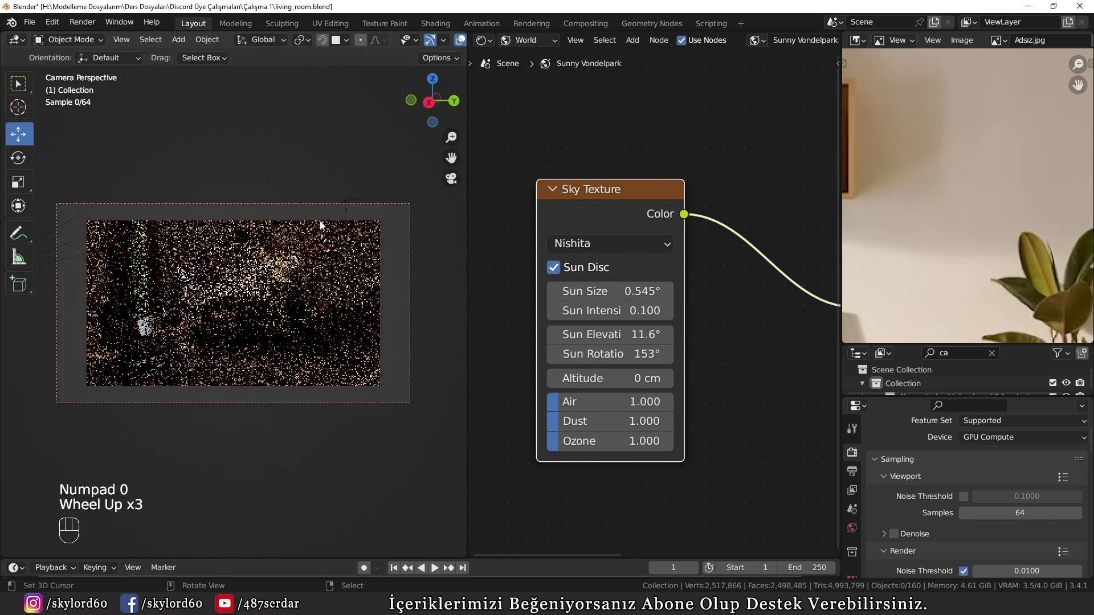
{"action": "scroll", "scroll_direction": "up", "scroll_amount": 3}
{"action": "left_click", "coordinate": [900, 536]}
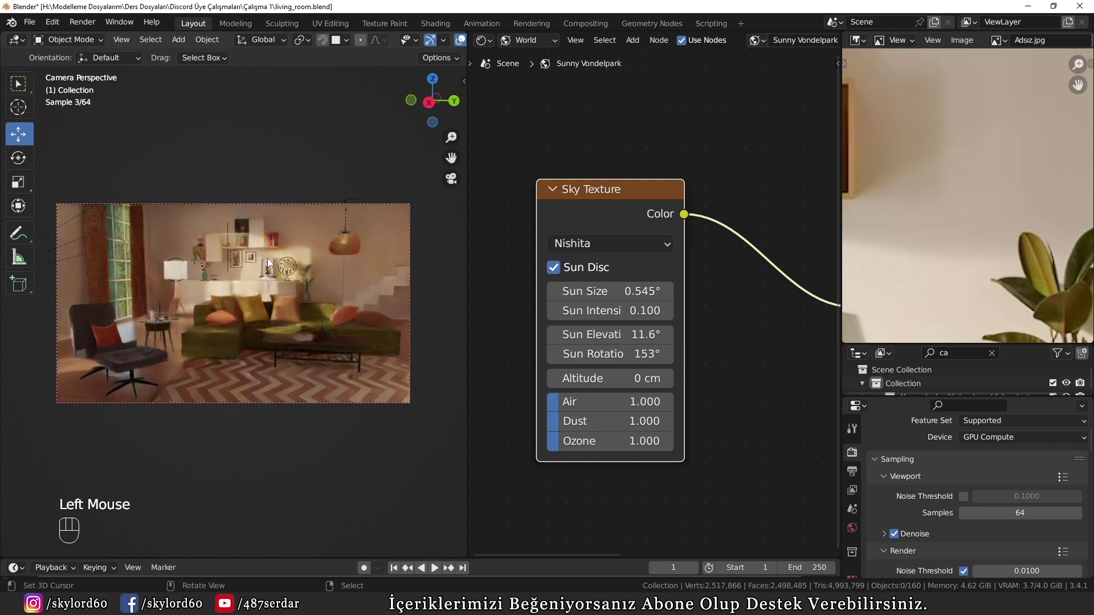
{"action": "key", "text": "ctrl+s"}
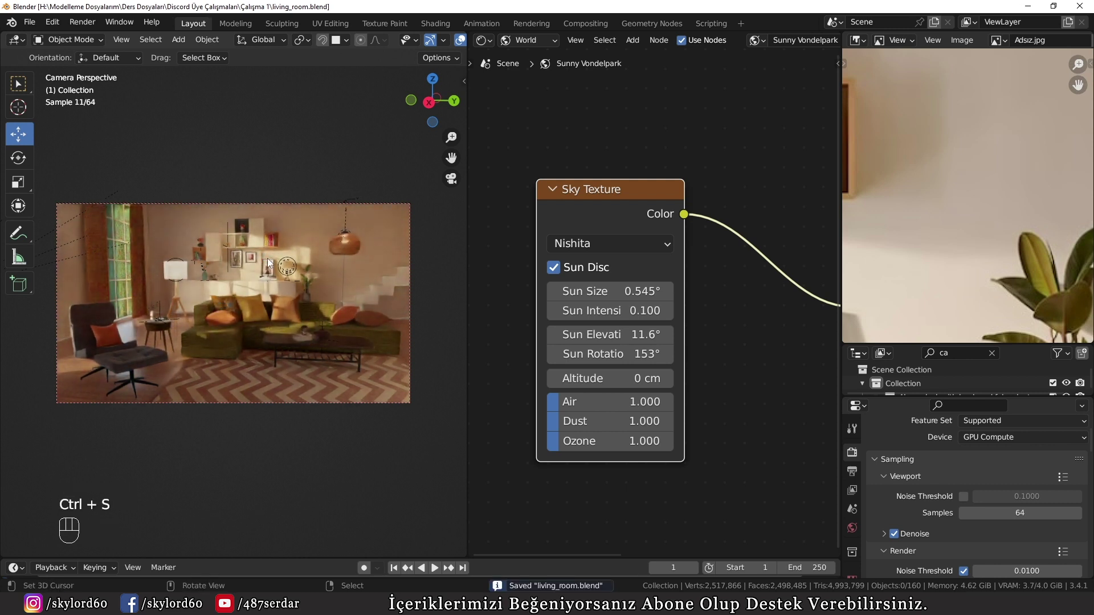
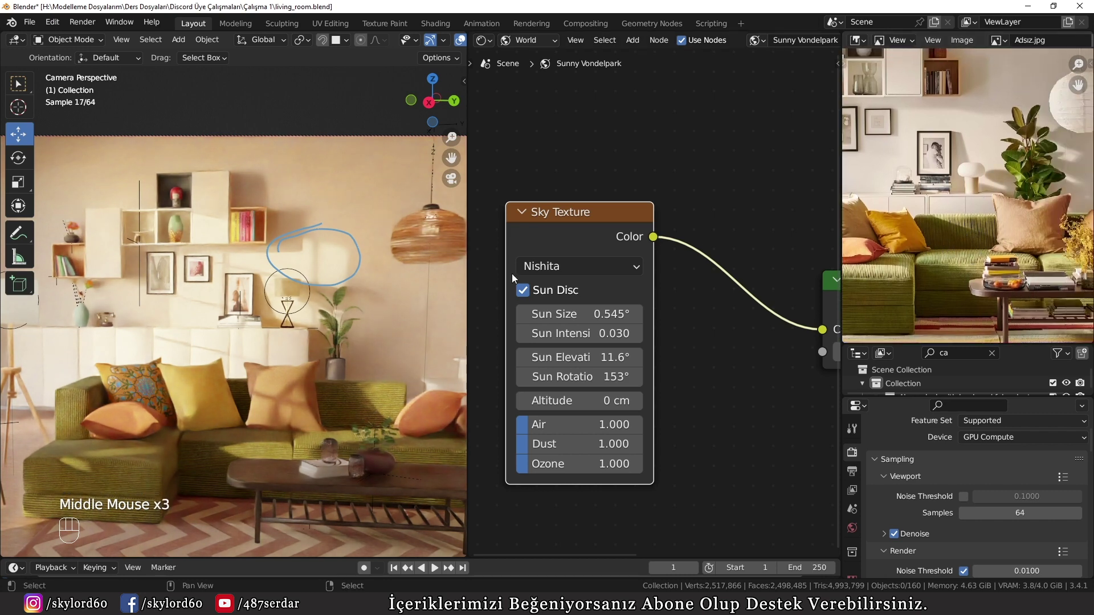
Step: Set the sky sun to 17.4° elevation, 160° rotation and 0.020 intensity in camera view
{"action": "scroll", "scroll_direction": "down", "scroll_amount": 3}
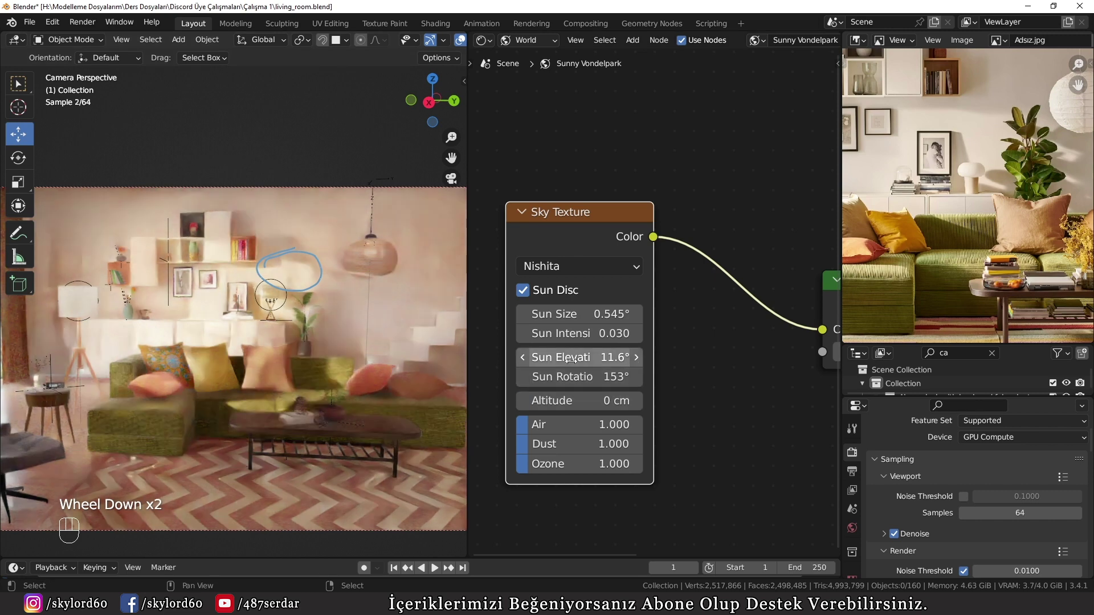
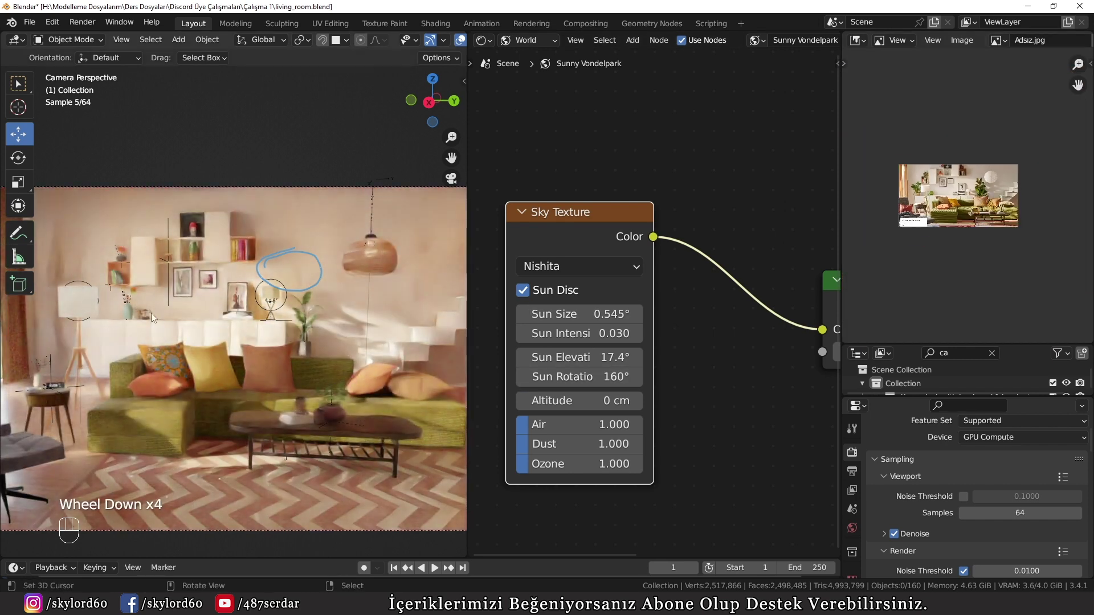
{"action": "key", "text": "d"}
{"action": "right_click", "coordinate": [343, 257]}
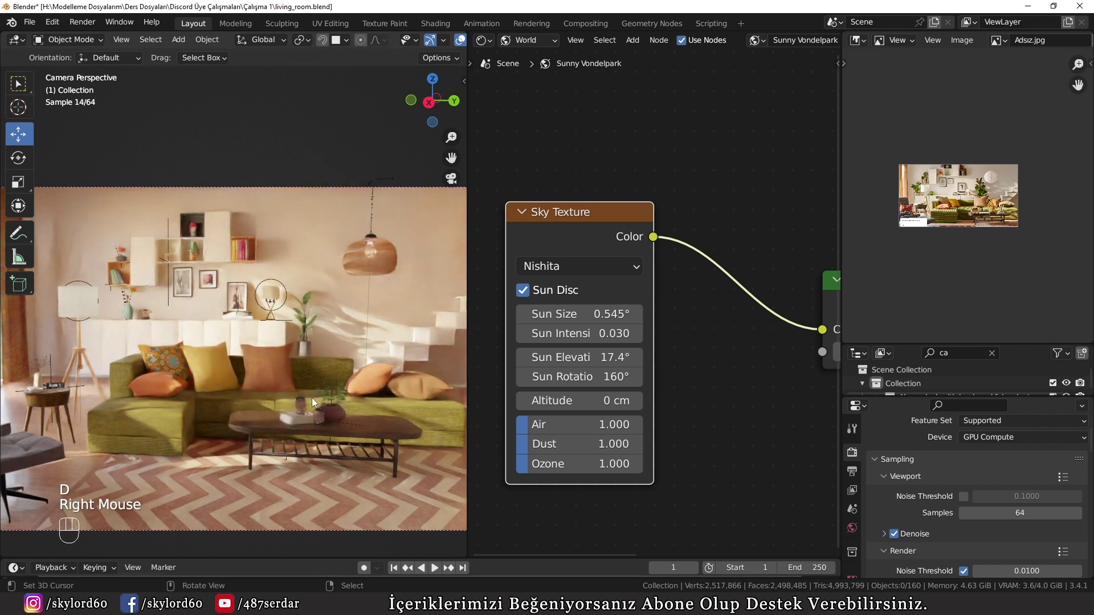
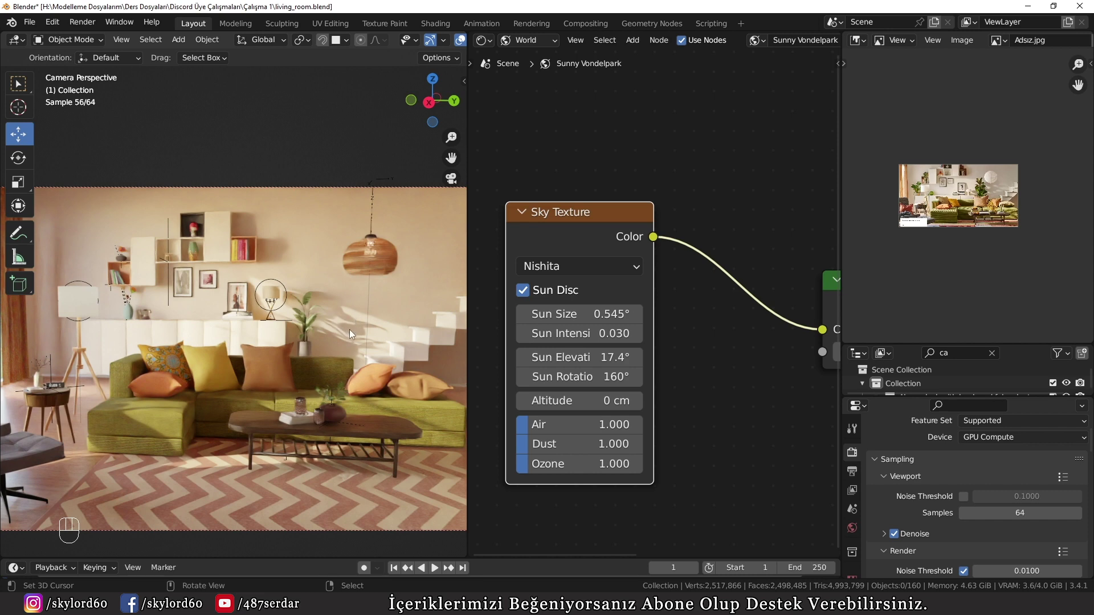
{"action": "scroll", "scroll_direction": "down", "scroll_amount": 3}
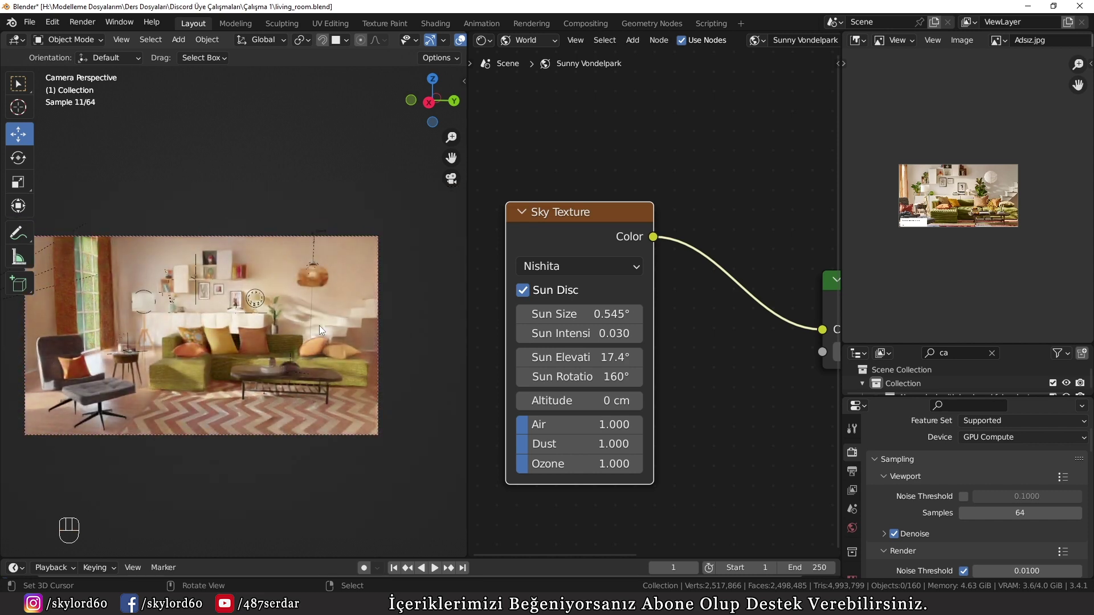
{"action": "scroll", "scroll_direction": "up", "scroll_amount": 3}
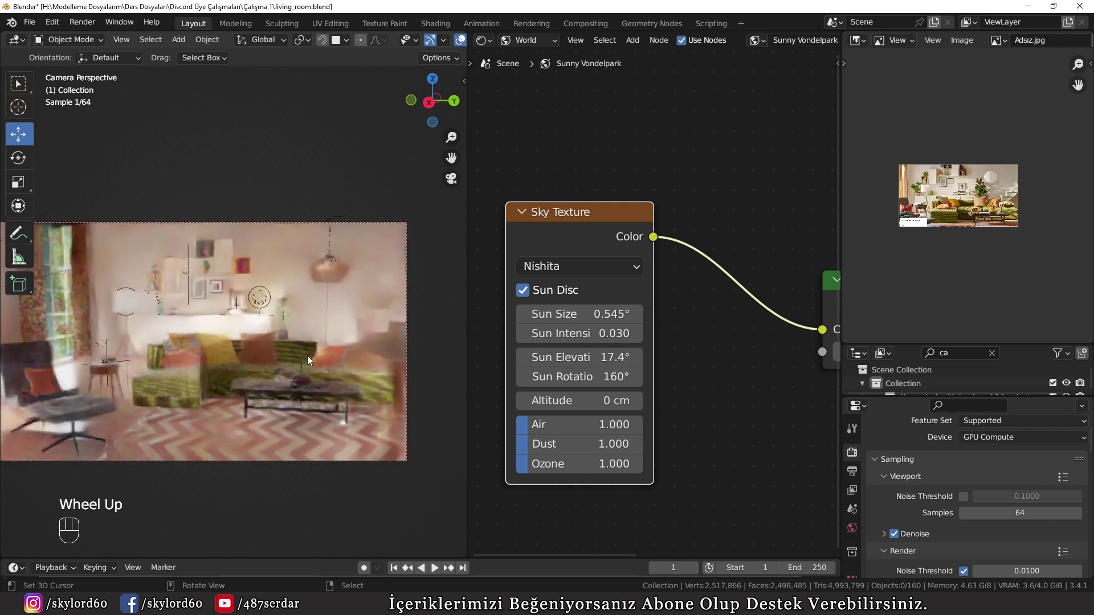
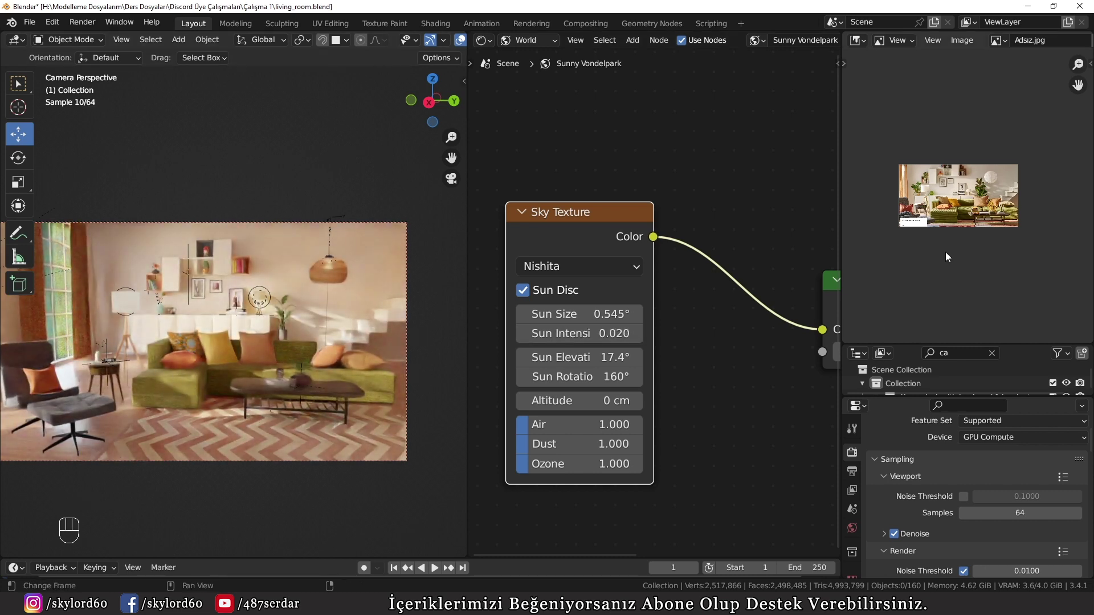
{"action": "scroll", "scroll_direction": "up", "scroll_amount": 3}
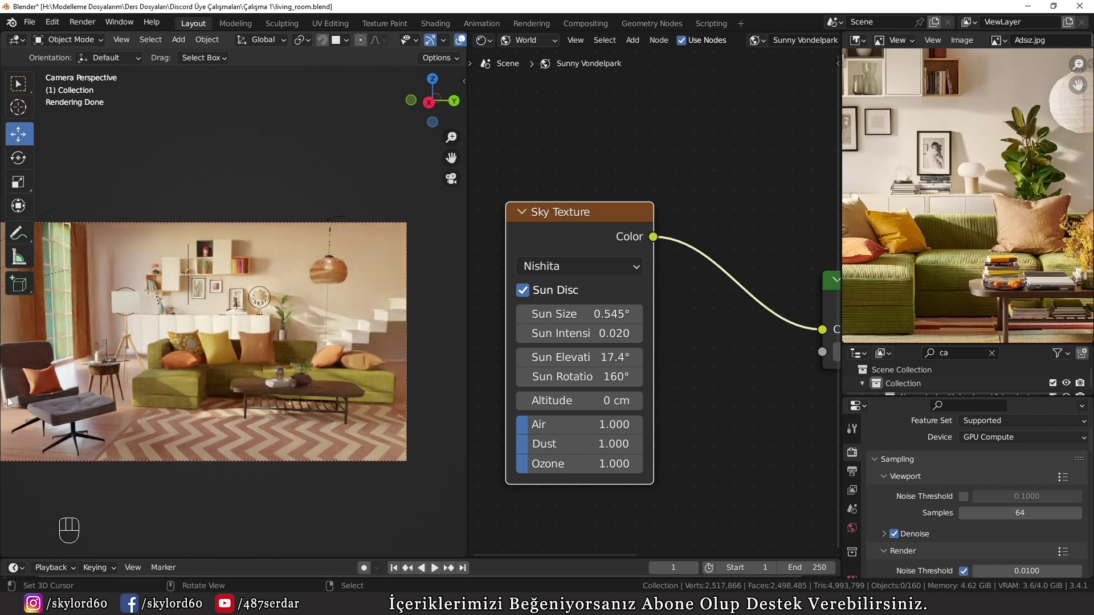
Step: Hide the toolbar and switch the camera viewport from Rendered to grey Solid shading
{"action": "key", "text": "d"}
{"action": "left_click", "coordinate": [34, 351]}
{"action": "key", "text": "d"}
{"action": "key", "text": "d"}
{"action": "key", "text": "d"}
{"action": "left_click", "coordinate": [216, 384]}
{"action": "key", "text": "d"}
{"action": "middle_click", "coordinate": [1052, 280]}
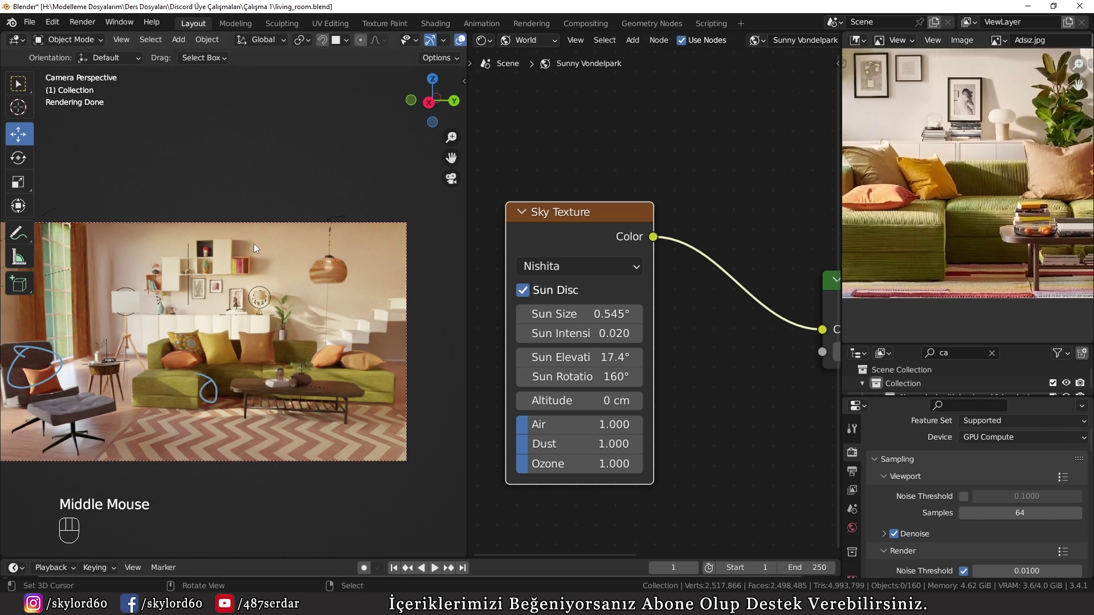
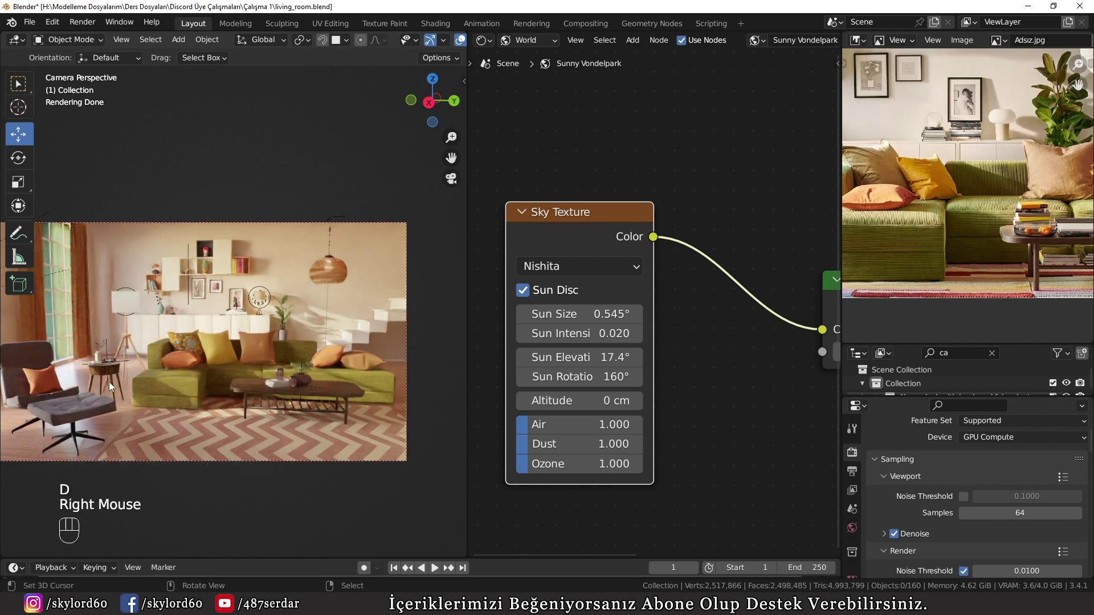
{"action": "key", "text": "t"}
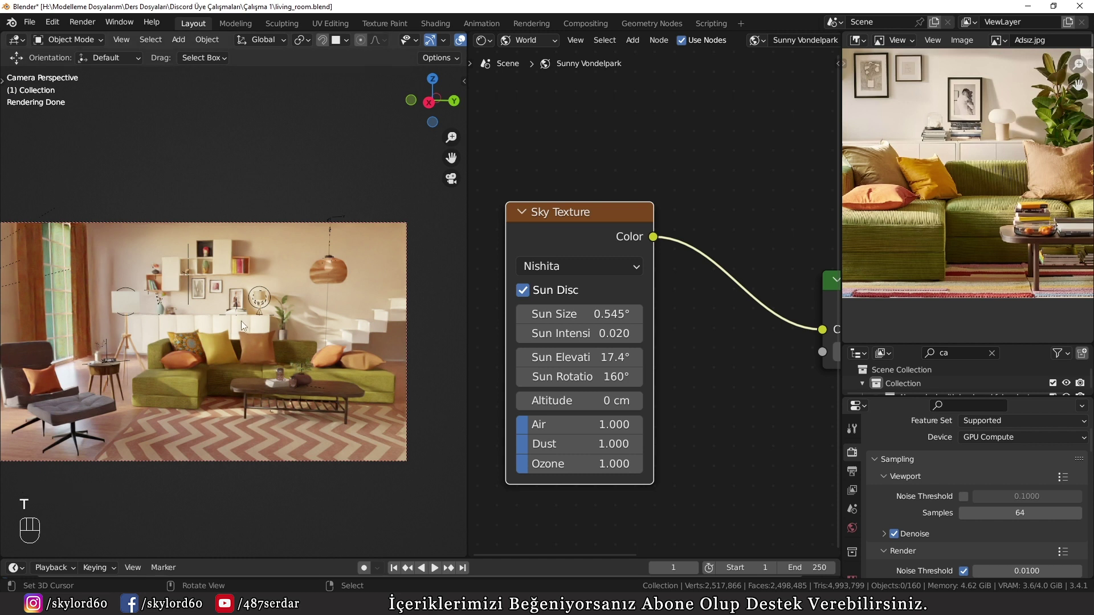
{"action": "left_click", "coordinate": [563, 219]}
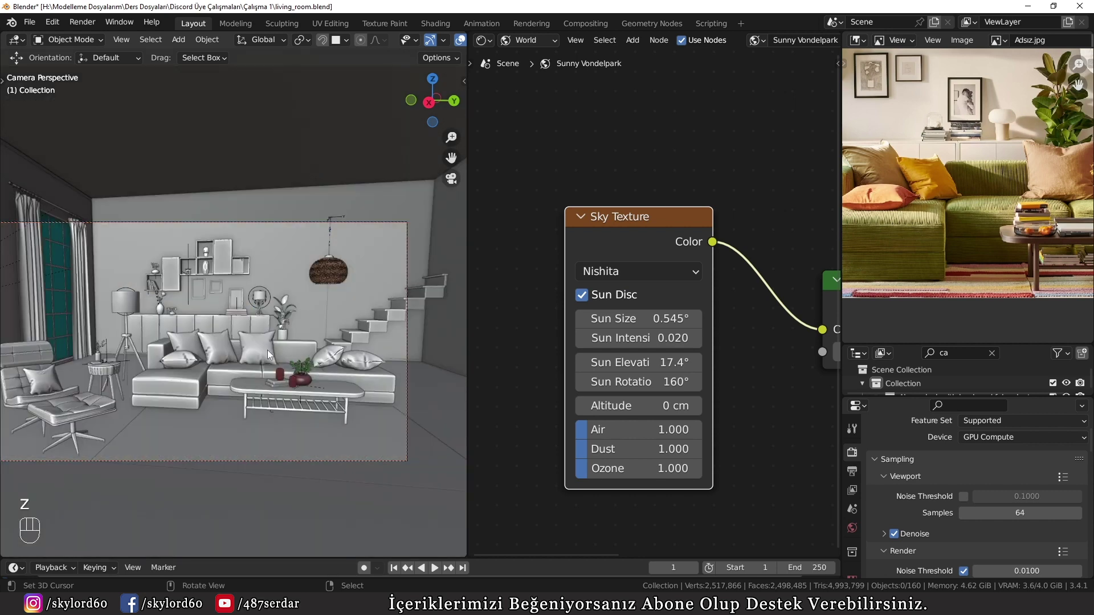
{"action": "scroll", "scroll_direction": "down", "scroll_amount": 3}
{"action": "left_click_drag", "start_coordinate": [278, 359], "coordinate": [351, 385]}
{"action": "scroll", "scroll_direction": "up", "scroll_amount": 3}
{"action": "key", "text": "KP_1"}
{"action": "scroll", "scroll_direction": "down", "scroll_amount": 3}
{"action": "key", "text": "z"}
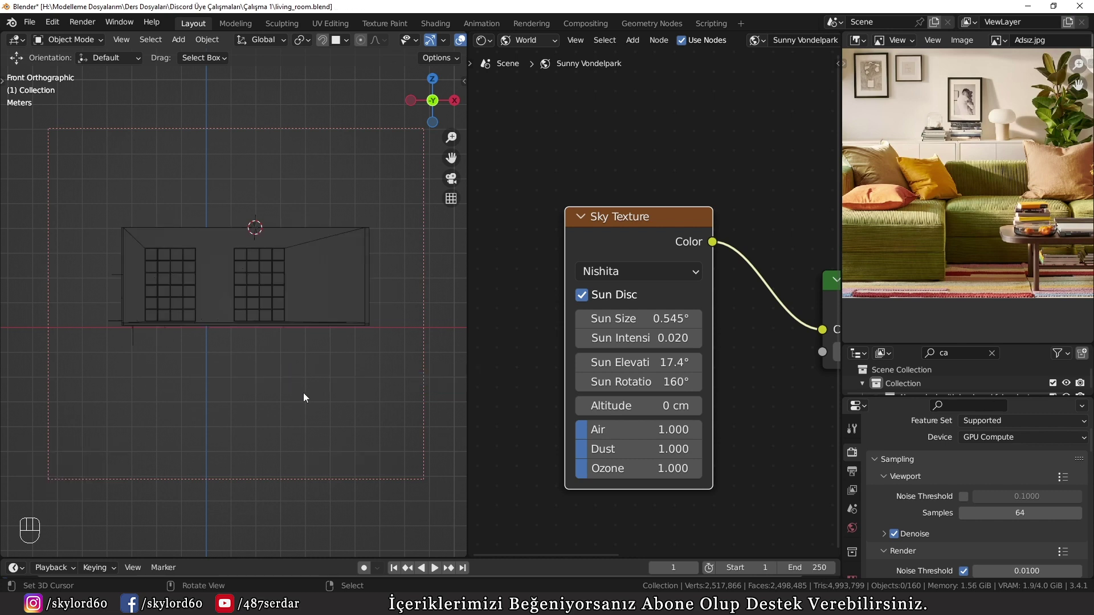
{"action": "scroll", "scroll_direction": "up", "scroll_amount": 3}
{"action": "left_click_drag", "start_coordinate": [351, 327], "coordinate": [277, 341]}
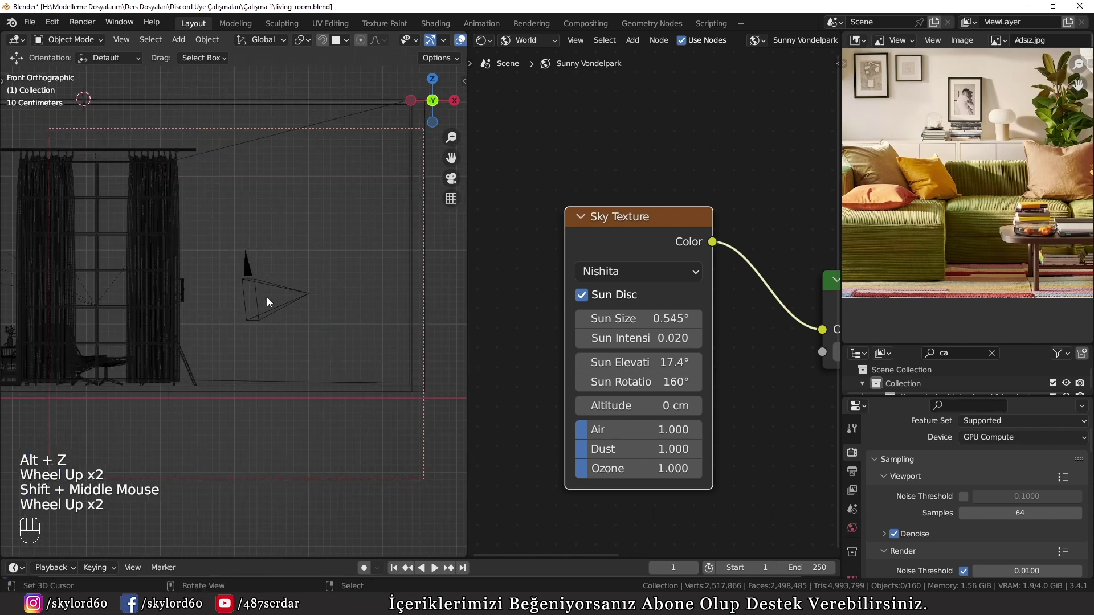
{"action": "right_click", "coordinate": [302, 293]}
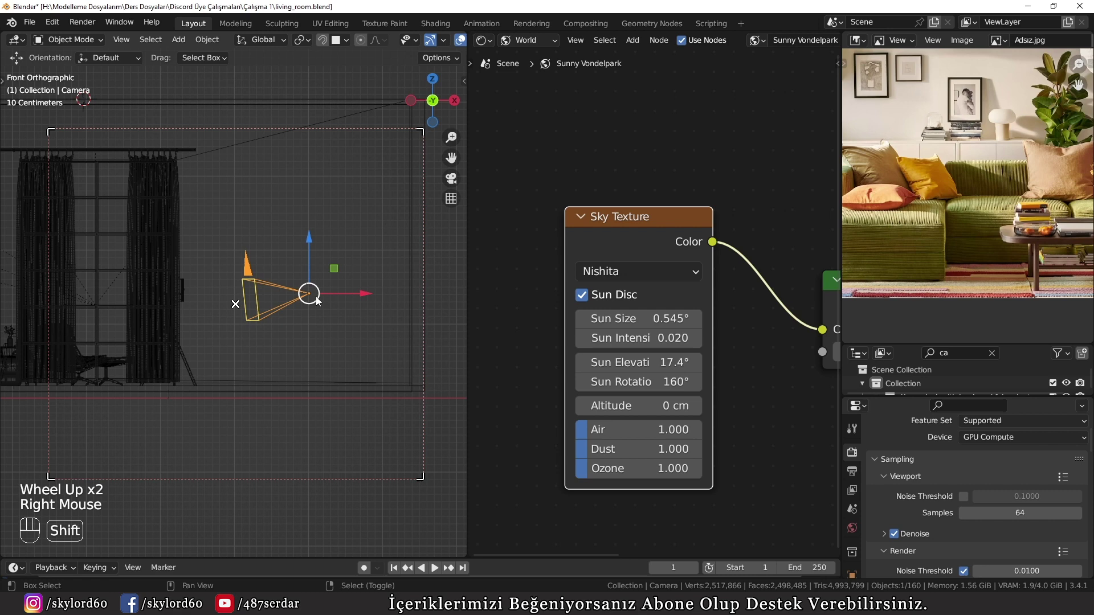
{"action": "left_click_drag", "start_coordinate": [319, 303], "coordinate": [362, 315]}
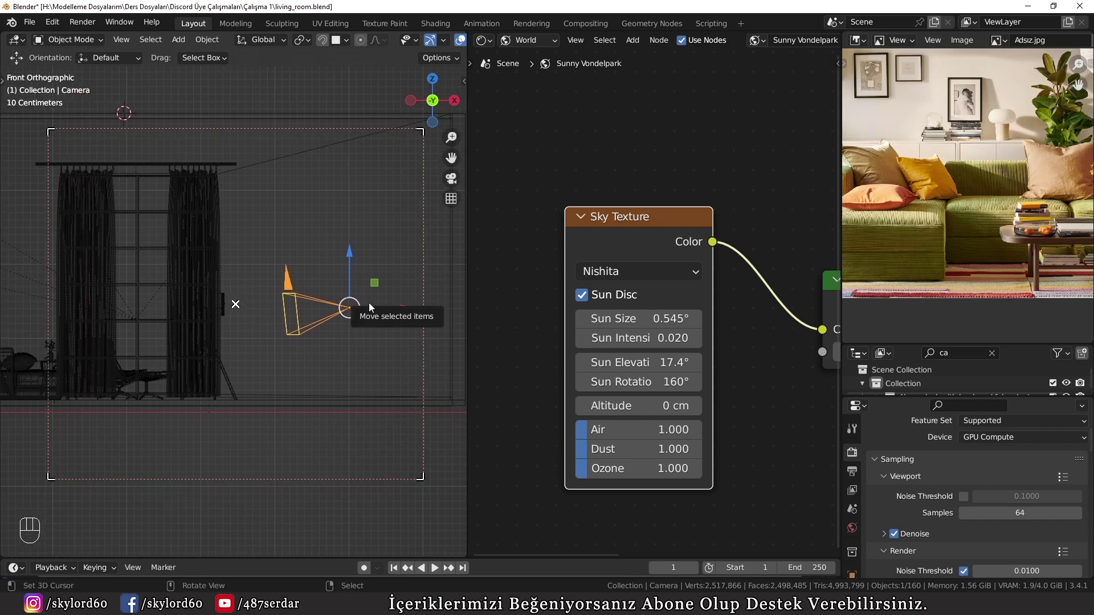
{"action": "scroll", "scroll_direction": "up", "scroll_amount": 3}
{"action": "scroll", "scroll_direction": "down", "scroll_amount": 3}
{"action": "key", "text": "g"}
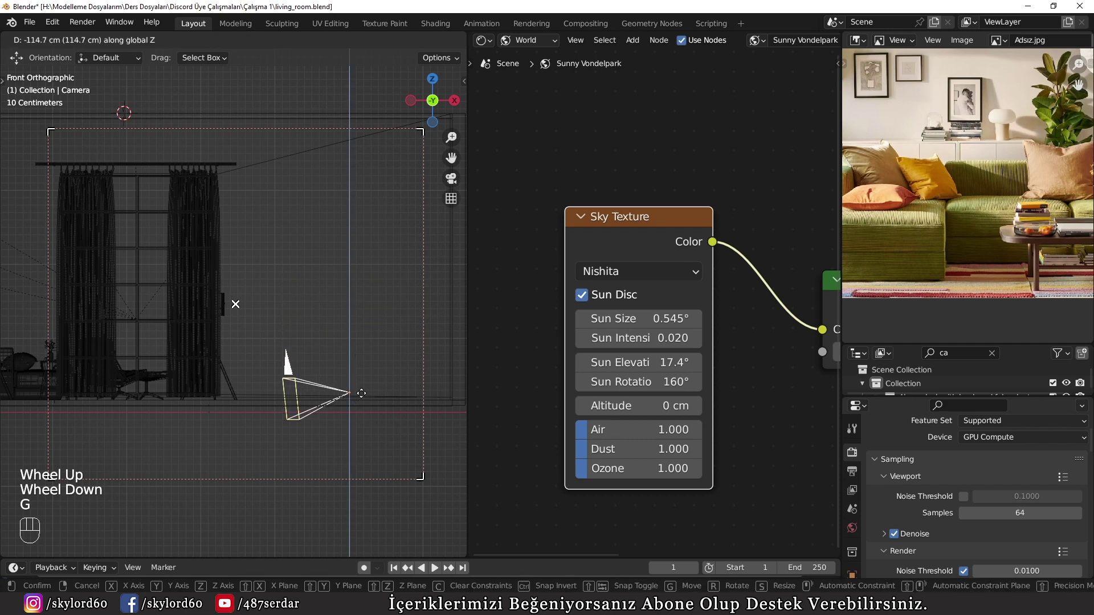
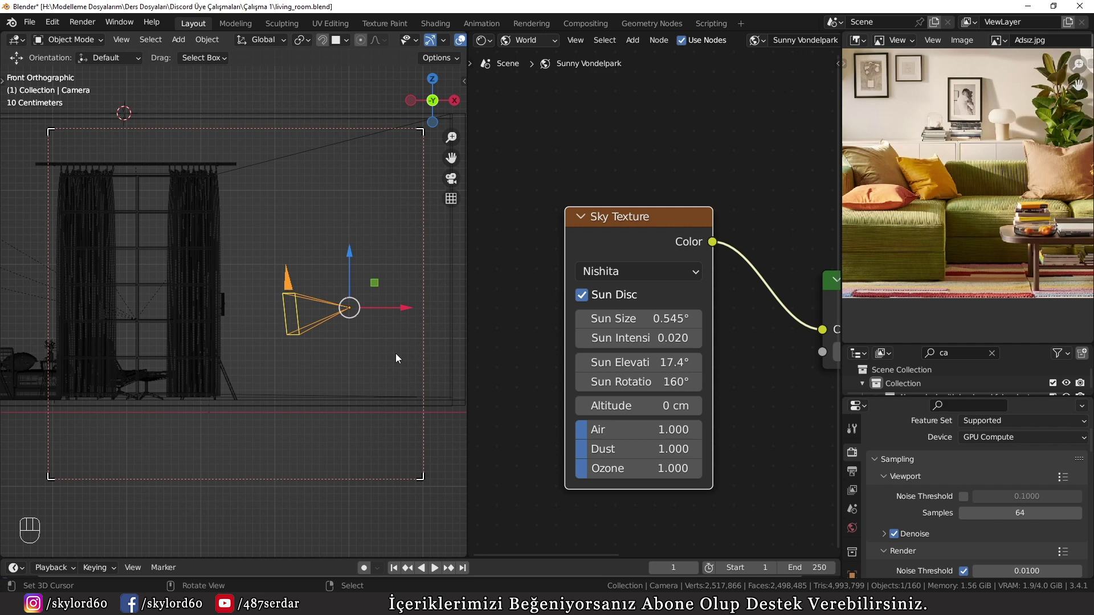
{"action": "key", "text": "KP_0"}
{"action": "key", "text": "z"}
{"action": "scroll", "scroll_direction": "up", "scroll_amount": 3}
Step: Tilt the camera about its local X axis for a closer frame and show the Rendered preview
{"action": "left_click_drag", "start_coordinate": [242, 344], "coordinate": [281, 324]}
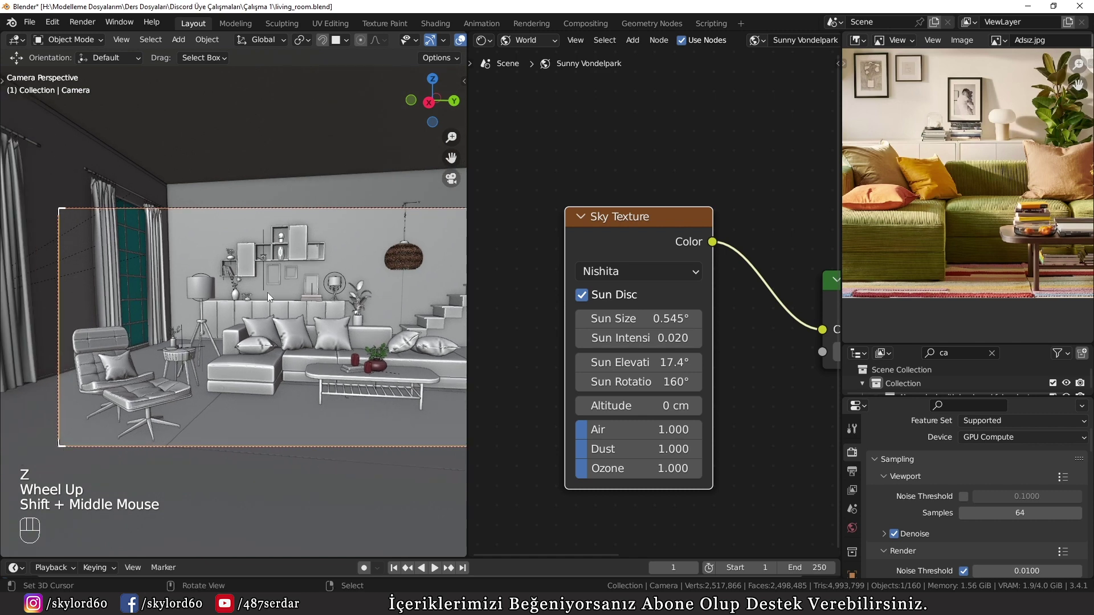
{"action": "scroll", "scroll_direction": "down", "scroll_amount": 3}
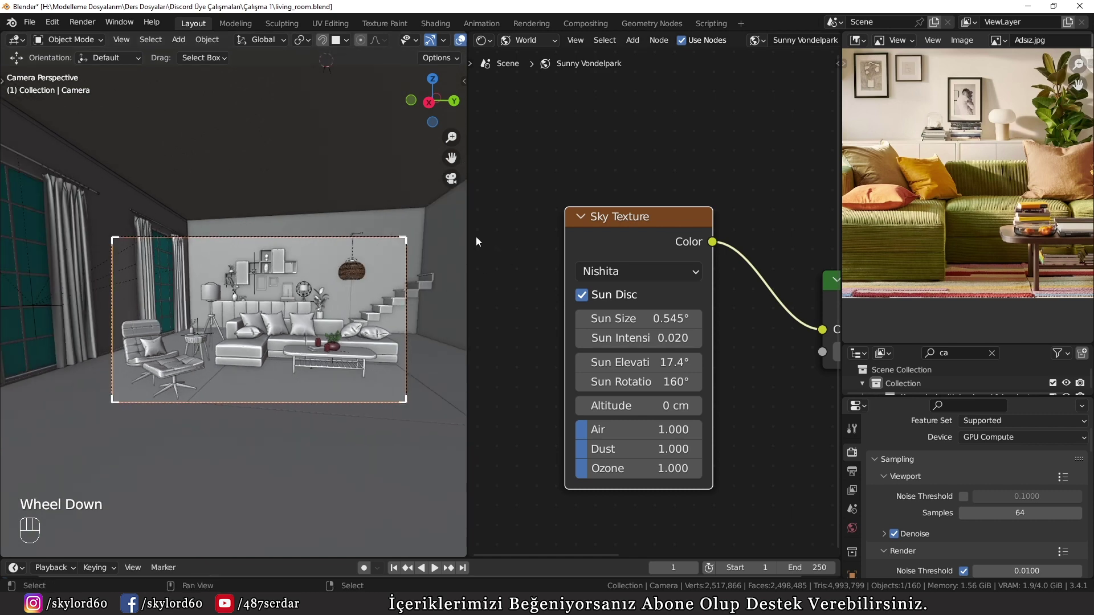
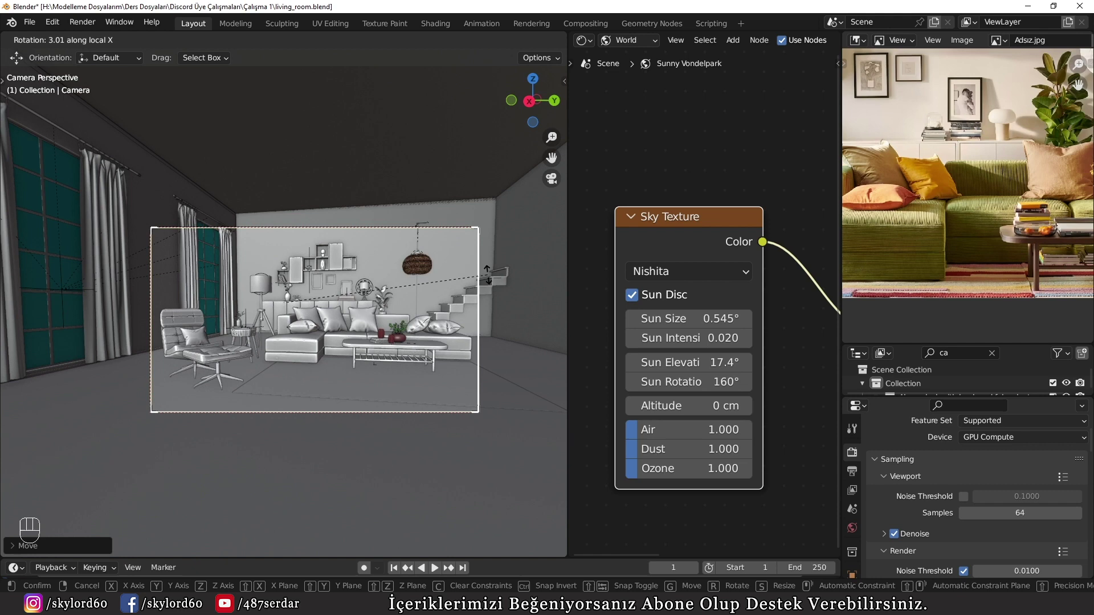
{"action": "scroll", "scroll_direction": "up", "scroll_amount": 3}
{"action": "scroll", "scroll_direction": "down", "scroll_amount": 3}
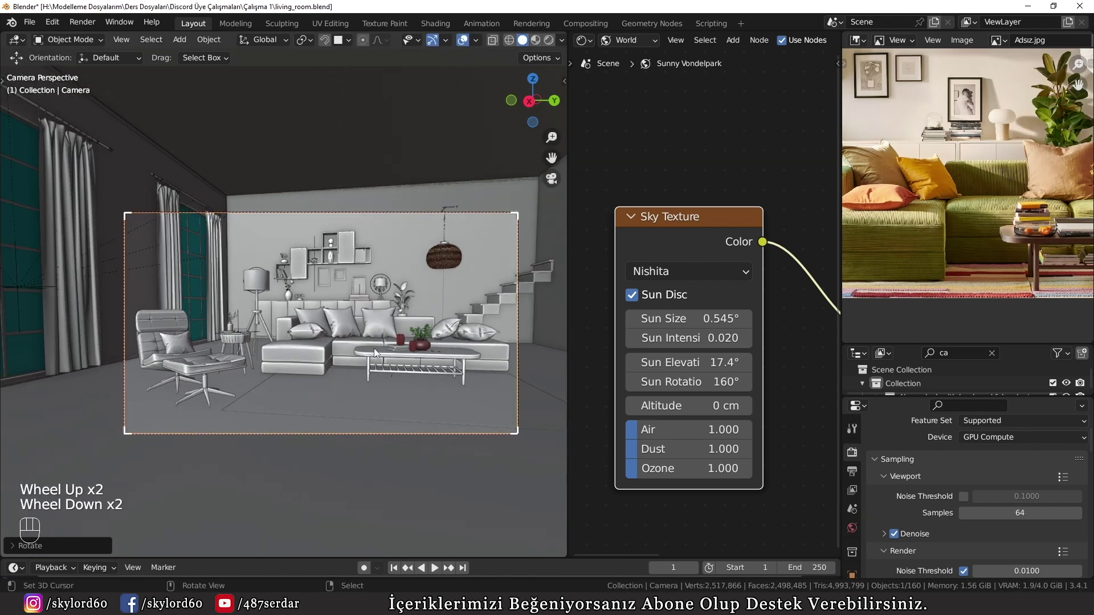
{"action": "key", "text": "ctrl+z"}
{"action": "scroll", "scroll_direction": "down", "scroll_amount": 3}
{"action": "key", "text": "r"}
{"action": "key", "text": "g"}
{"action": "scroll", "scroll_direction": "up", "scroll_amount": 3}
{"action": "key", "text": "z"}
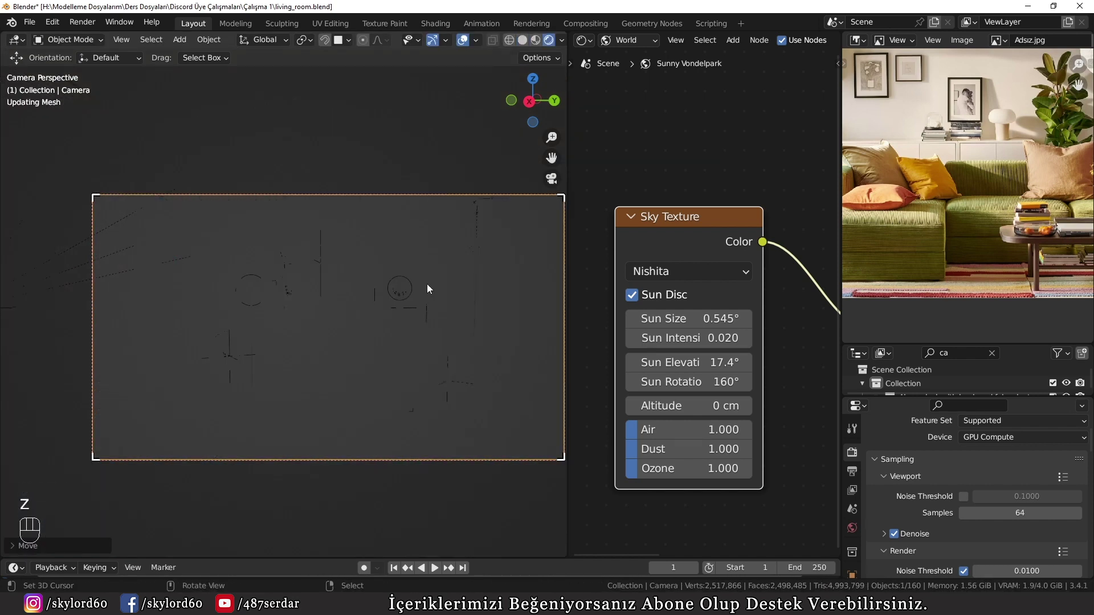
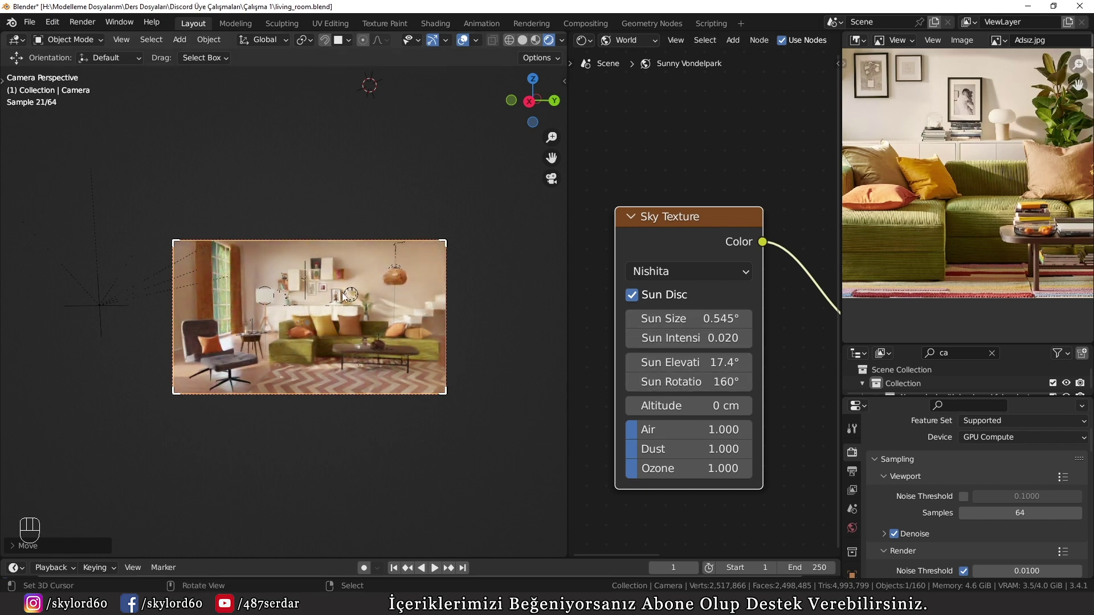
Step: Set the World Background node Strength to 6.000
{"action": "scroll", "scroll_direction": "down", "scroll_amount": 3}
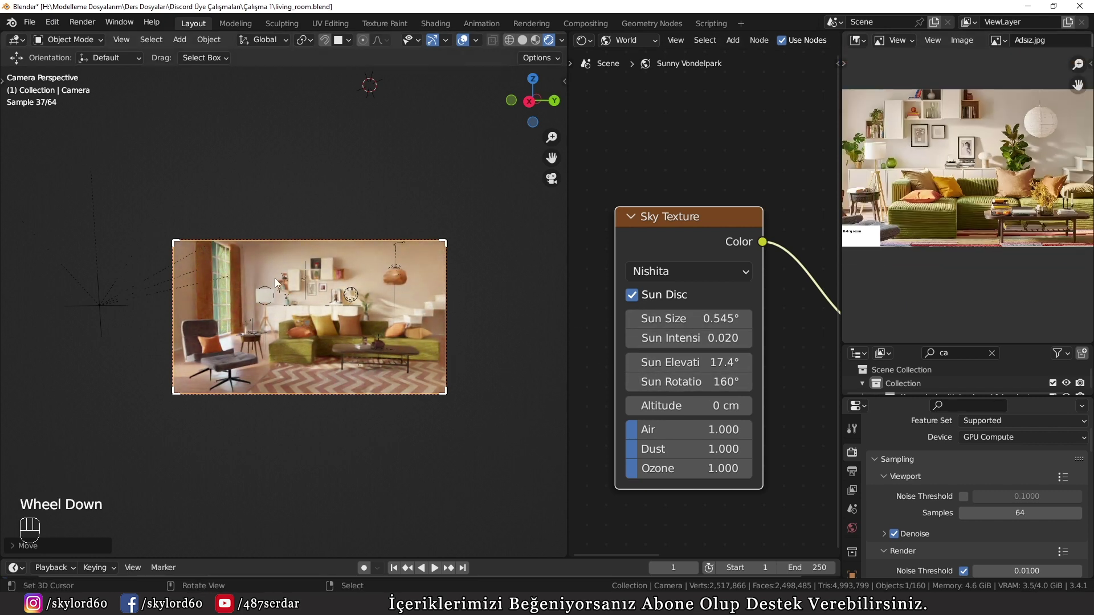
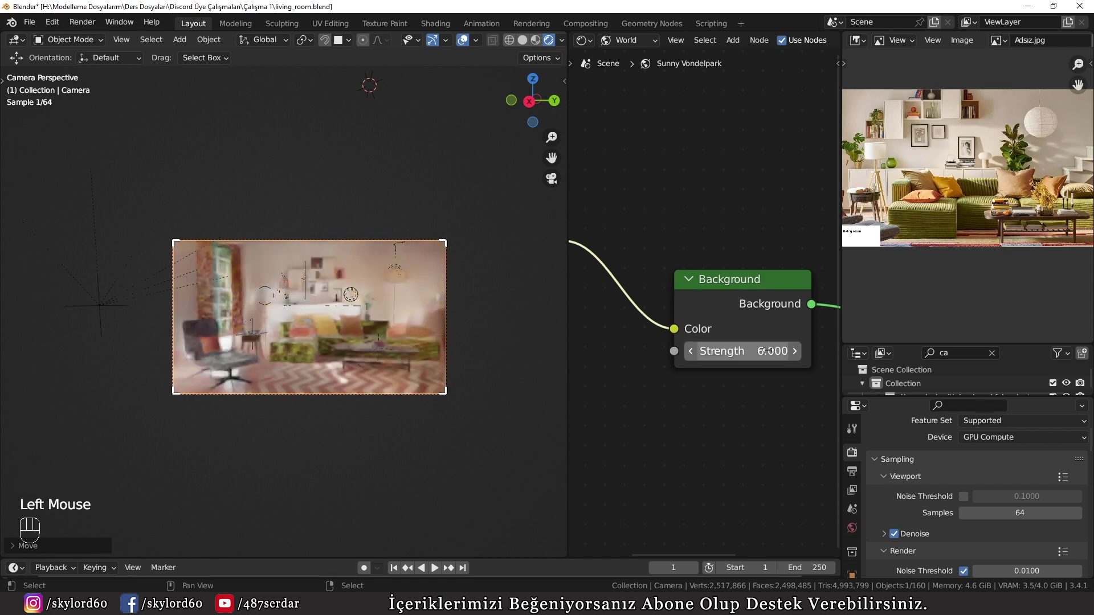
Step: Switch the viewport to Solid shading and raise Render Max Samples to 700
{"action": "key", "text": "z"}
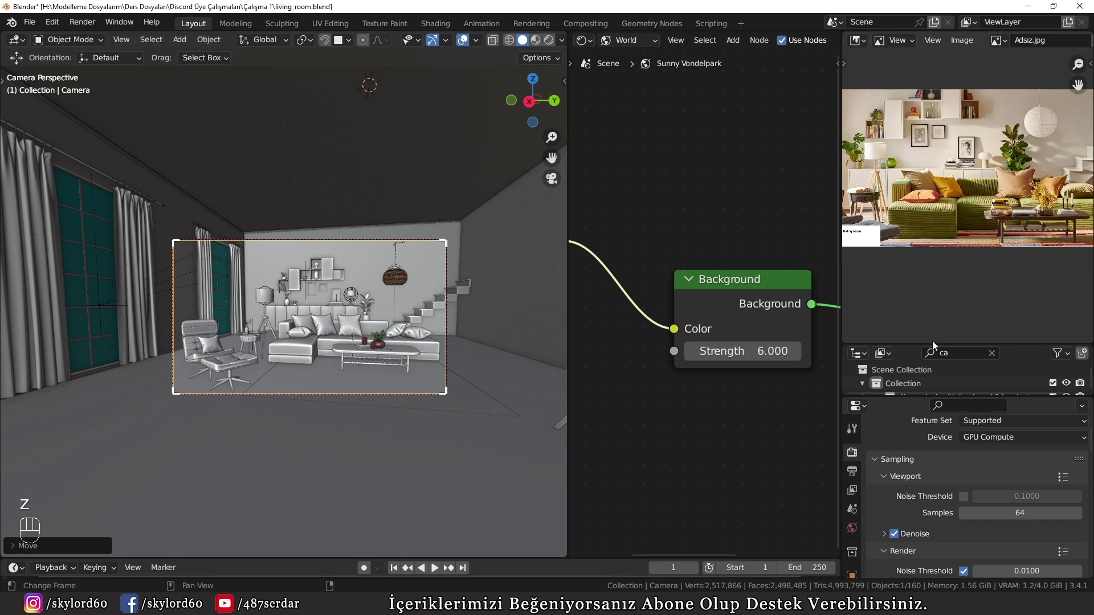
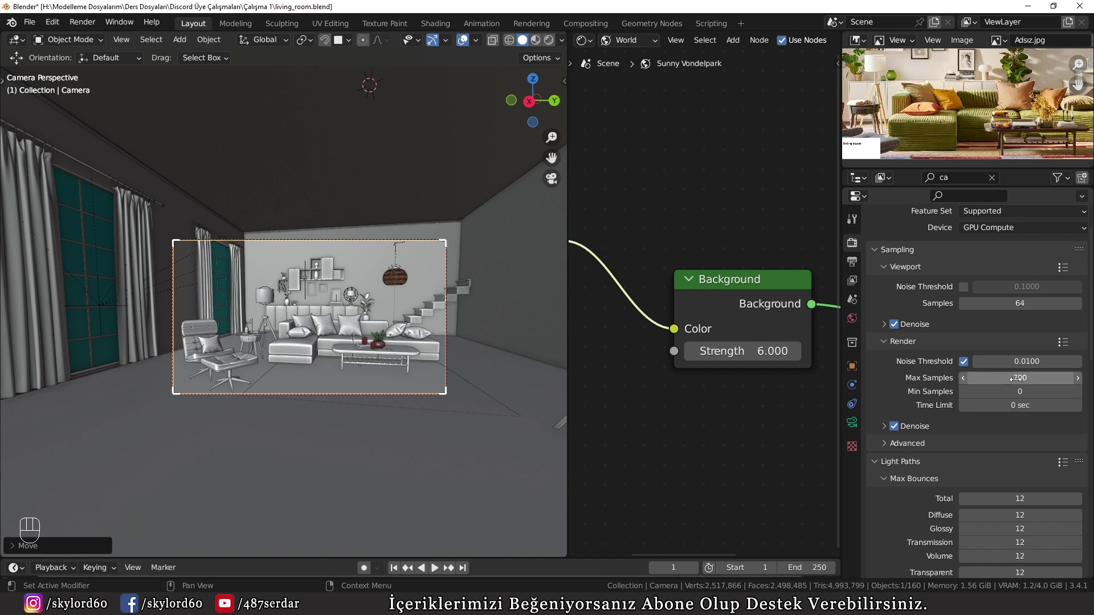
{"action": "scroll", "scroll_direction": "down", "scroll_amount": 3}
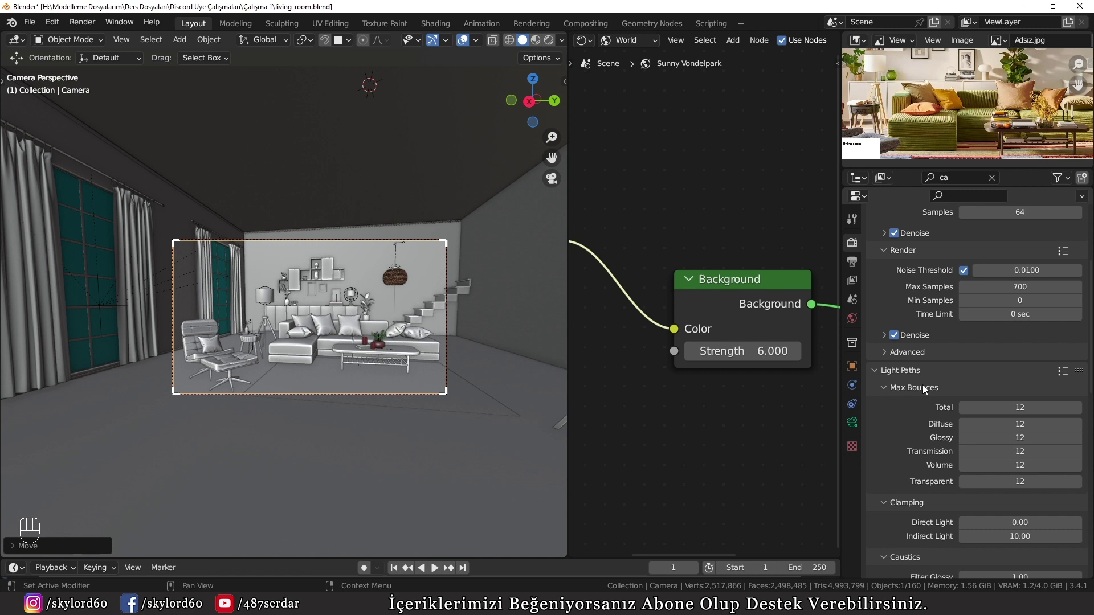
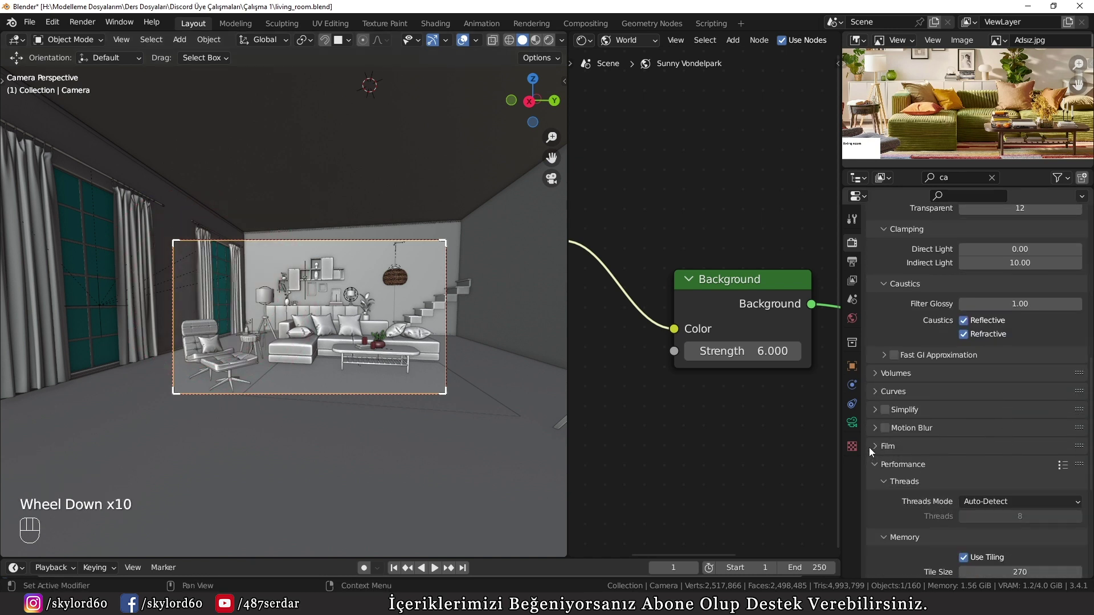
Step: Expand Color Management in Render Properties, showing Filmic view transform and exposure 0.000
{"action": "left_click", "coordinate": [875, 450]}
{"action": "left_click", "coordinate": [887, 456]}
{"action": "scroll", "scroll_direction": "down", "scroll_amount": 3}
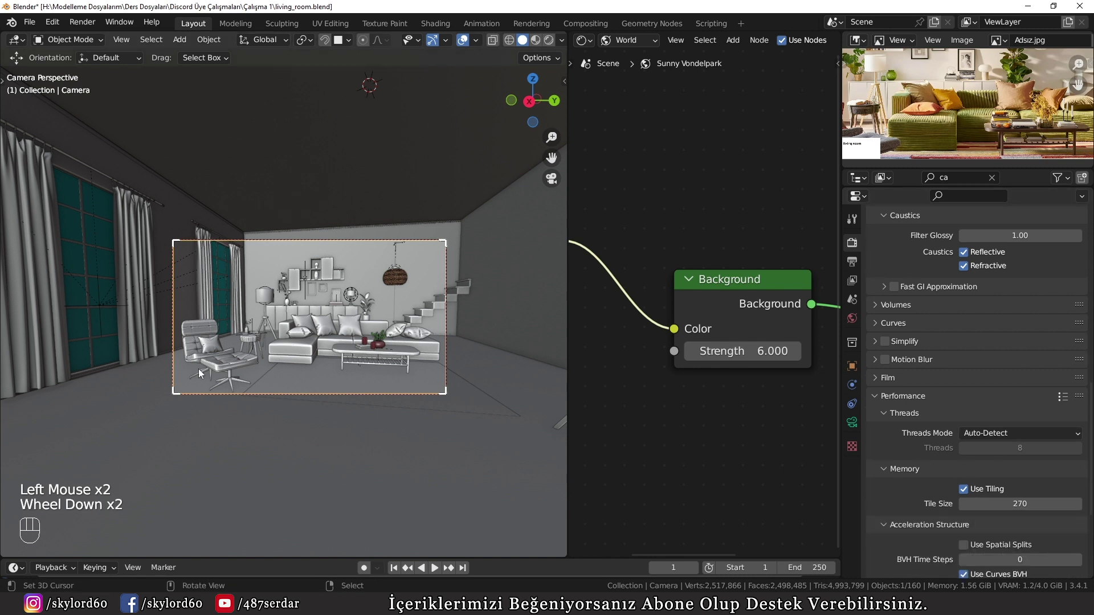
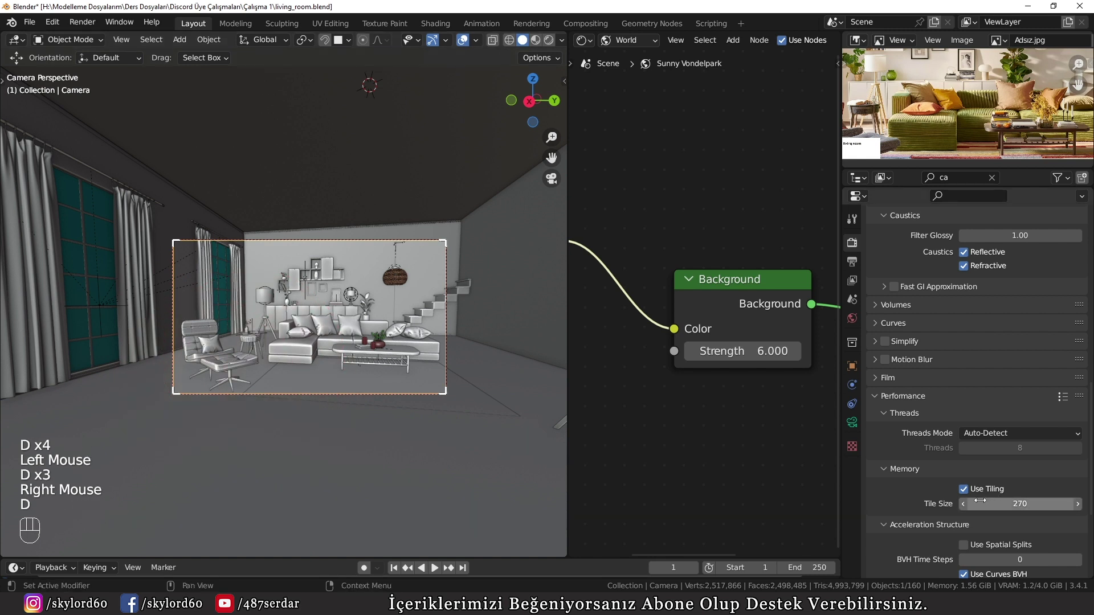
{"action": "scroll", "scroll_direction": "down", "scroll_amount": 3}
{"action": "scroll", "scroll_direction": "down", "scroll_amount": 3}
{"action": "left_click", "coordinate": [921, 578]}
{"action": "scroll", "scroll_direction": "down", "scroll_amount": 3}
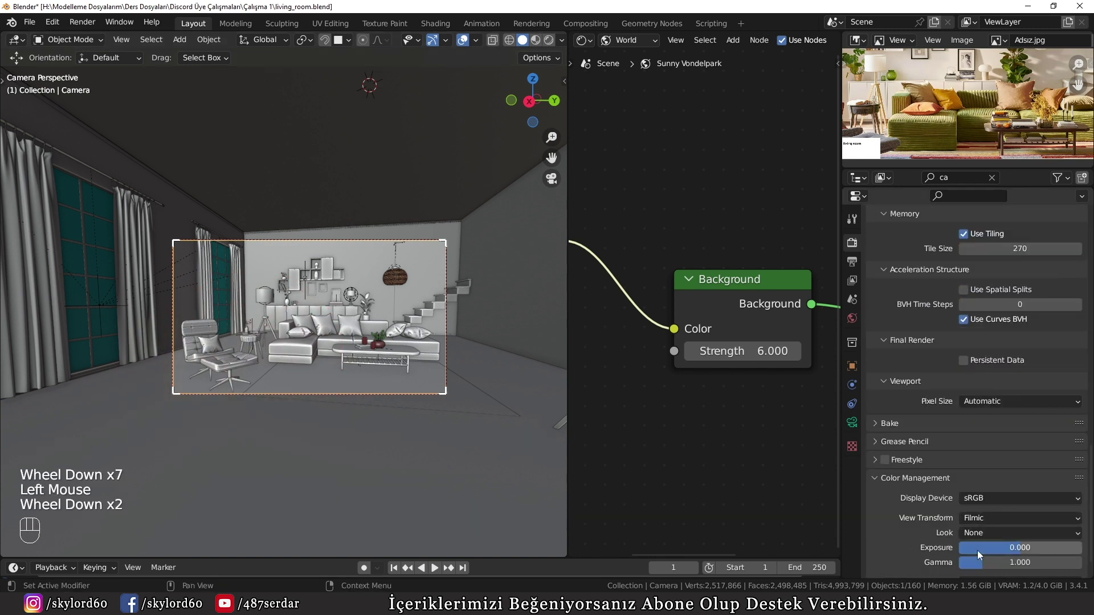
Step: Restart the rendered preview and compare the Standard view transform before returning to Filmic
{"action": "key", "text": "z"}
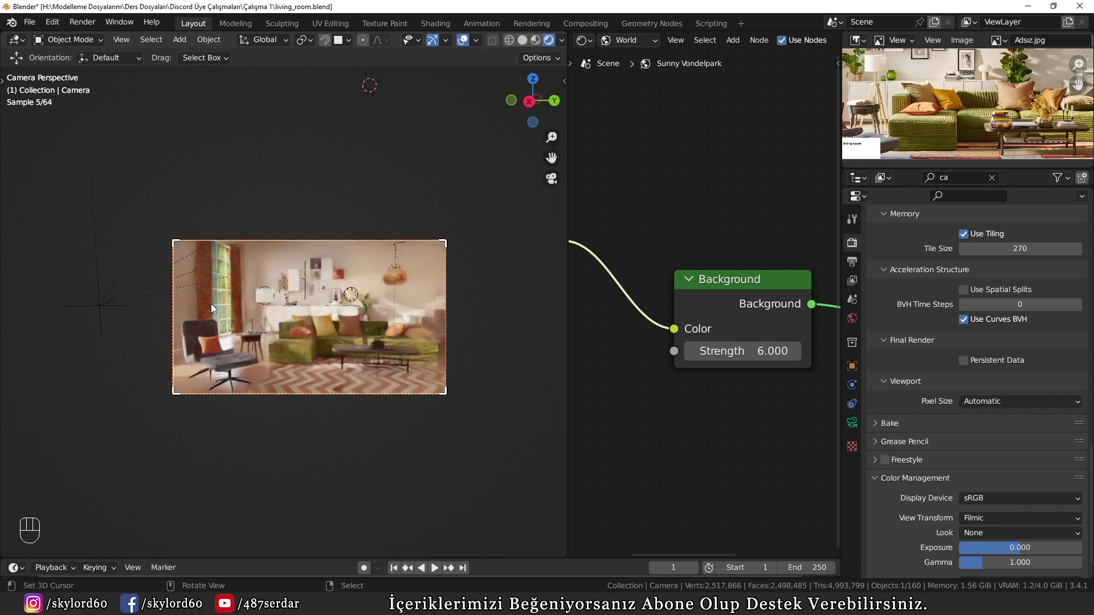
{"action": "scroll", "scroll_direction": "up", "scroll_amount": 3}
{"action": "left_click_drag", "start_coordinate": [989, 516], "coordinate": [988, 507]}
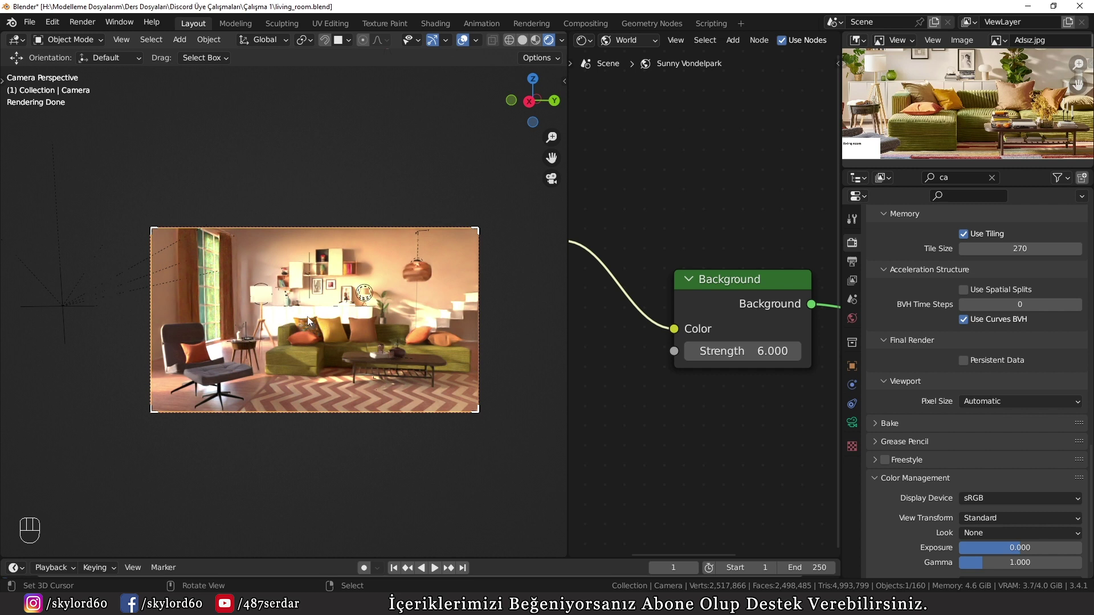
{"action": "left_click_drag", "start_coordinate": [984, 519], "coordinate": [992, 487]}
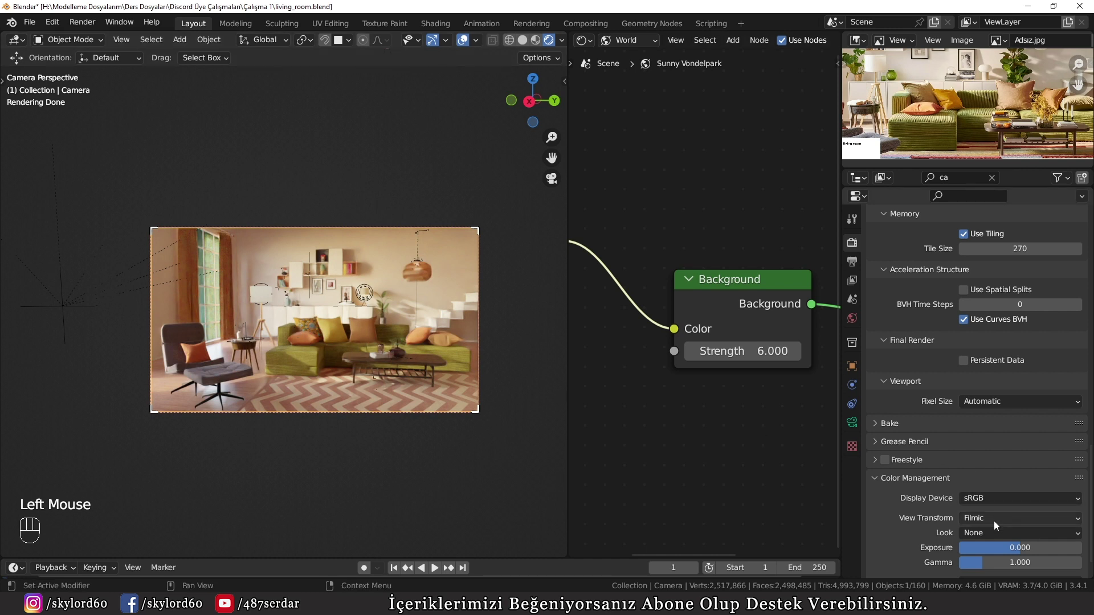
Step: Compare Very High and Medium Low Contrast looks and settle on Medium Contrast
{"action": "left_click_drag", "start_coordinate": [993, 538], "coordinate": [1005, 467]}
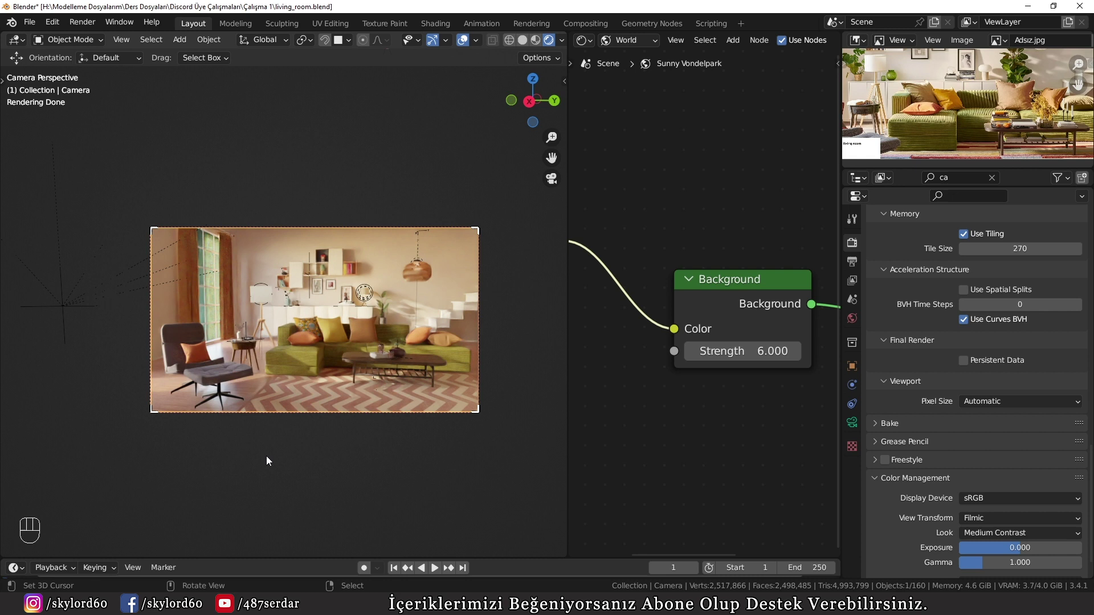
{"action": "left_click_drag", "start_coordinate": [980, 537], "coordinate": [996, 508]}
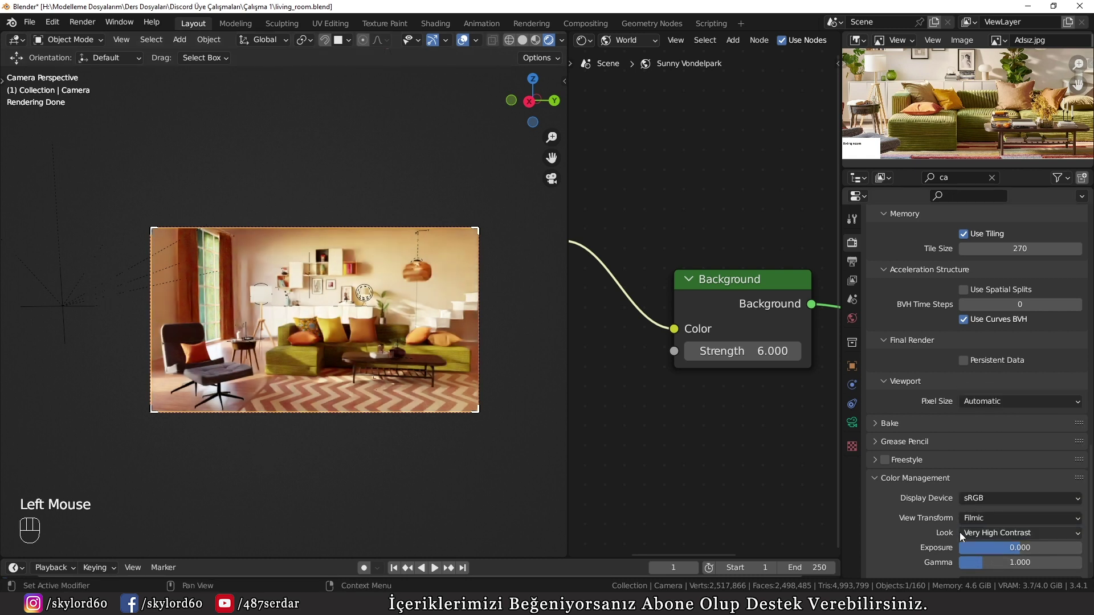
{"action": "left_click_drag", "start_coordinate": [1001, 538], "coordinate": [997, 524]}
{"action": "left_click_drag", "start_coordinate": [993, 511], "coordinate": [980, 439]}
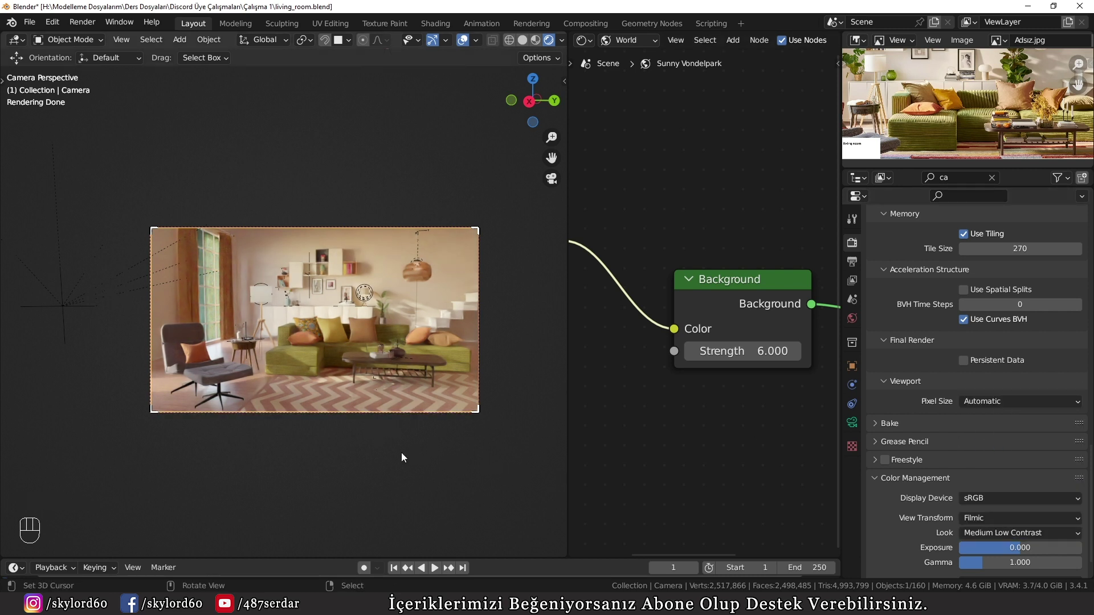
{"action": "left_click_drag", "start_coordinate": [1022, 539], "coordinate": [997, 460]}
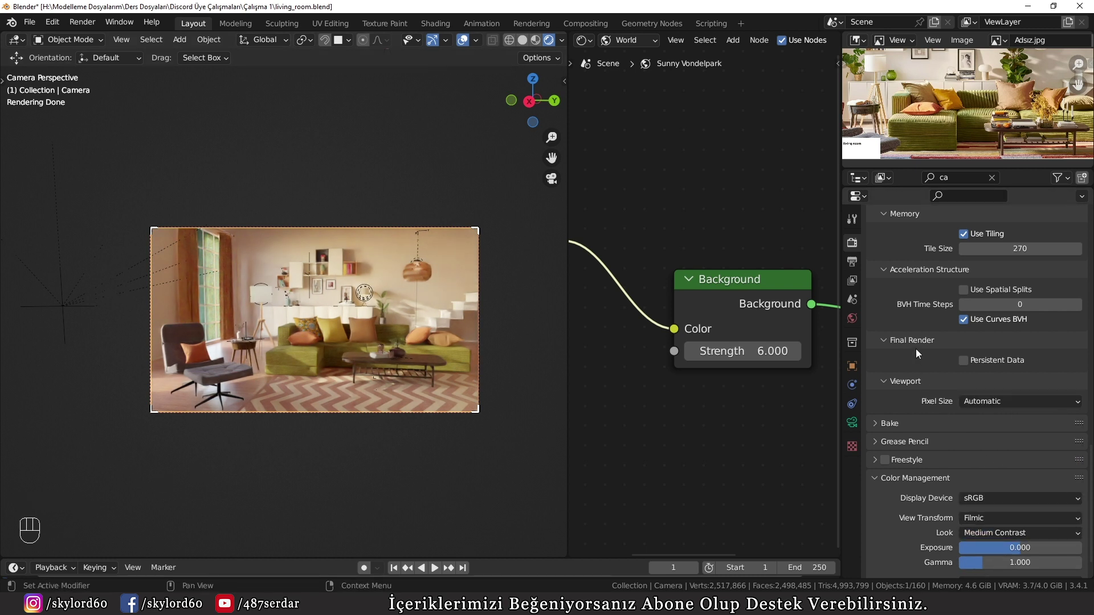
Step: Enable the Ambient Occlusion light pass in View Layer Properties
{"action": "left_click", "coordinate": [847, 263]}
{"action": "left_click", "coordinate": [856, 278]}
{"action": "scroll", "scroll_direction": "up", "scroll_amount": 3}
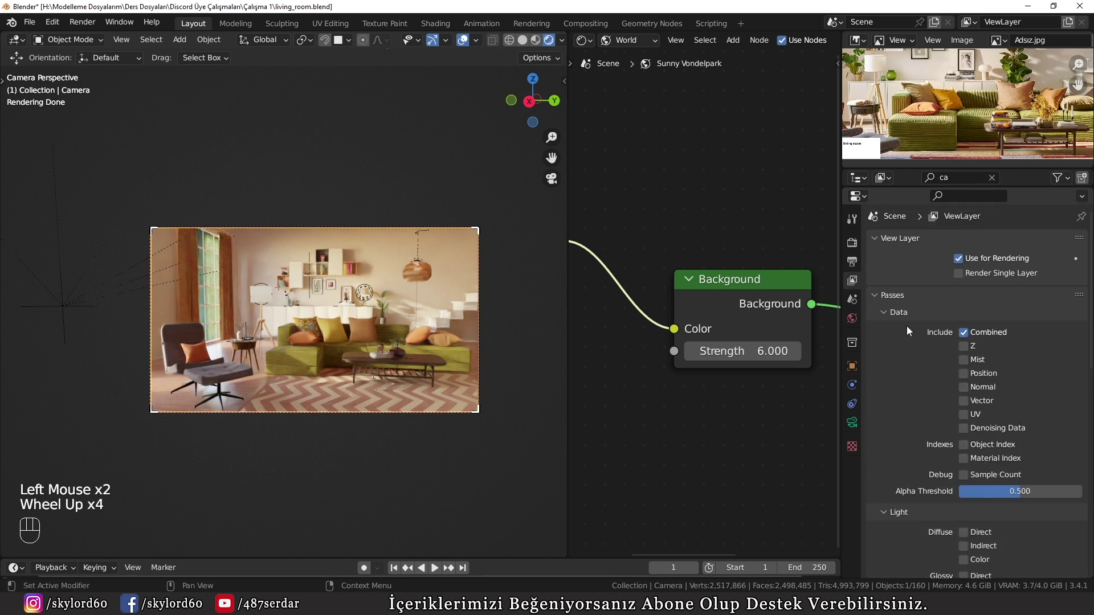
{"action": "scroll", "scroll_direction": "up", "scroll_amount": 3}
{"action": "scroll", "scroll_direction": "down", "scroll_amount": 3}
{"action": "scroll", "scroll_direction": "down", "scroll_amount": 3}
{"action": "left_click", "coordinate": [967, 421]}
{"action": "scroll", "scroll_direction": "down", "scroll_amount": 3}
{"action": "scroll", "scroll_direction": "down", "scroll_amount": 3}
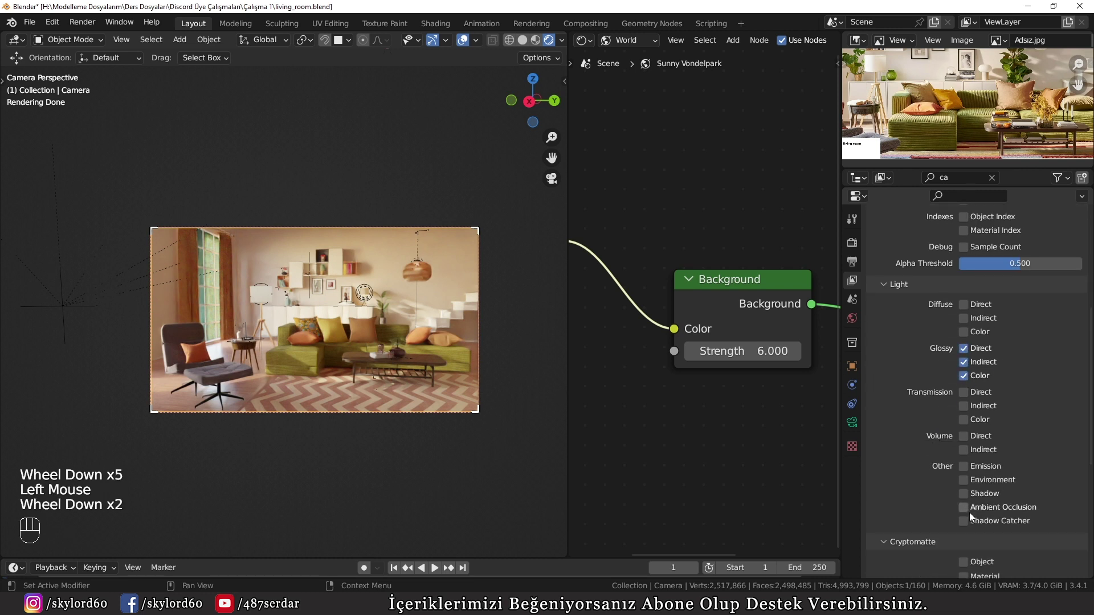
{"action": "left_click", "coordinate": [980, 512]}
Step: Review the remaining passes, save living_room.blend and return to Render Properties
{"action": "scroll", "scroll_direction": "down", "scroll_amount": 3}
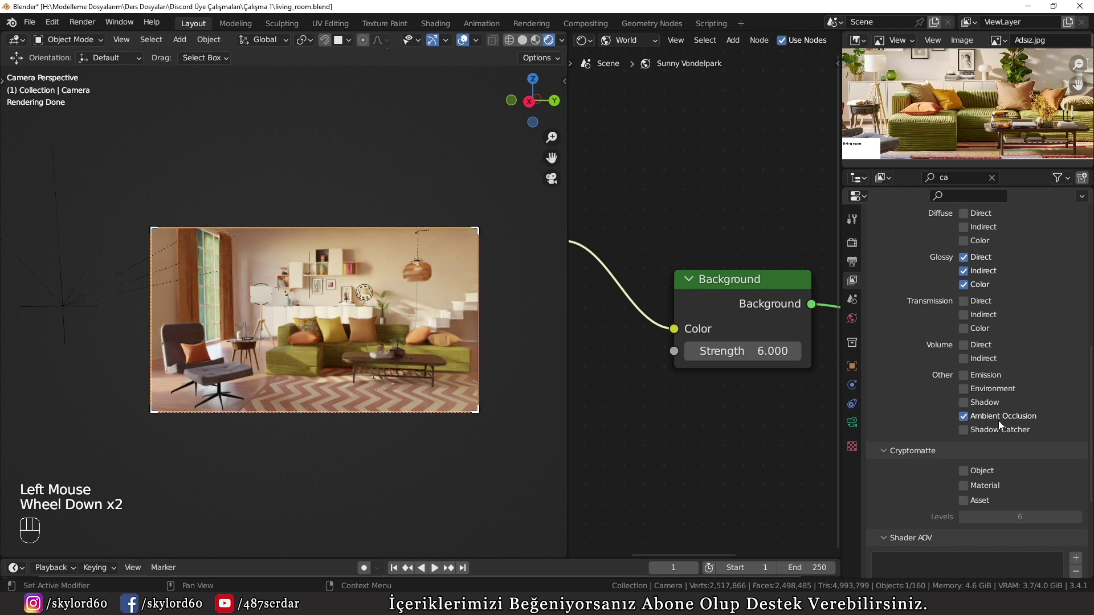
{"action": "scroll", "scroll_direction": "down", "scroll_amount": 3}
{"action": "scroll", "scroll_direction": "up", "scroll_amount": 3}
{"action": "scroll", "scroll_direction": "down", "scroll_amount": 3}
{"action": "scroll", "scroll_direction": "down", "scroll_amount": 3}
{"action": "scroll", "scroll_direction": "down", "scroll_amount": 3}
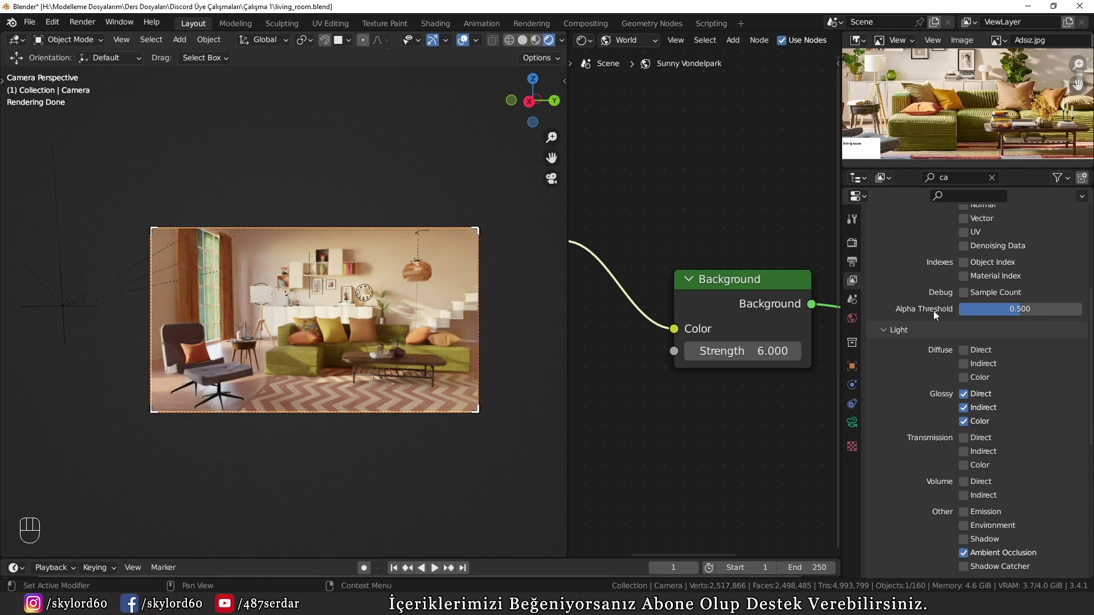
{"action": "scroll", "scroll_direction": "up", "scroll_amount": 3}
{"action": "key", "text": "z"}
{"action": "left_click", "coordinate": [850, 245]}
{"action": "scroll", "scroll_direction": "up", "scroll_amount": 3}
Step: Switch the viewport to solid view and start the final Cycles render of the living room
{"action": "key", "text": "ctrl+s"}
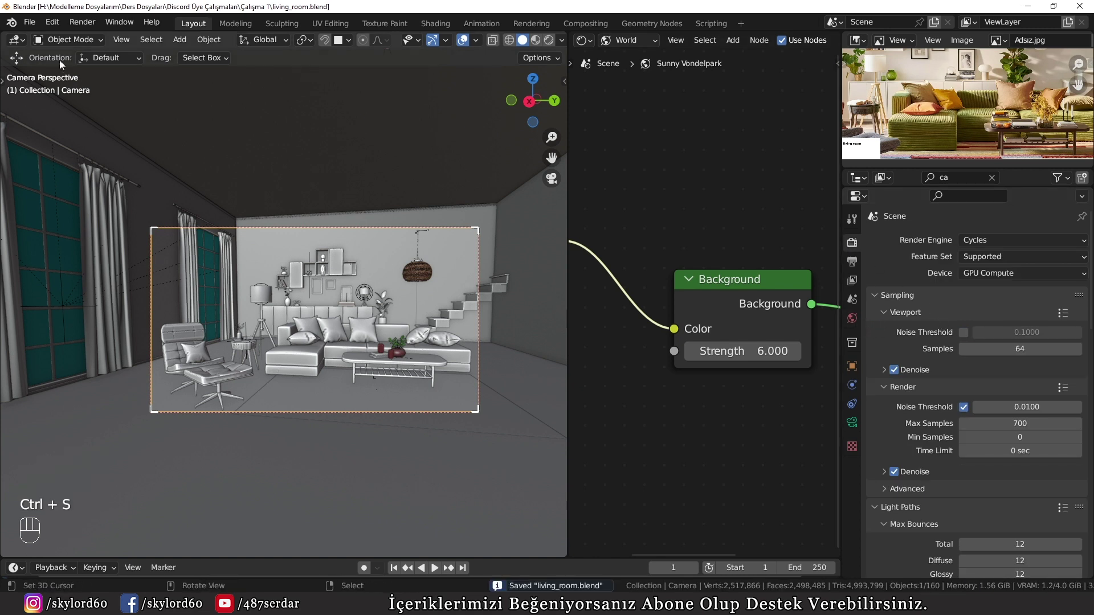
{"action": "left_click_drag", "start_coordinate": [92, 28], "coordinate": [213, 143]}
{"action": "scroll", "scroll_direction": "down", "scroll_amount": 3}
{"action": "scroll", "scroll_direction": "down", "scroll_amount": 3}
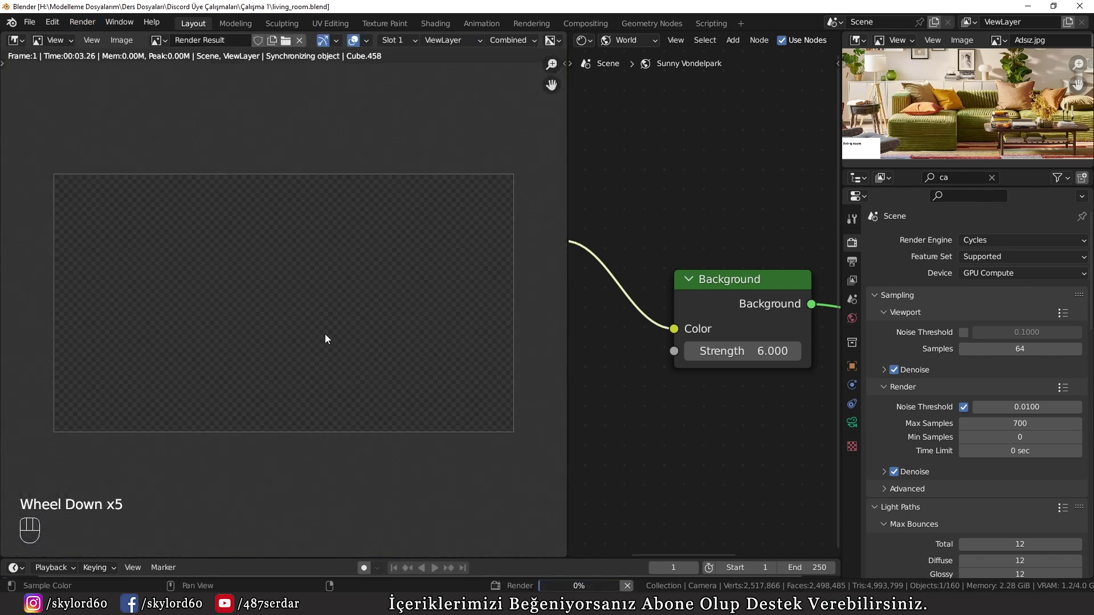
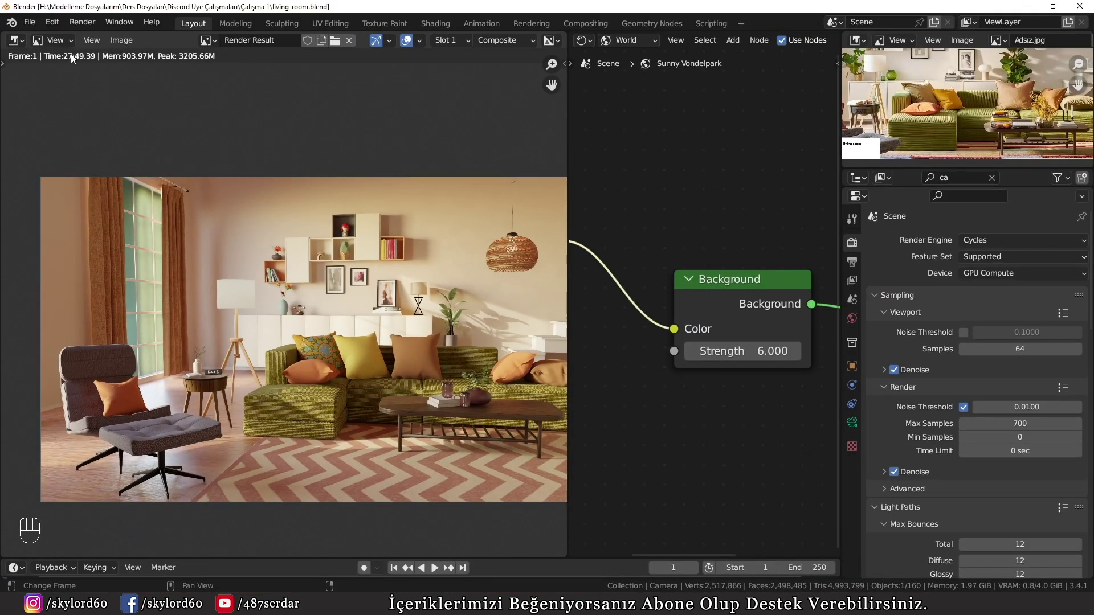
Step: Maximize the Render Result and zoom in on the sunlit wall and sofa
{"action": "key", "text": "ctrl+space"}
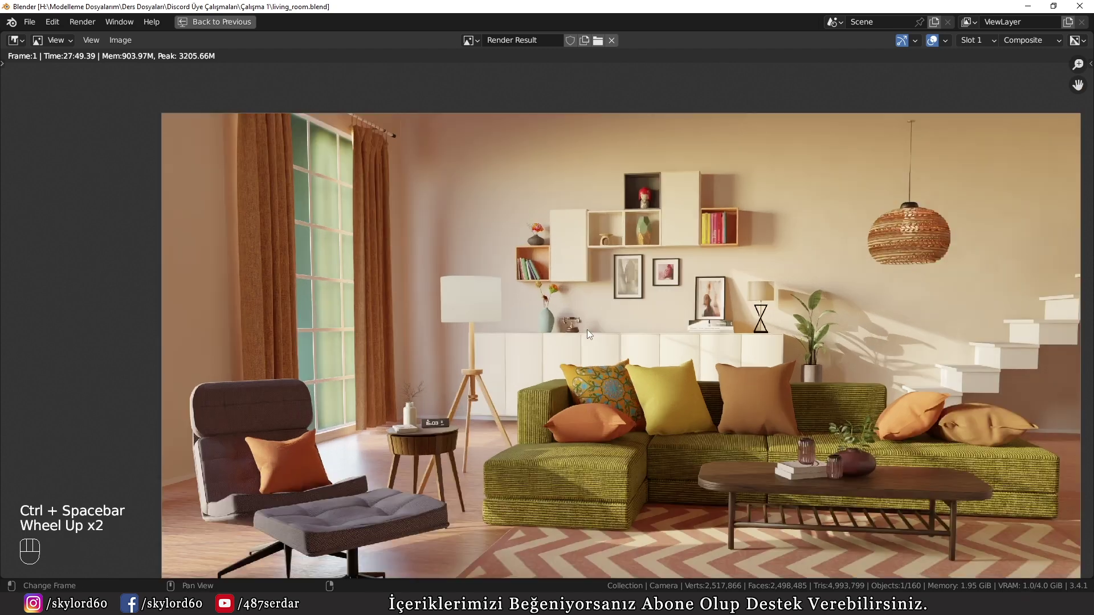
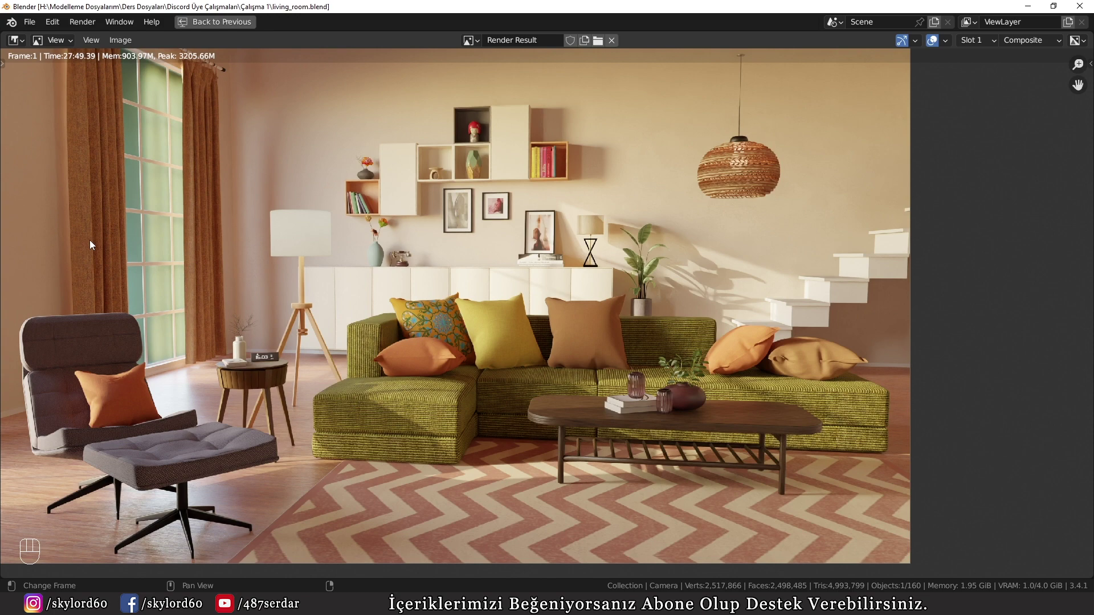
{"action": "scroll", "scroll_direction": "up", "scroll_amount": 3}
{"action": "middle_click", "coordinate": [575, 279]}
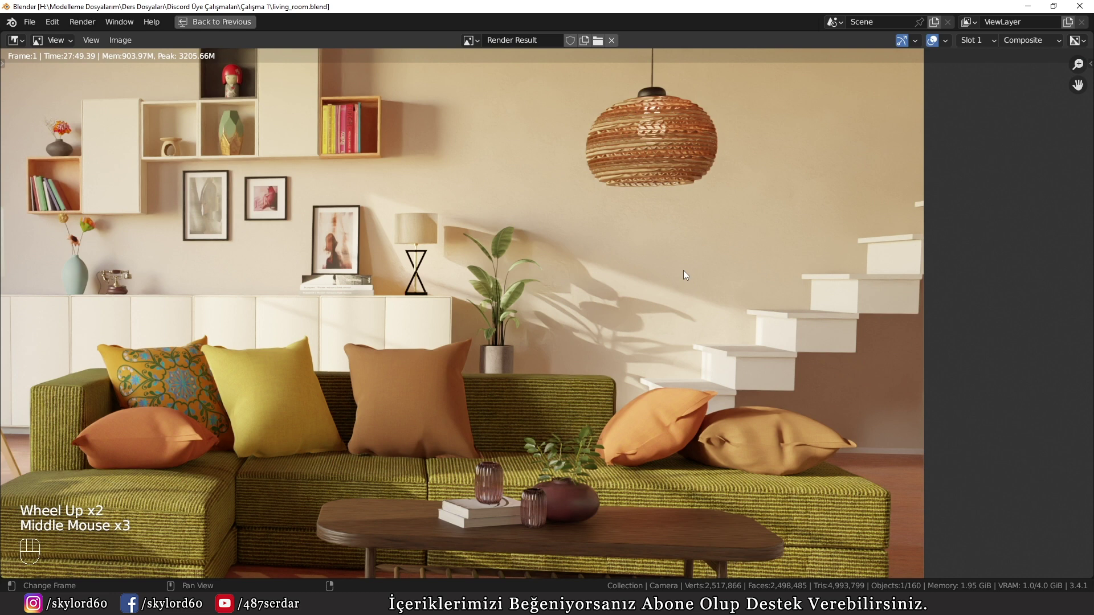